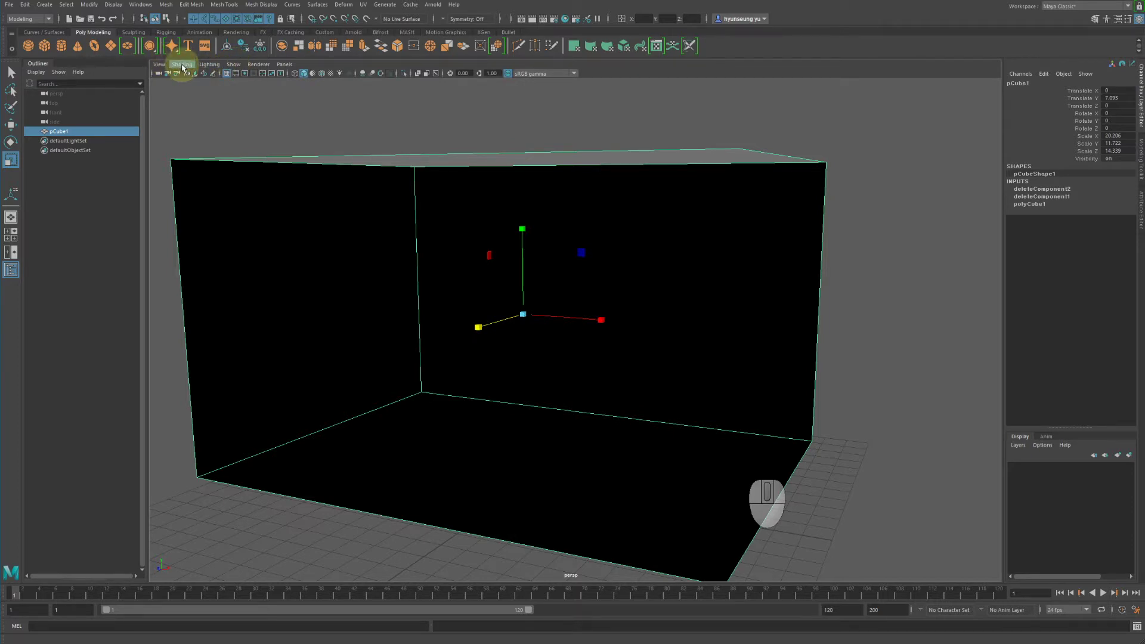
Step: Enable Two Sided Lighting in the viewport so the box's inner faces show grey
click(185, 67)
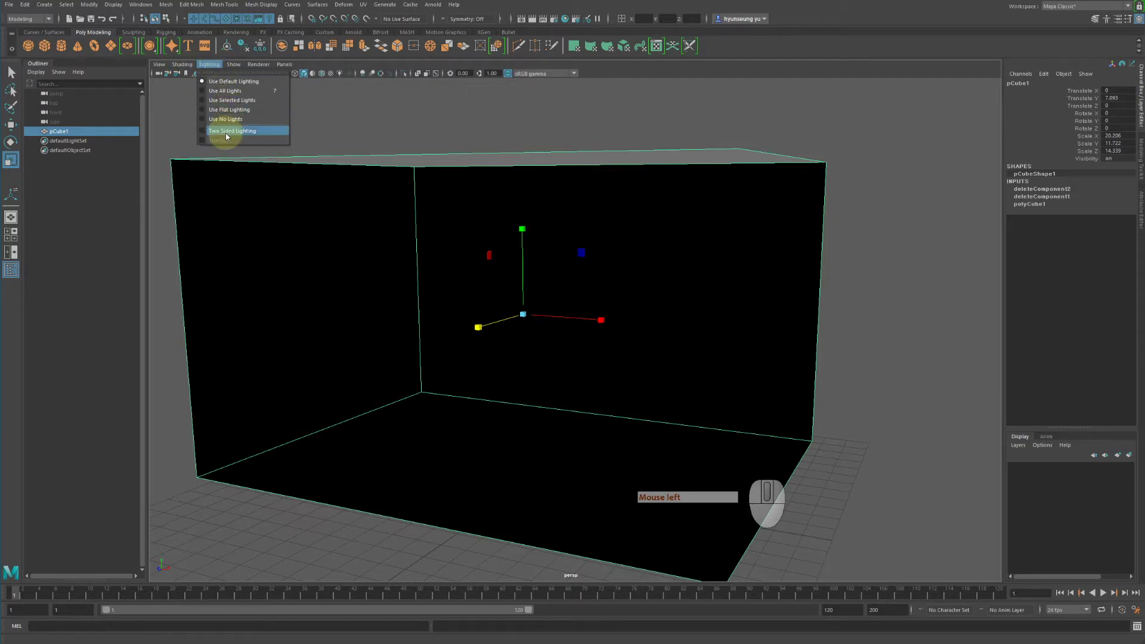
click(240, 136)
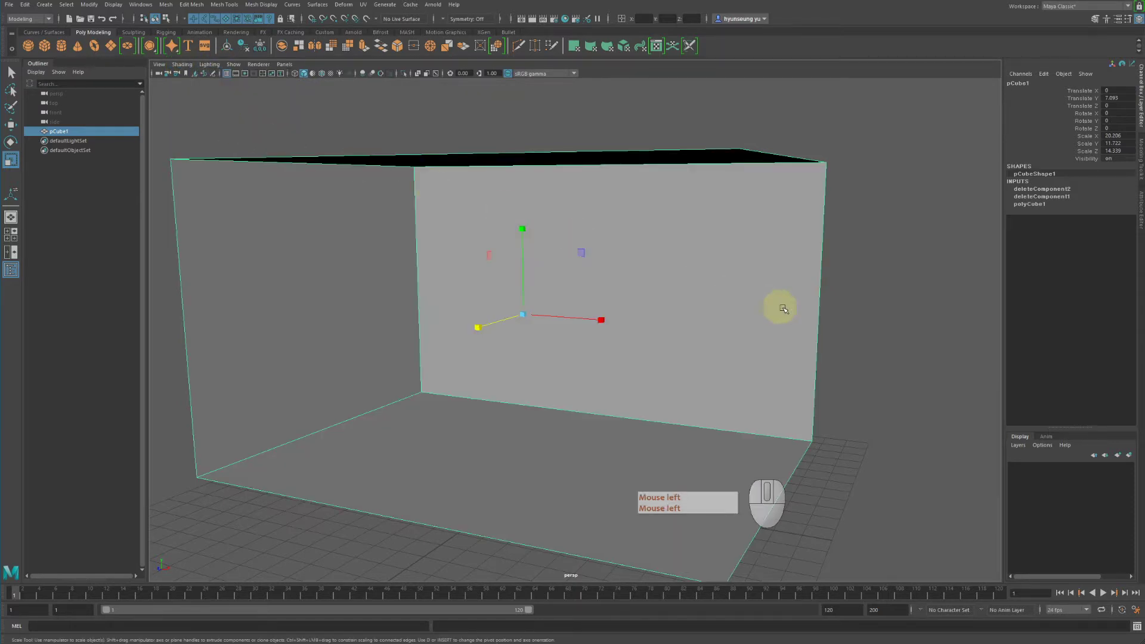
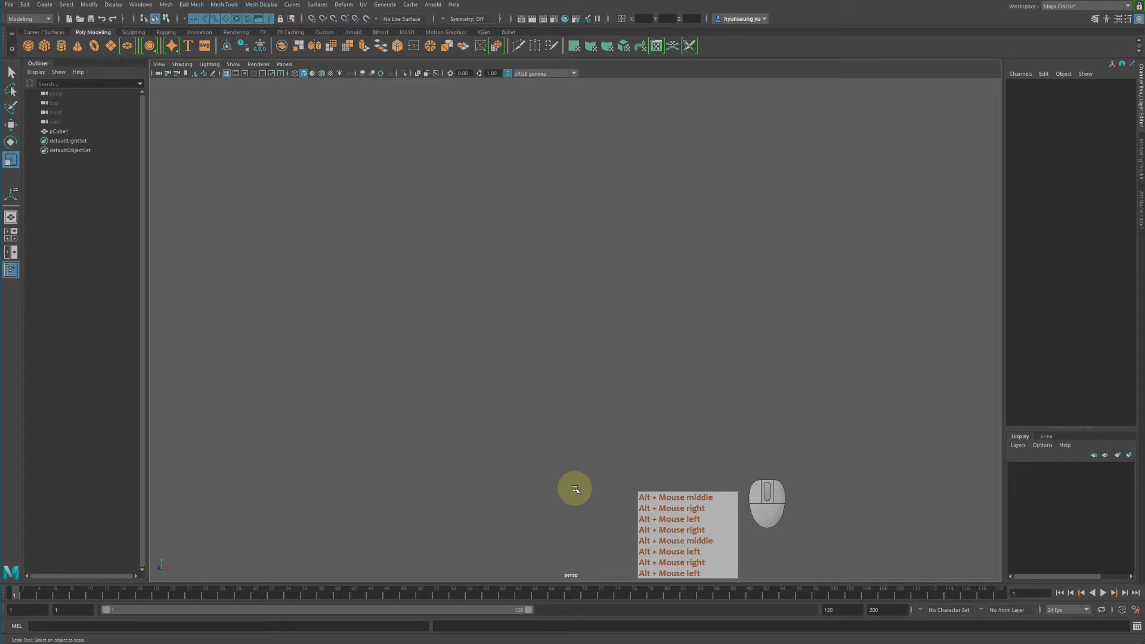
Step: Frame and orbit onto the room box and select pCube1 for duplication
right_click(578, 488)
click(579, 488)
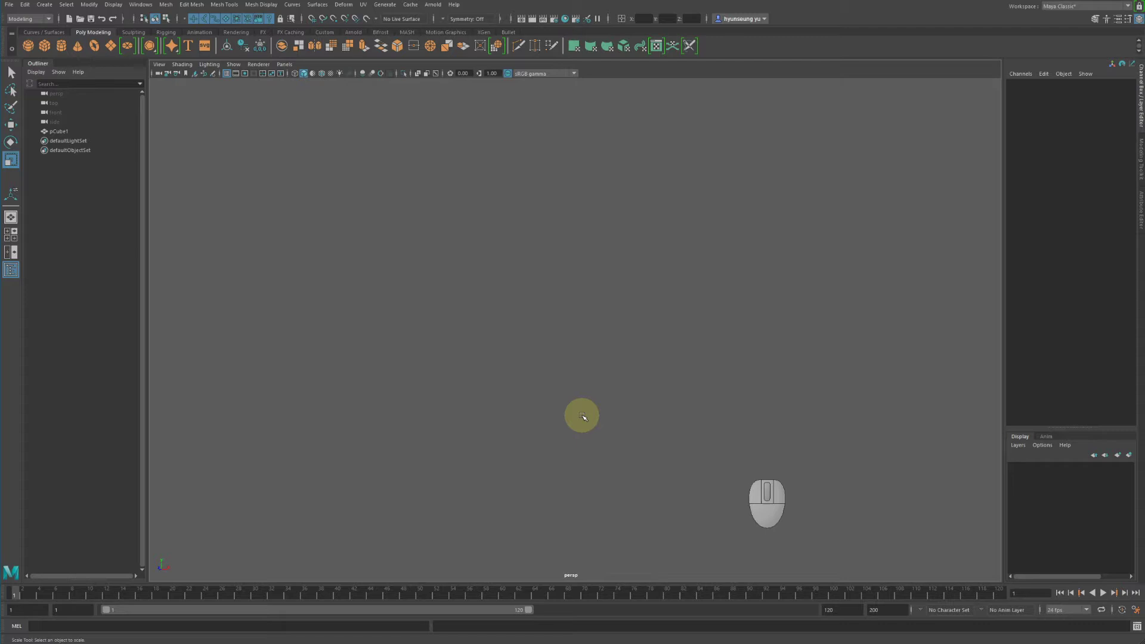
key(f)
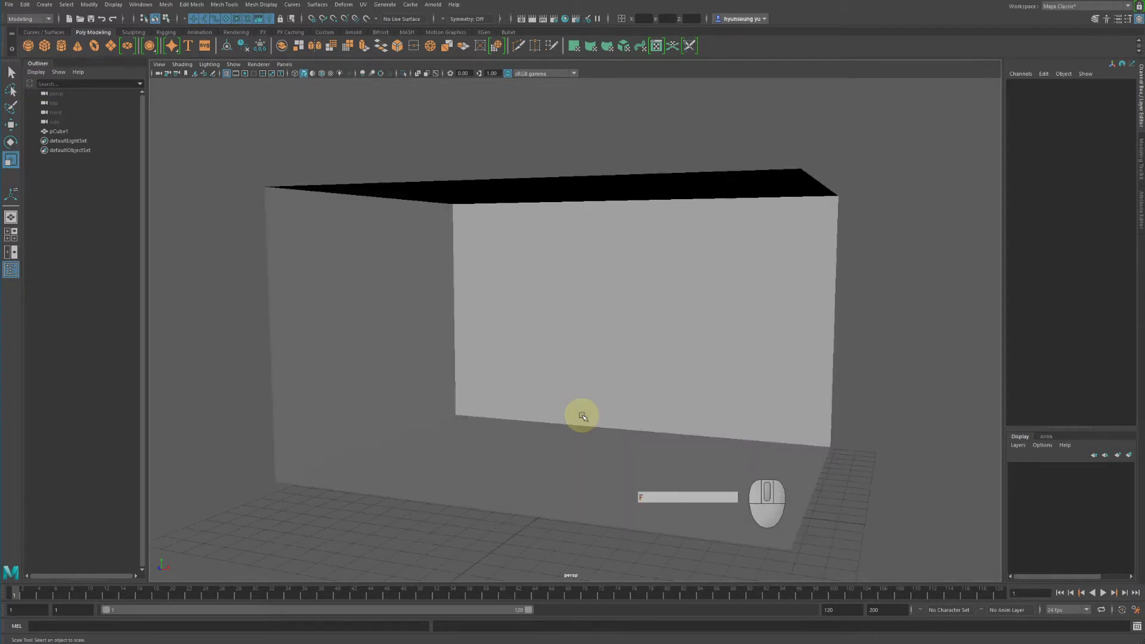
drag(623, 395, 576, 393)
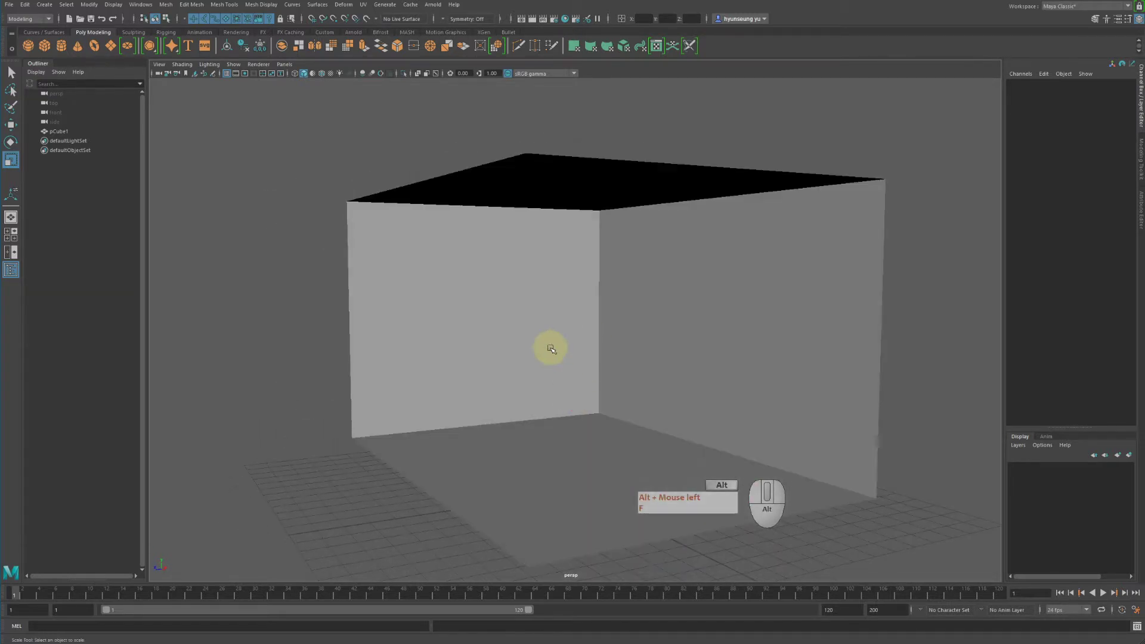
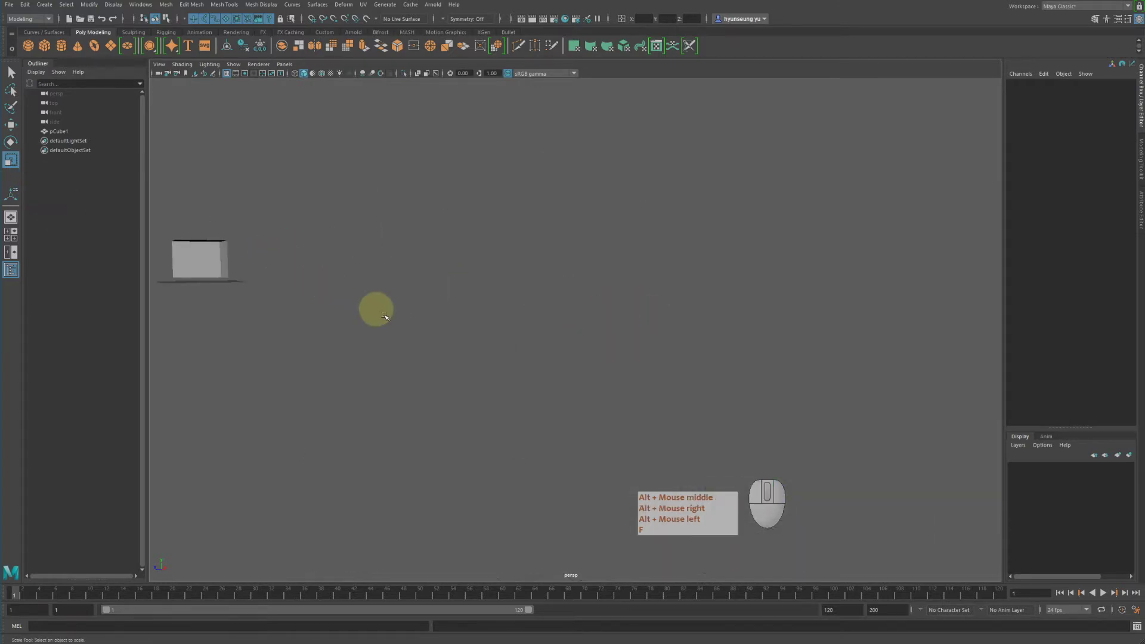
drag(488, 387, 554, 391)
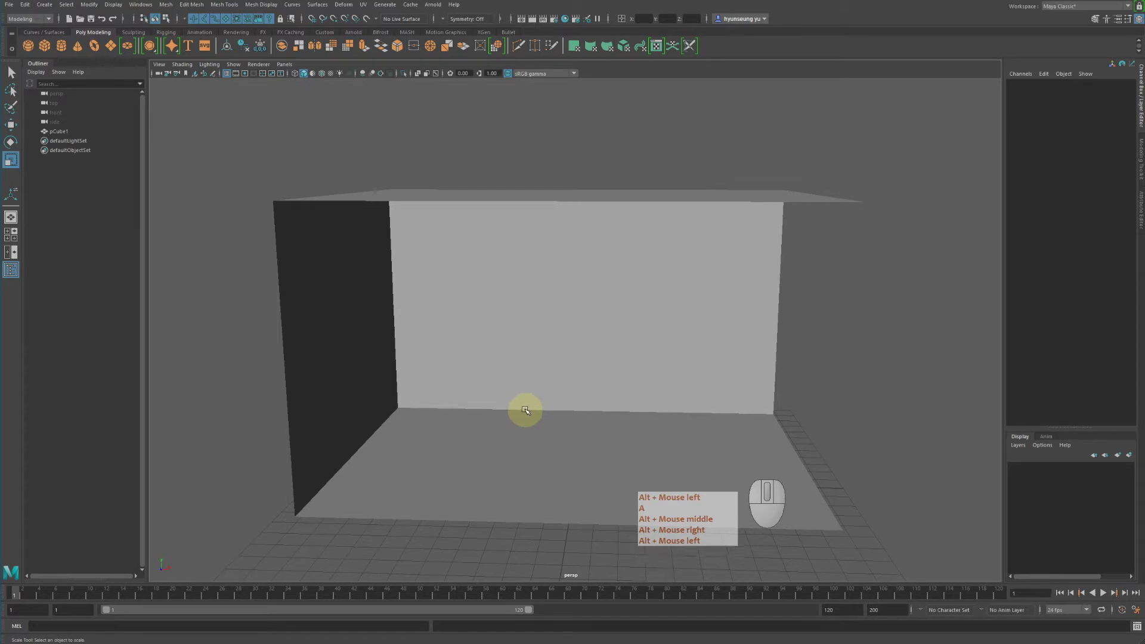
click(668, 394)
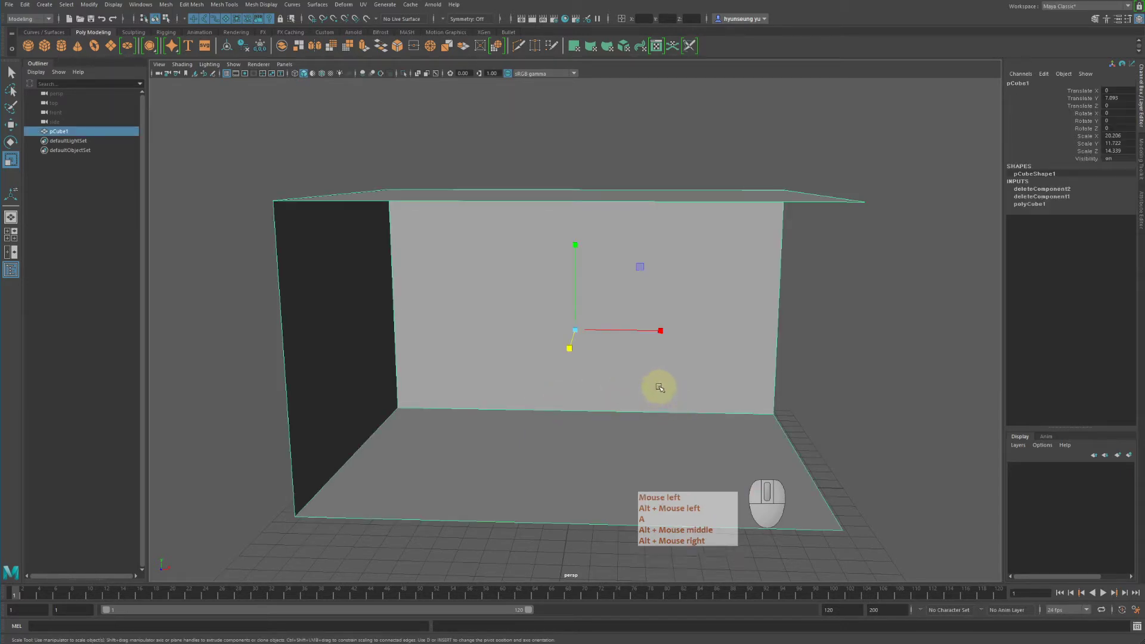
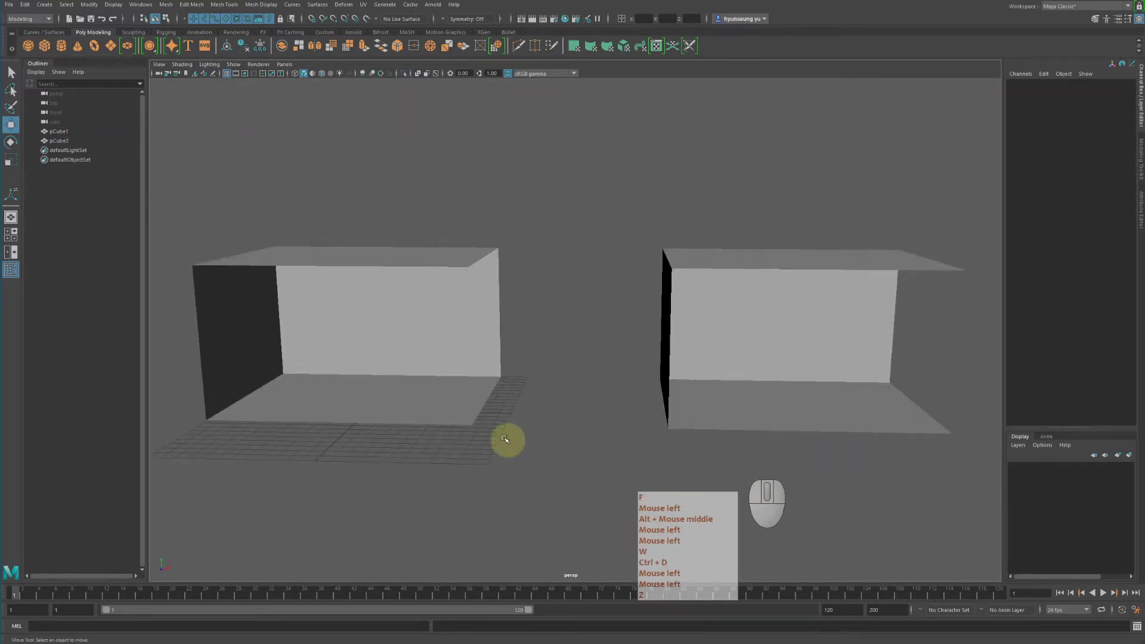
Step: Place the duplicated box beside the original along X and frame both boxes in view
click(430, 397)
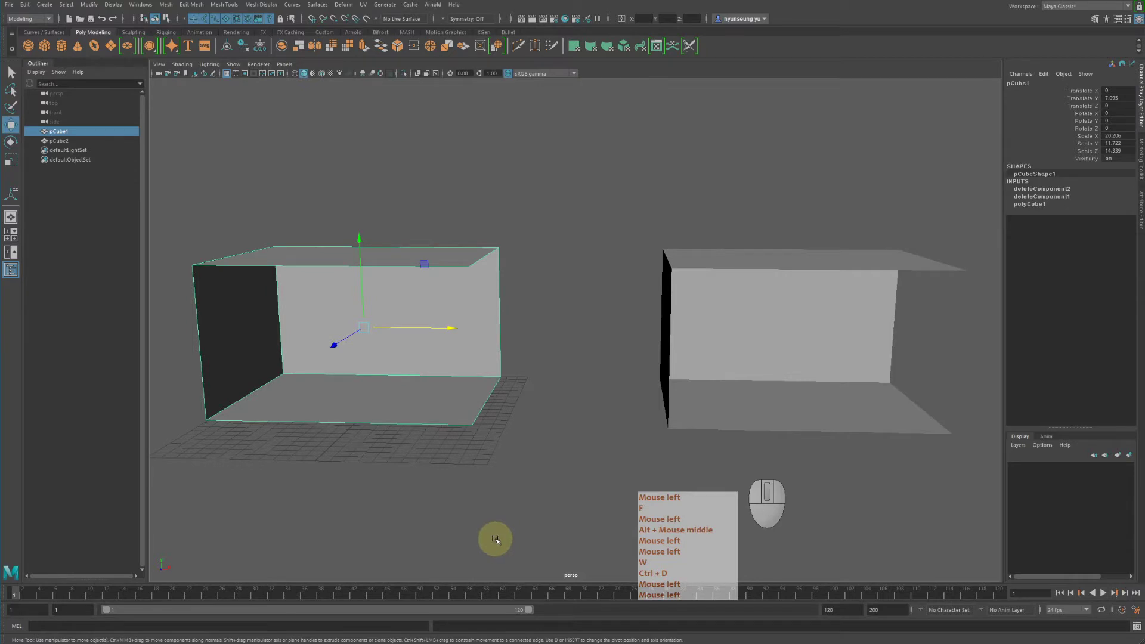
click(481, 496)
key(f)
drag(456, 410, 524, 511)
key(f)
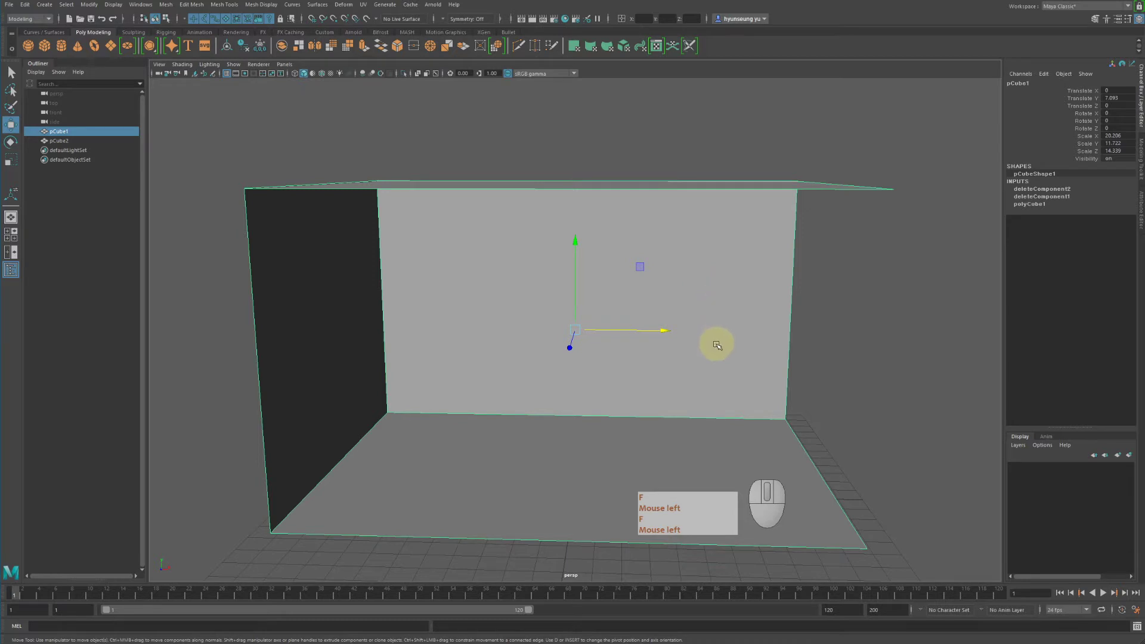
click(946, 326)
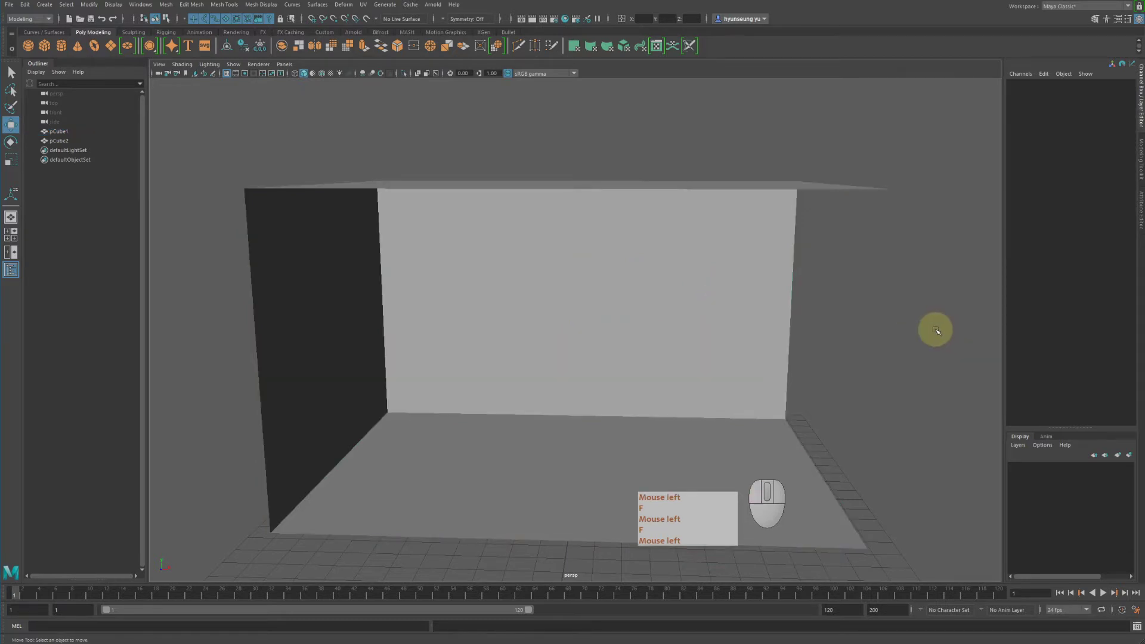
key(f)
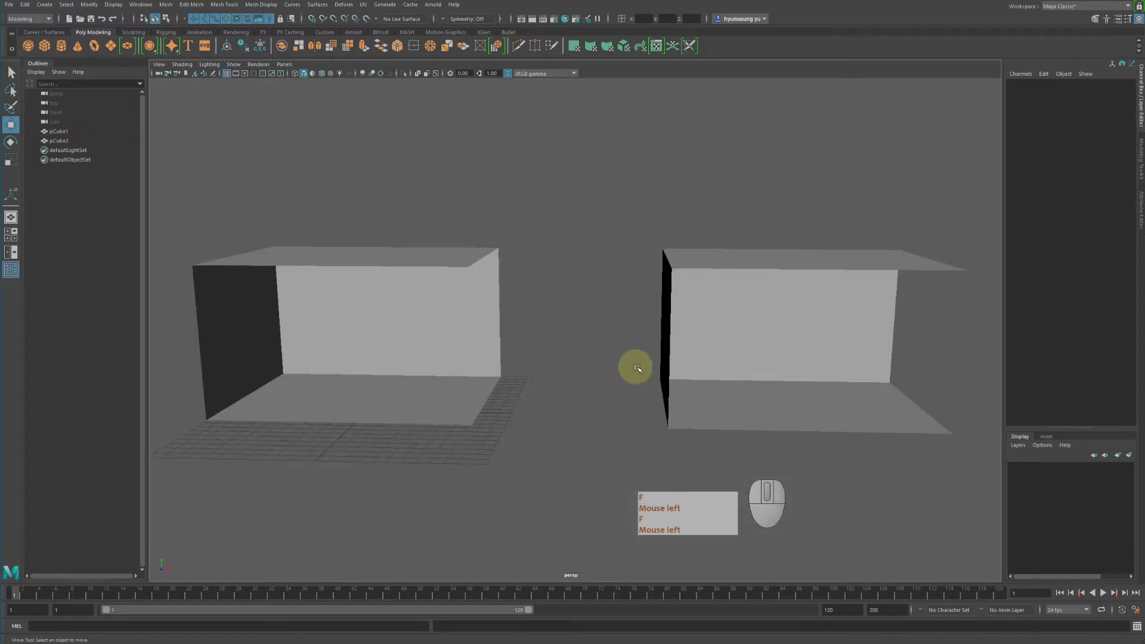
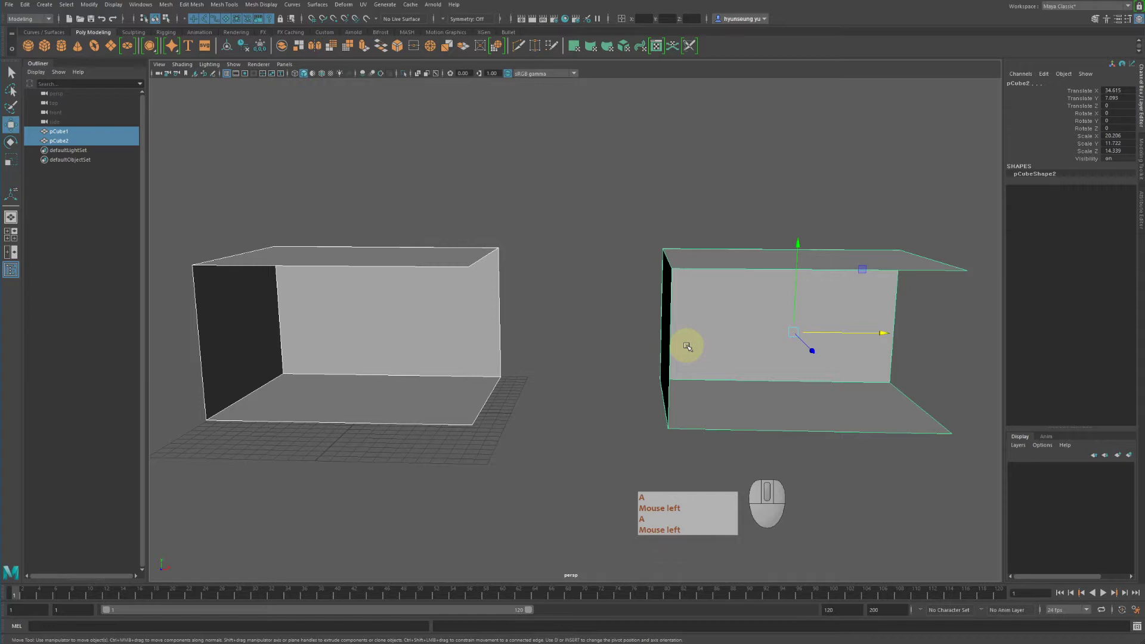
Step: Add a polygon sphere inside the first room box and inspect it with the Move tool
click(408, 322)
click(31, 46)
key(w)
key(w)
drag(363, 310, 364, 289)
scroll(up, 3)
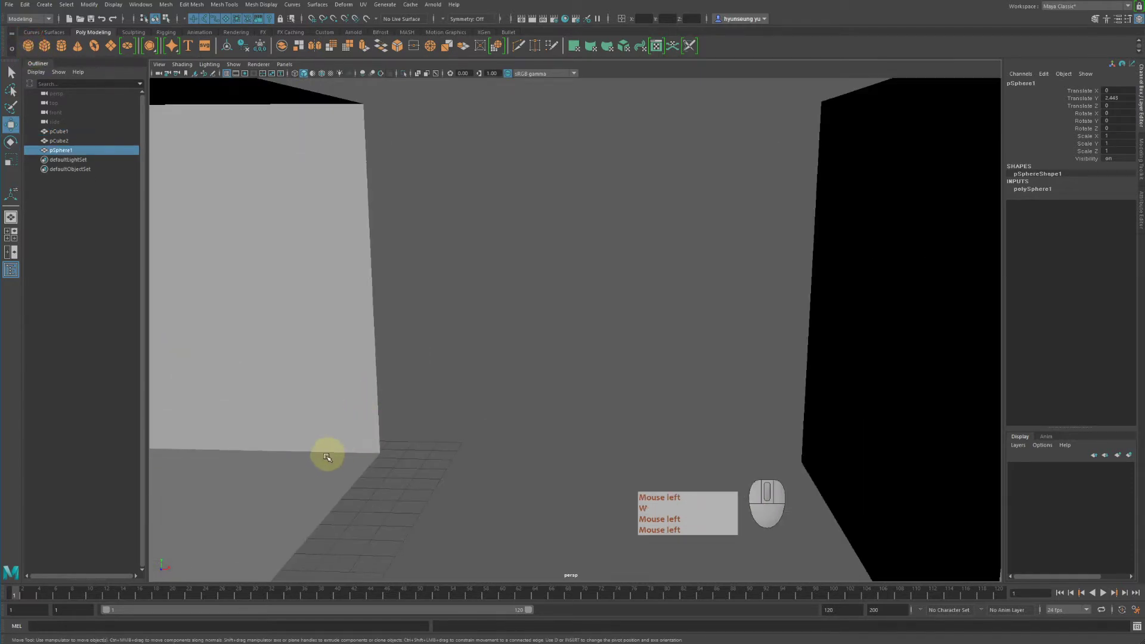
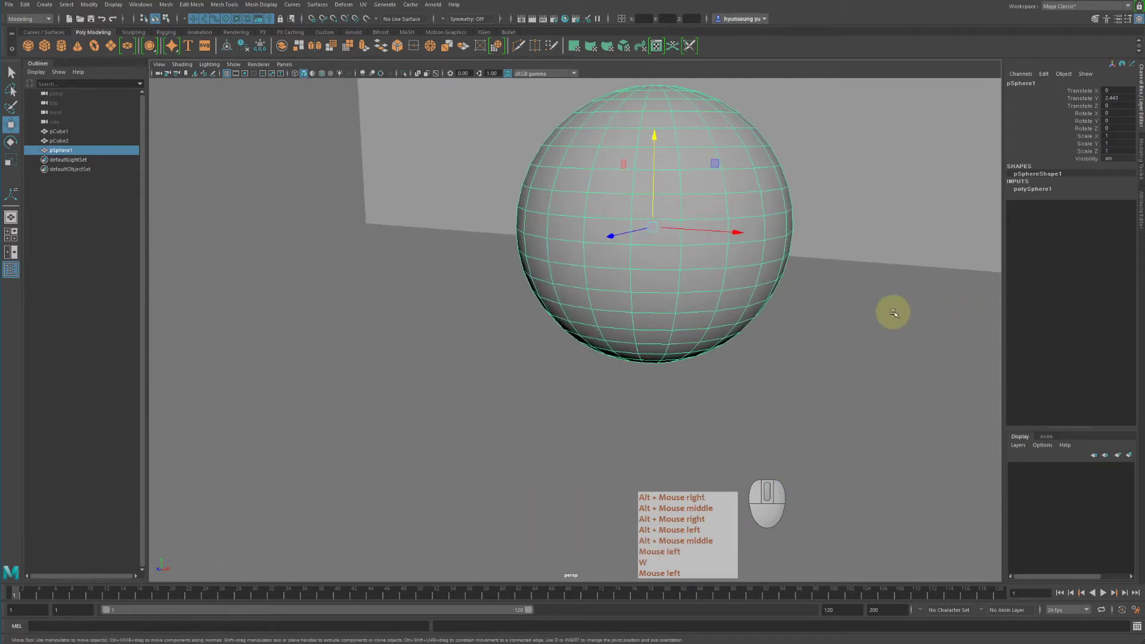
key(f)
scroll(down, 3)
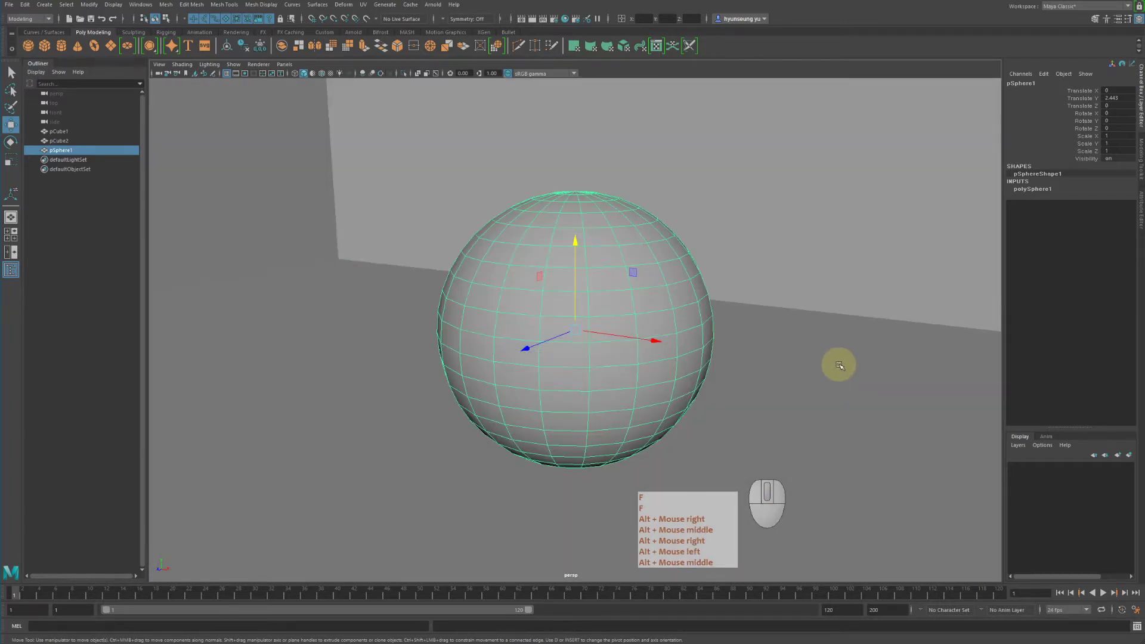
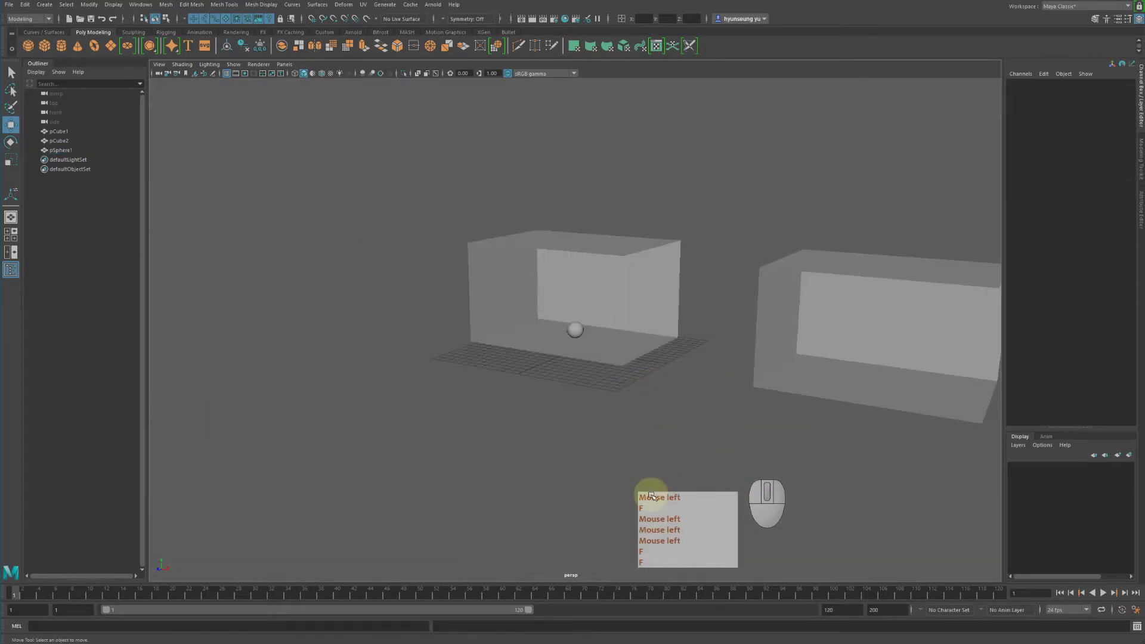
Step: Clear the selection and switch the workspace to the four-view layout
click(724, 122)
key(space)
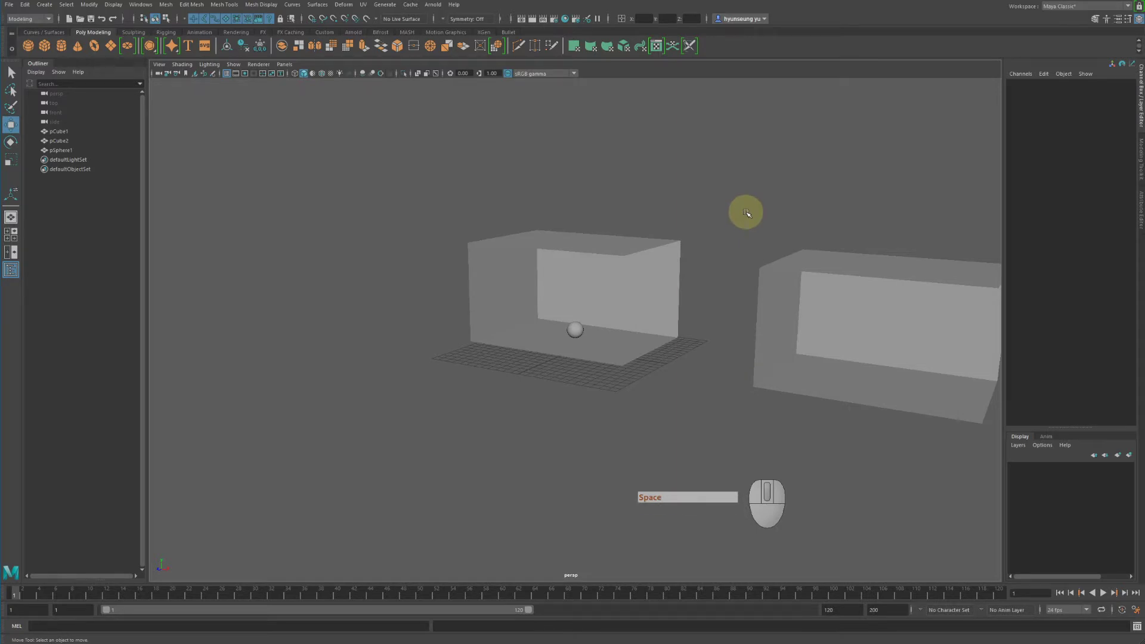
key(space)
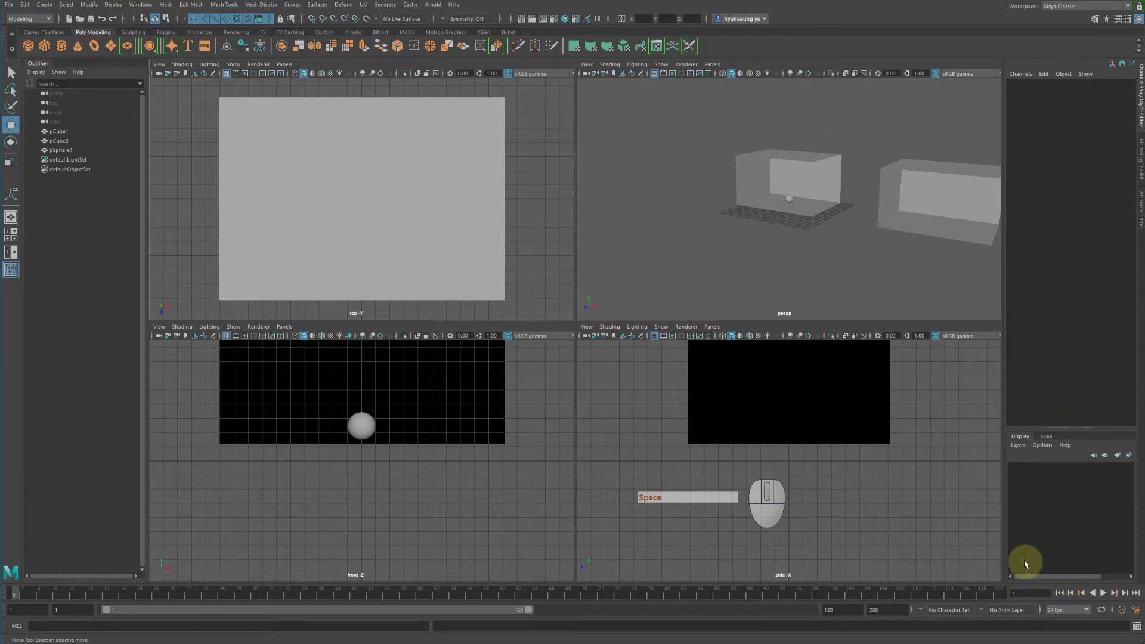
Step: Select pSphere1 and frame it, then the whole scene, in all four views
key(a)
key(f)
click(769, 257)
click(726, 207)
key(f)
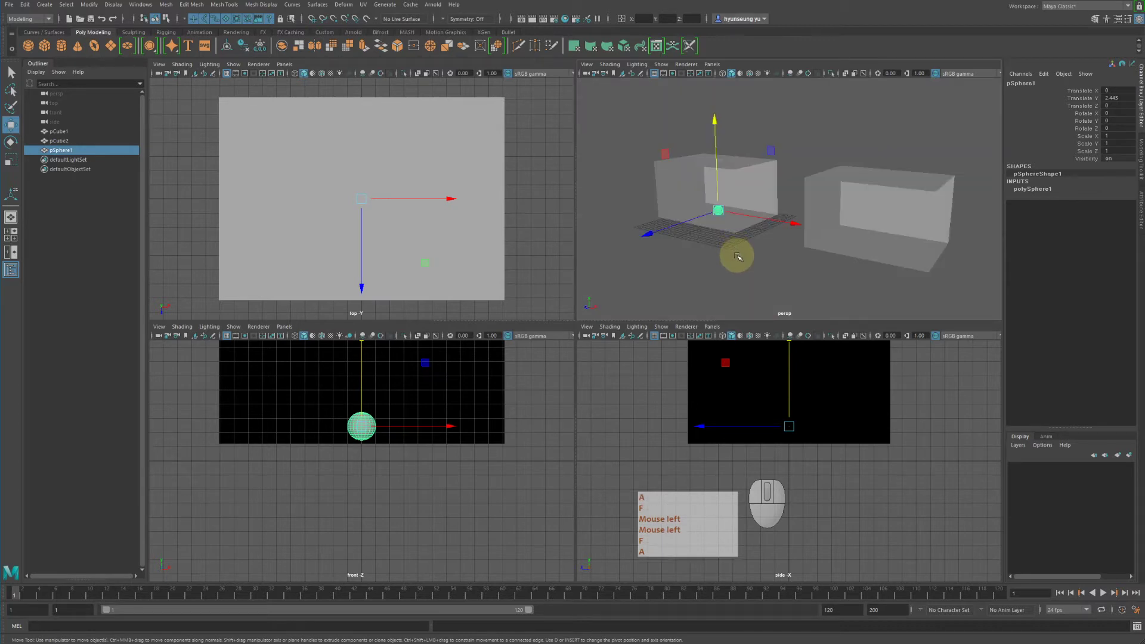
key(shift+f)
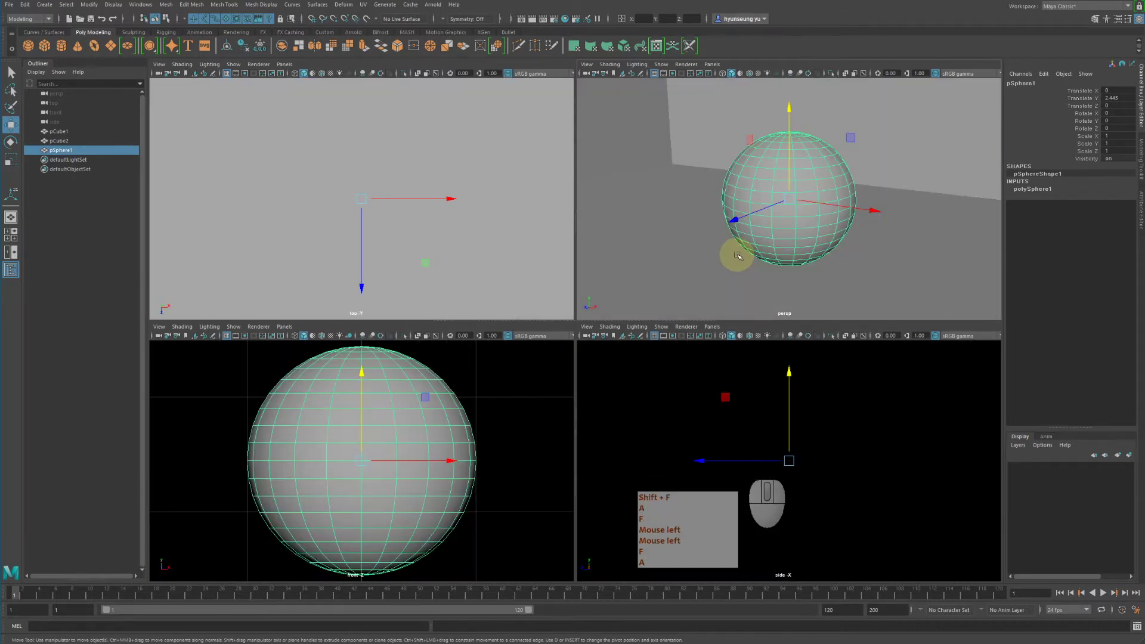
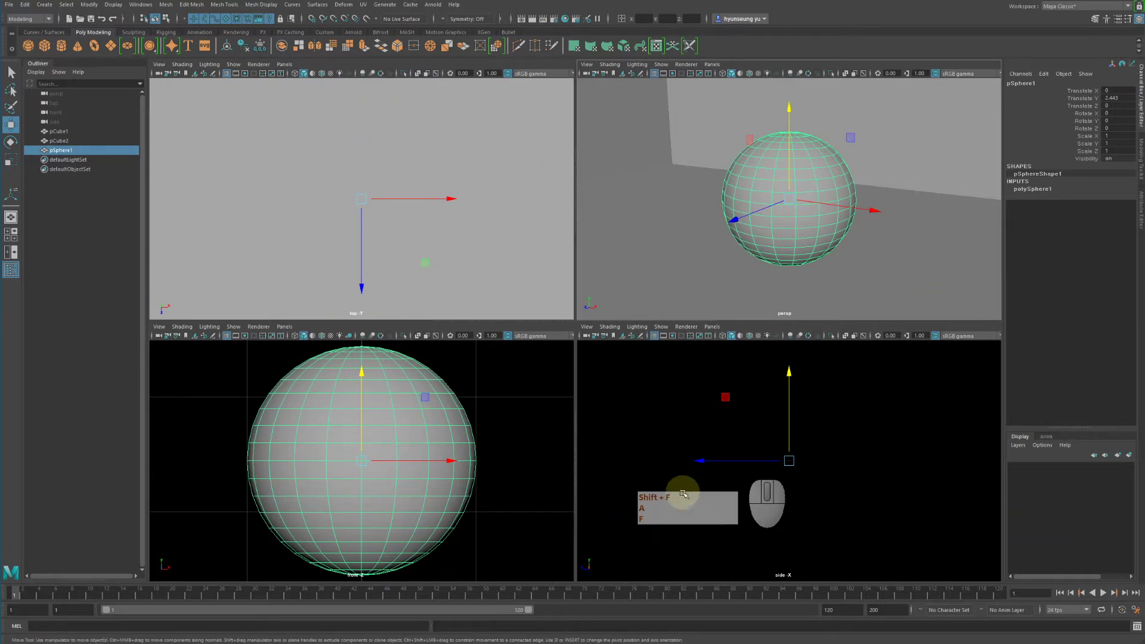
key(shift+a)
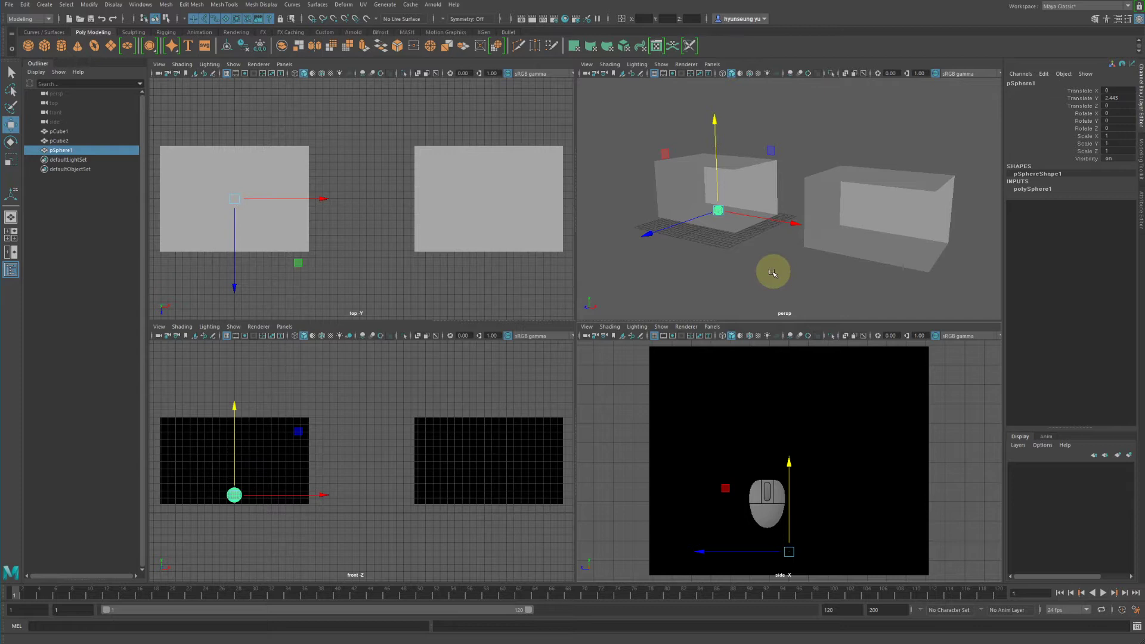
Step: Delete the sphere and maximize the perspective panel back to a single view
key(Delete)
click(781, 263)
key(space)
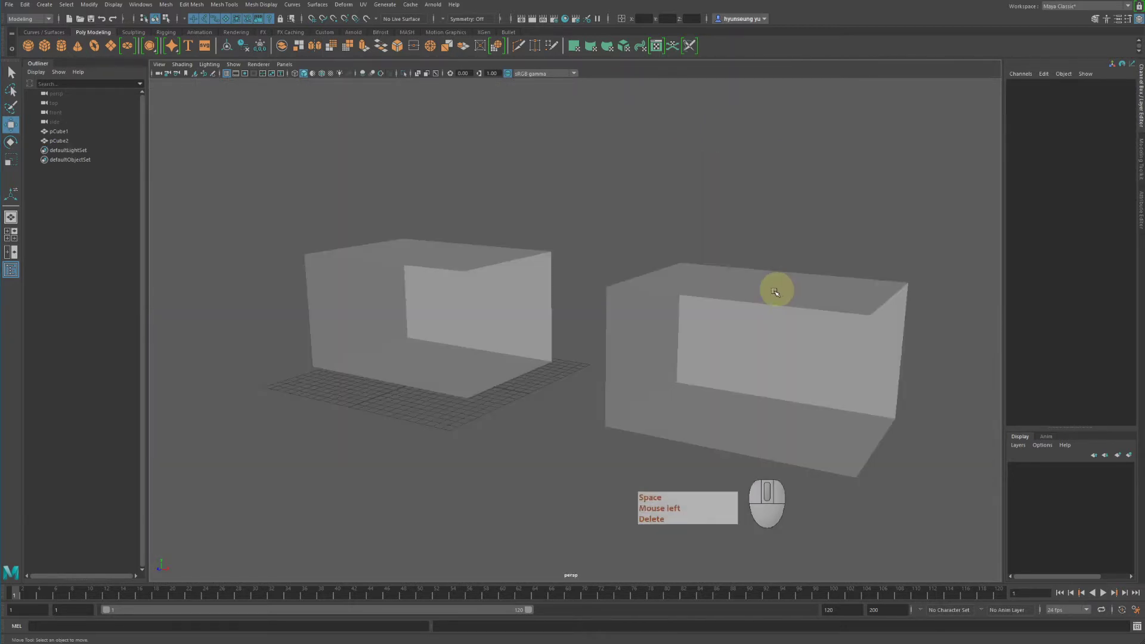
Step: Delete the copied room box and scale pCube1 down in Y into a thin floor slab
click(653, 251)
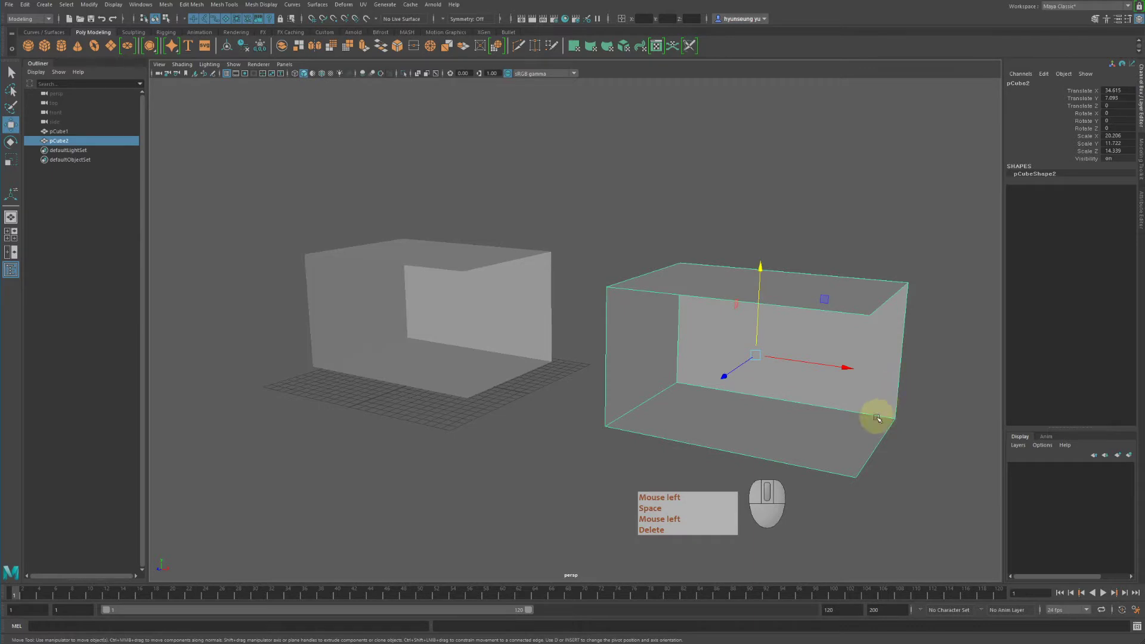
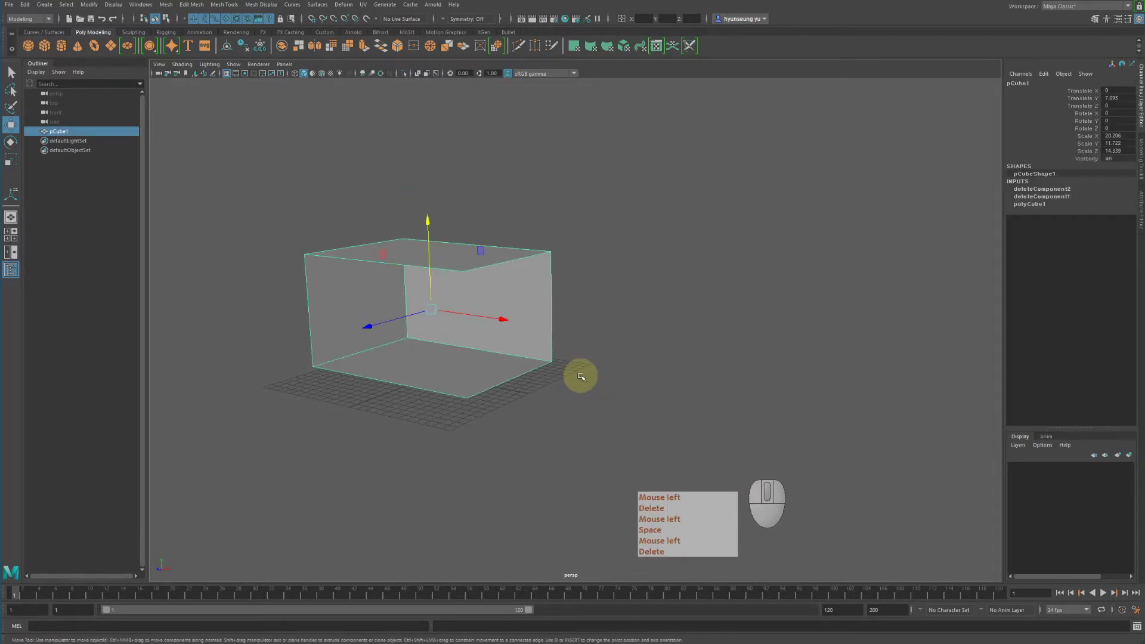
key(Delete)
click(589, 339)
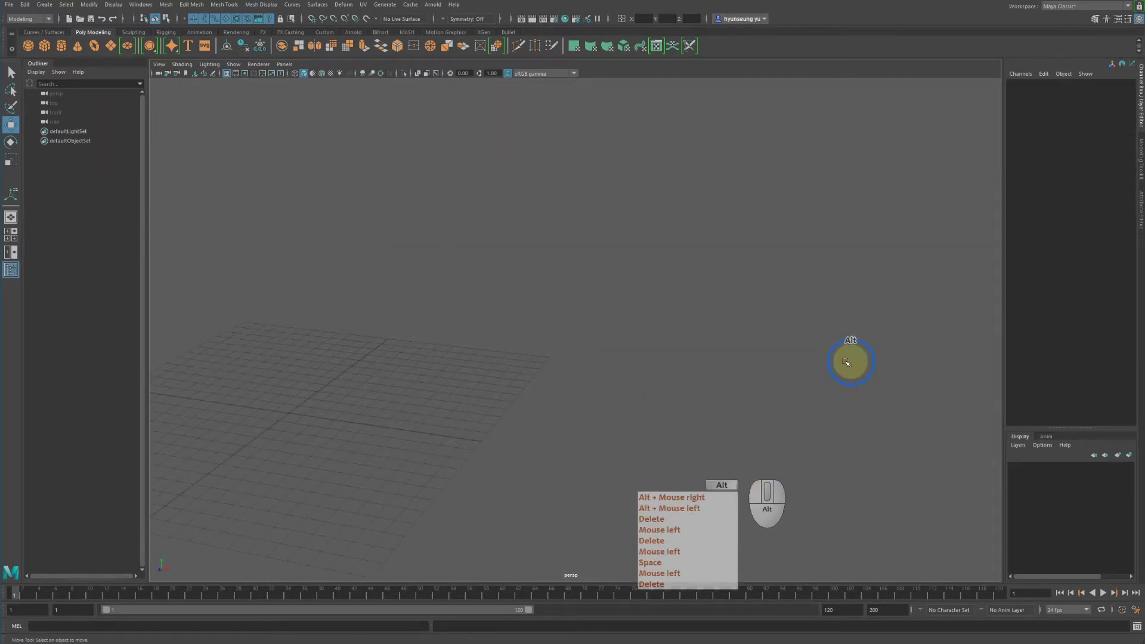
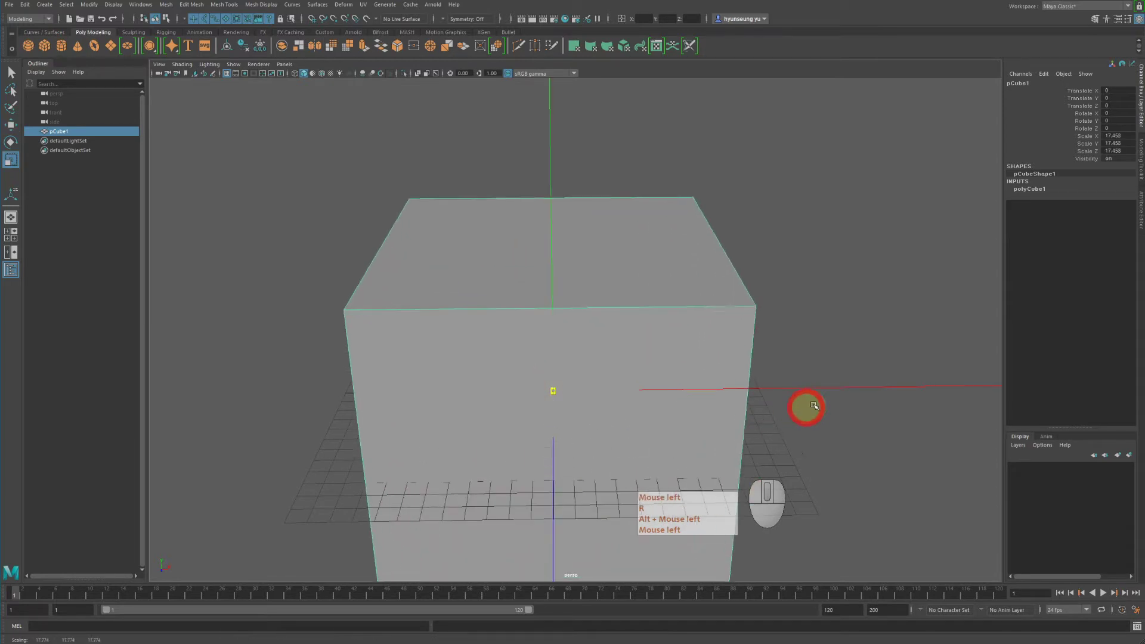
drag(558, 316, 564, 404)
click(590, 389)
key(w)
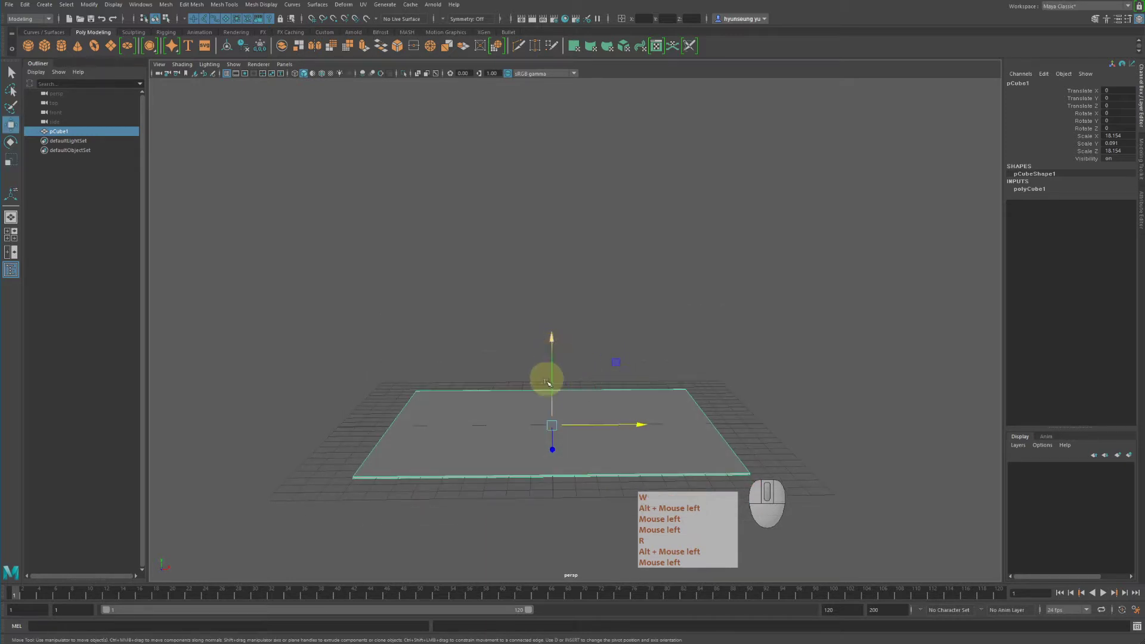
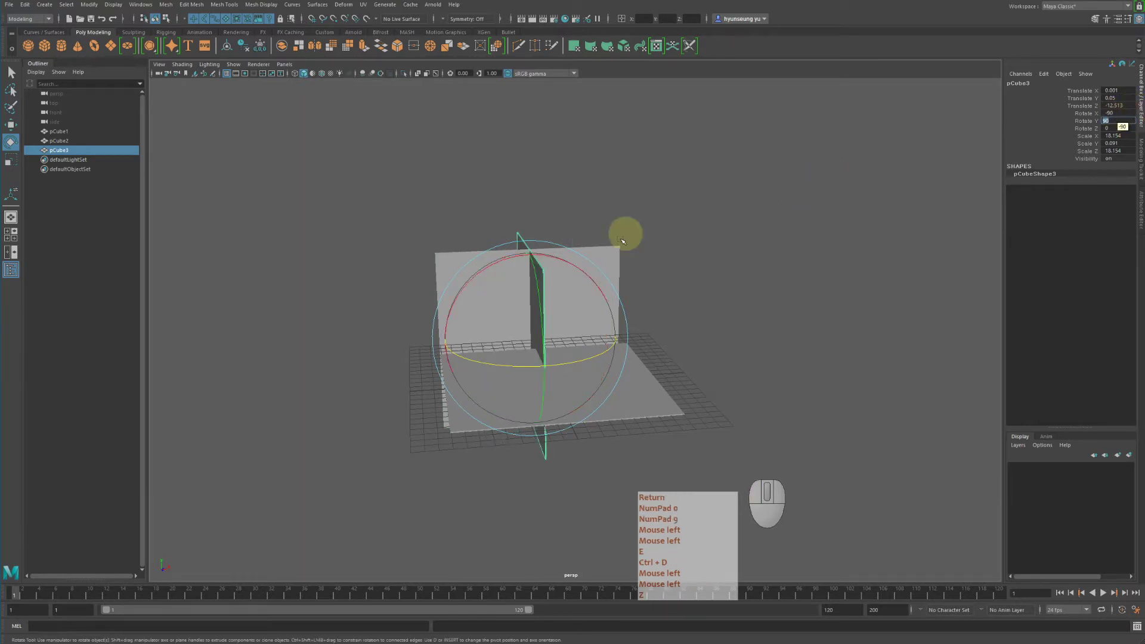
Step: Stand the panel upright at 90° and duplicate it as a second wall panel
key(Return)
key(KP_0)
key(KP_9)
key(ctrl+d)
click(621, 271)
Step: Slide pCube3 along X to sit as a side wall on the floor's left edge
drag(607, 260, 523, 261)
key(w)
drag(439, 337, 465, 399)
drag(538, 327, 518, 331)
click(714, 323)
drag(691, 367, 679, 364)
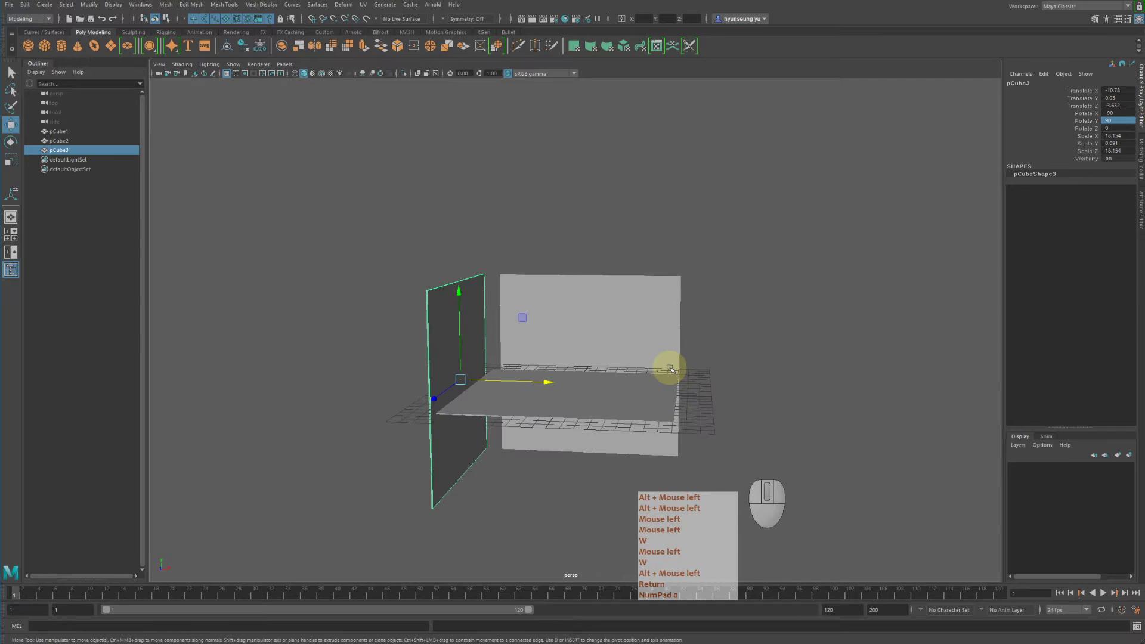
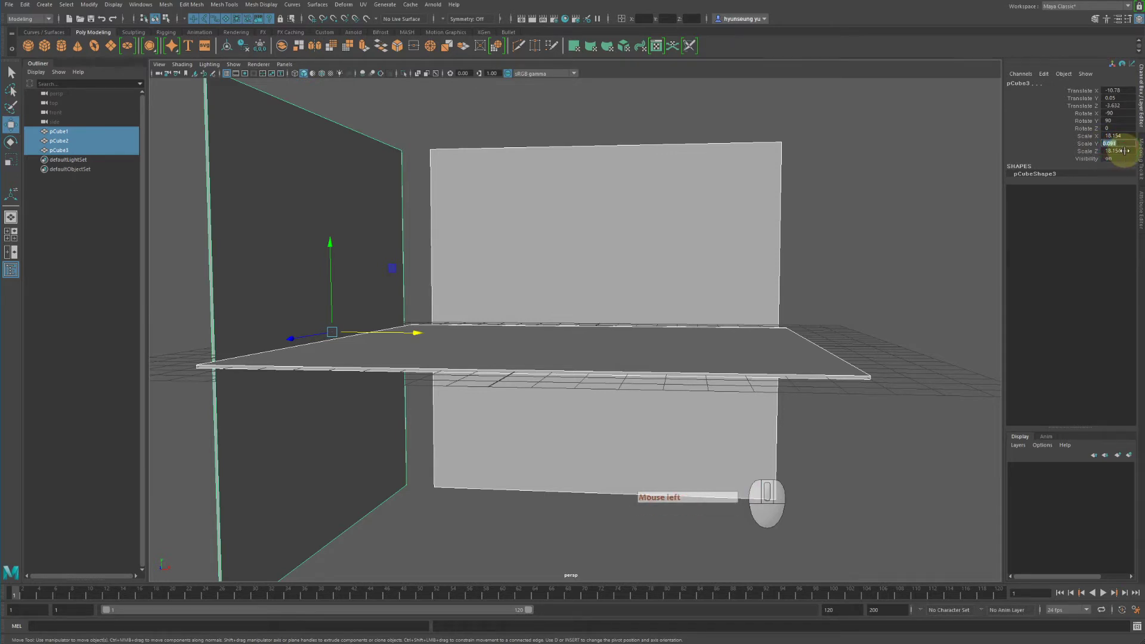
Step: Set the panels' thickness scale to 0.2 and the floor's Translate Y to 0.1
key(KP_Decimal)
key(KP_2)
key(Return)
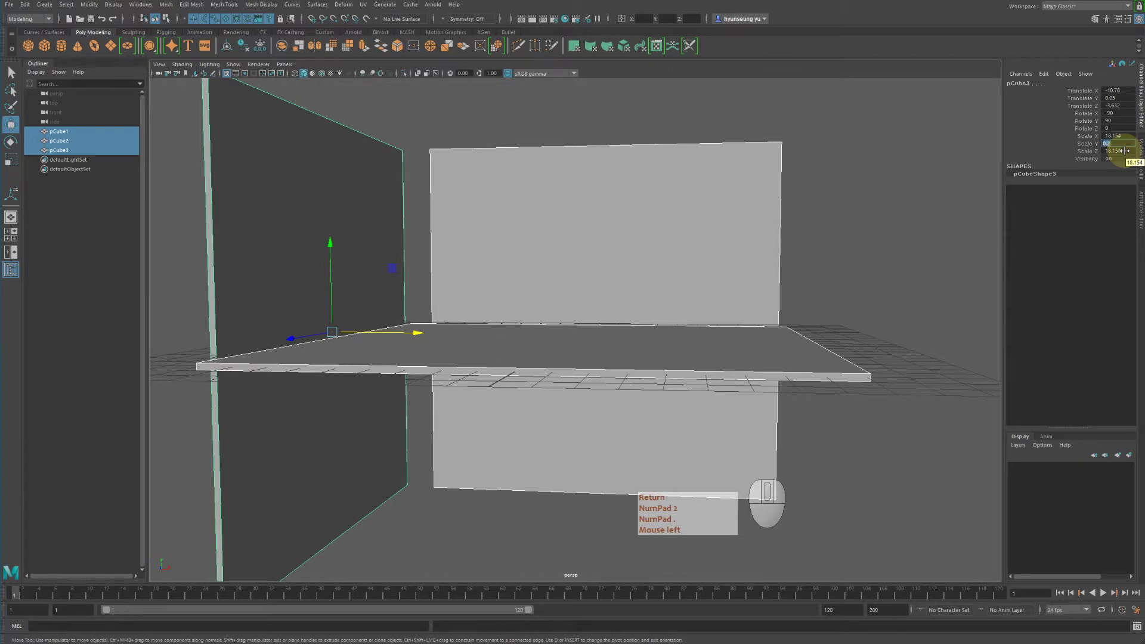
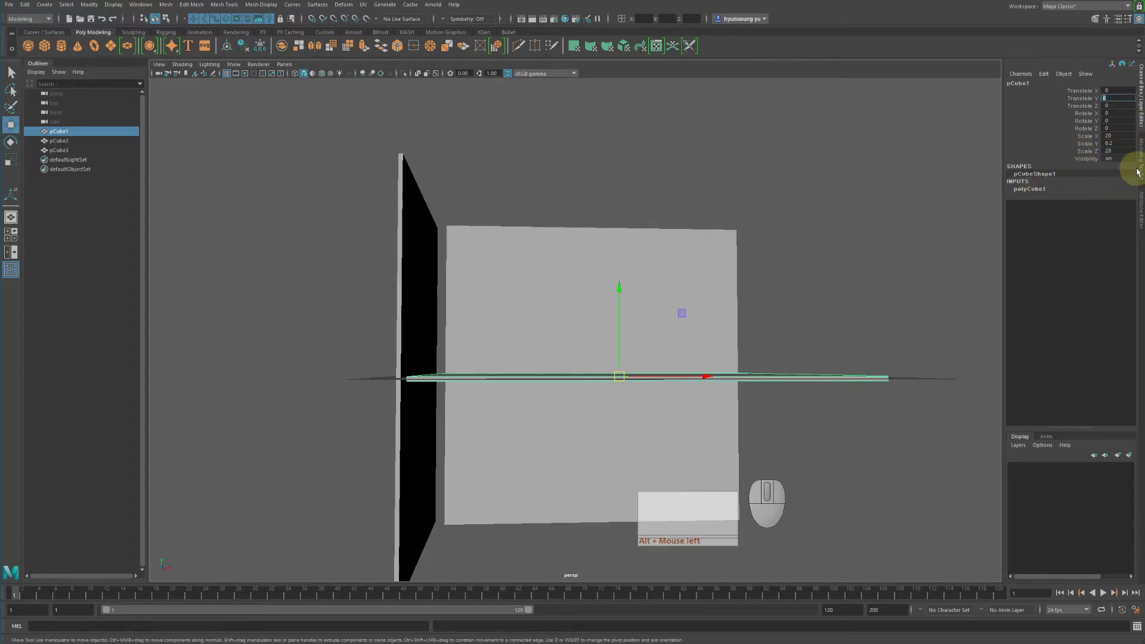
key(KP_1)
key(KP_Decimal)
key(Return)
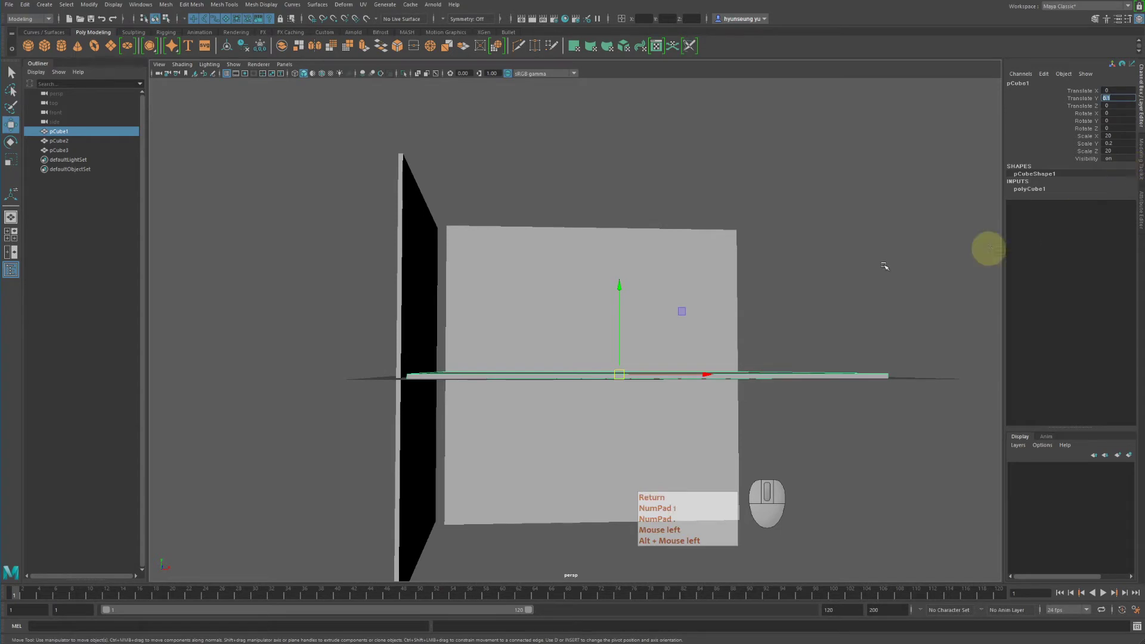
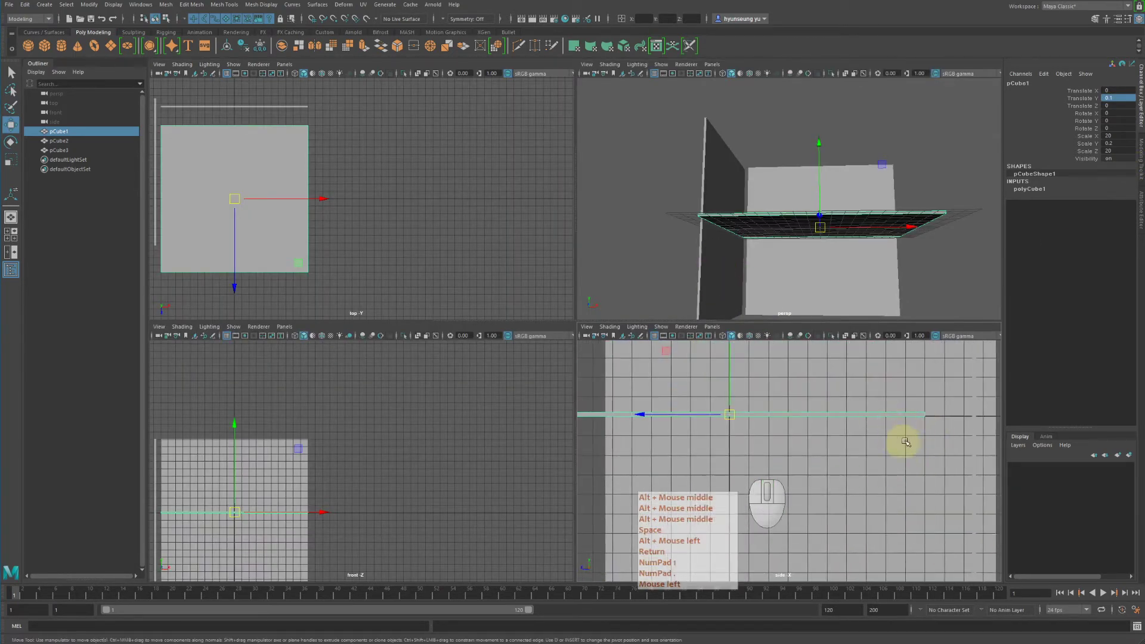
Step: Select the side wall and orbit around the floor and walls to check the corner
click(836, 217)
right_click(820, 241)
drag(636, 250, 613, 246)
click(579, 244)
drag(652, 310, 623, 310)
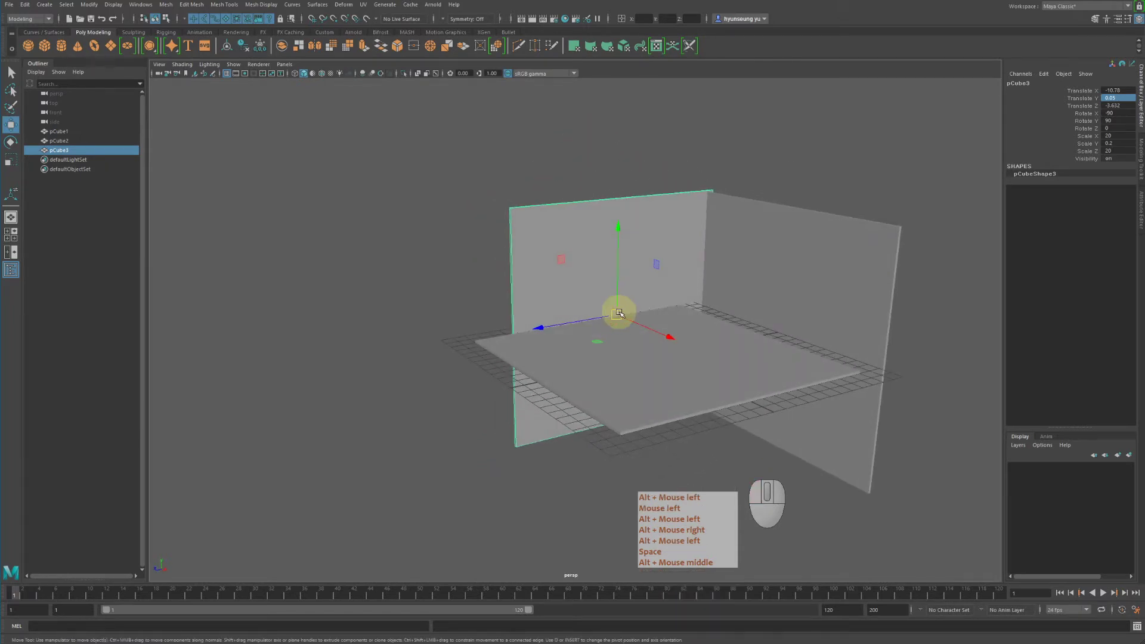
drag(630, 319, 692, 326)
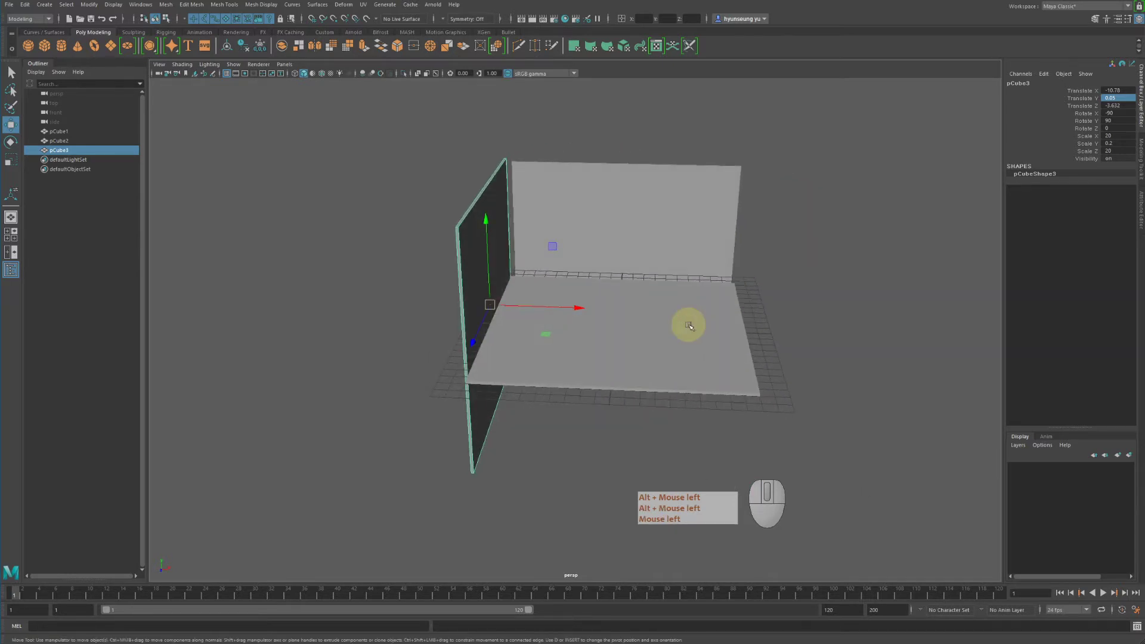
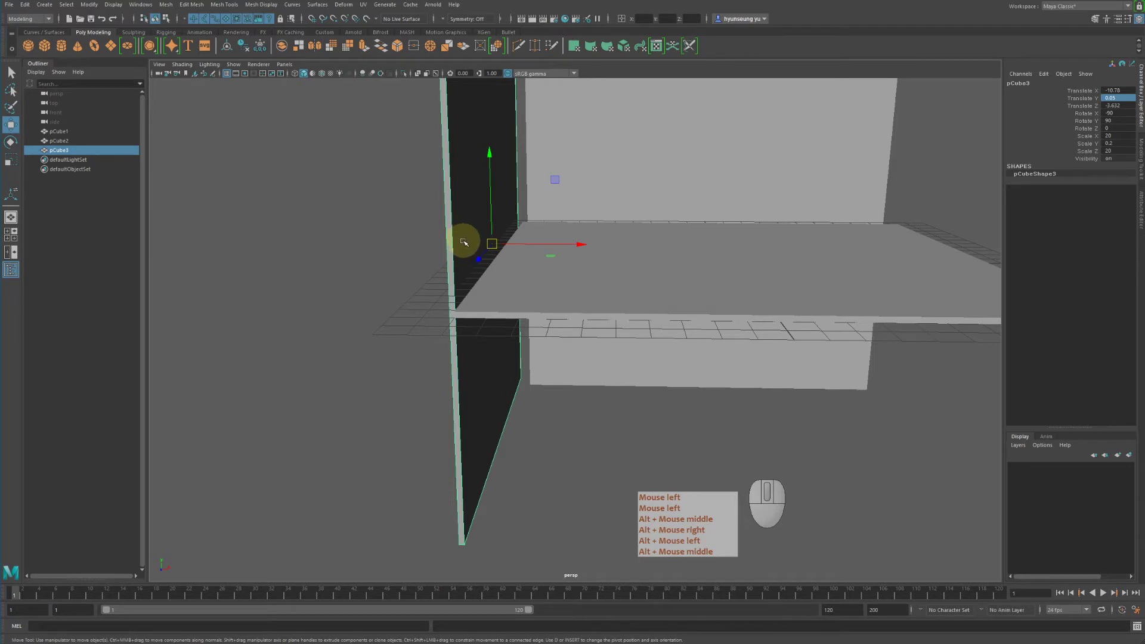
Step: Snap pCube3's pivot to its bottom corner with D and V so the wall fits the floor's corner
key(d)
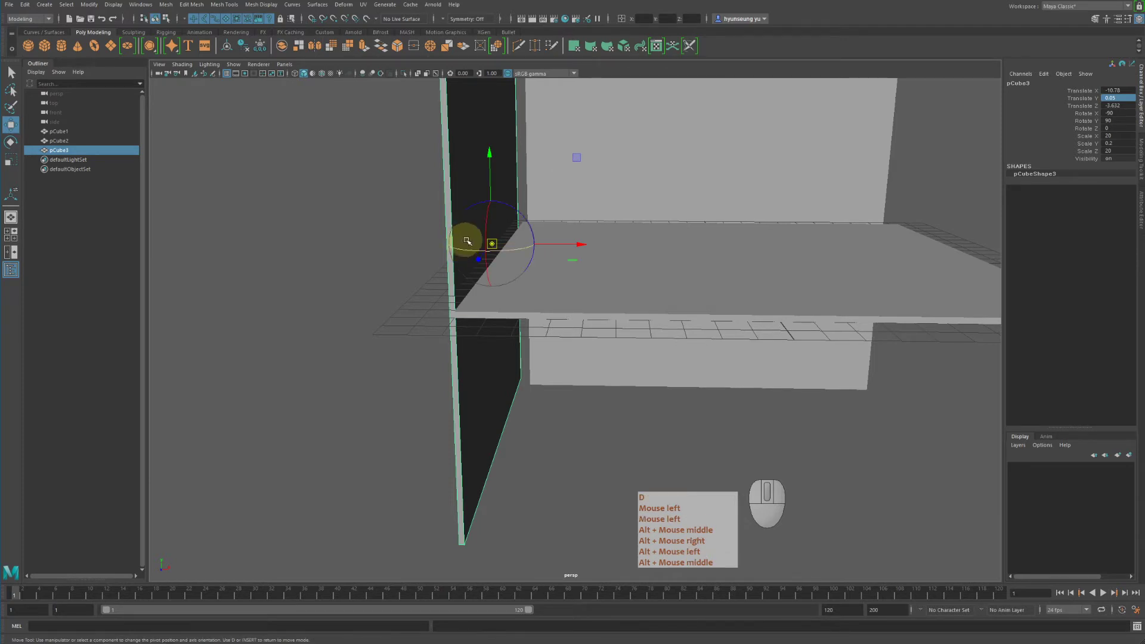
key(Insert)
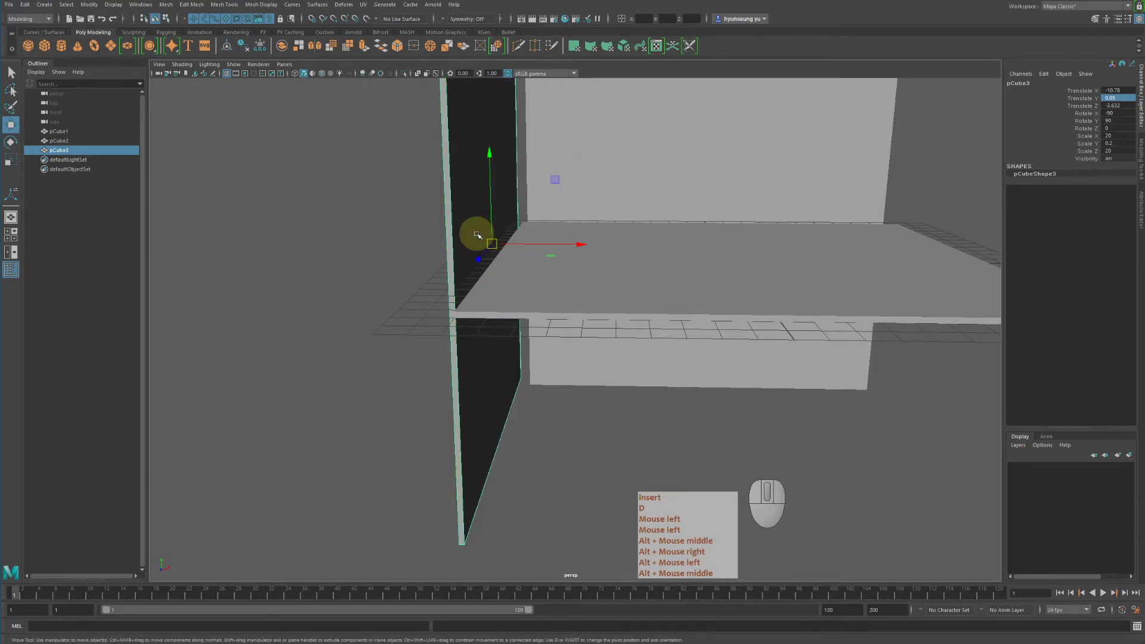
click(491, 278)
right_click(481, 279)
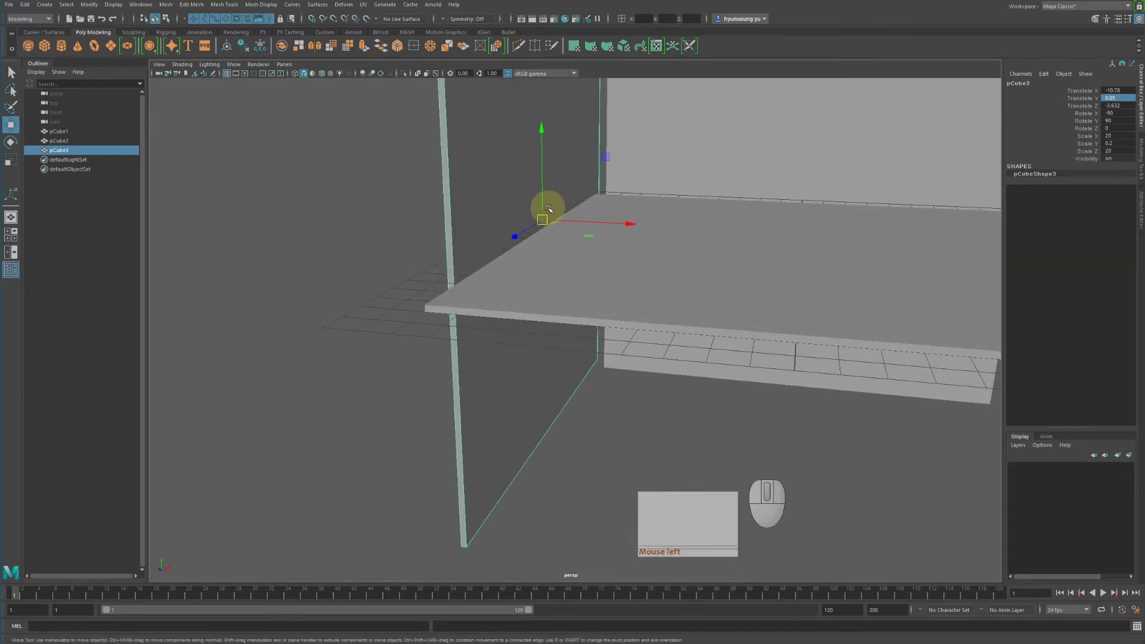
key(d)
key(v)
drag(633, 329, 499, 535)
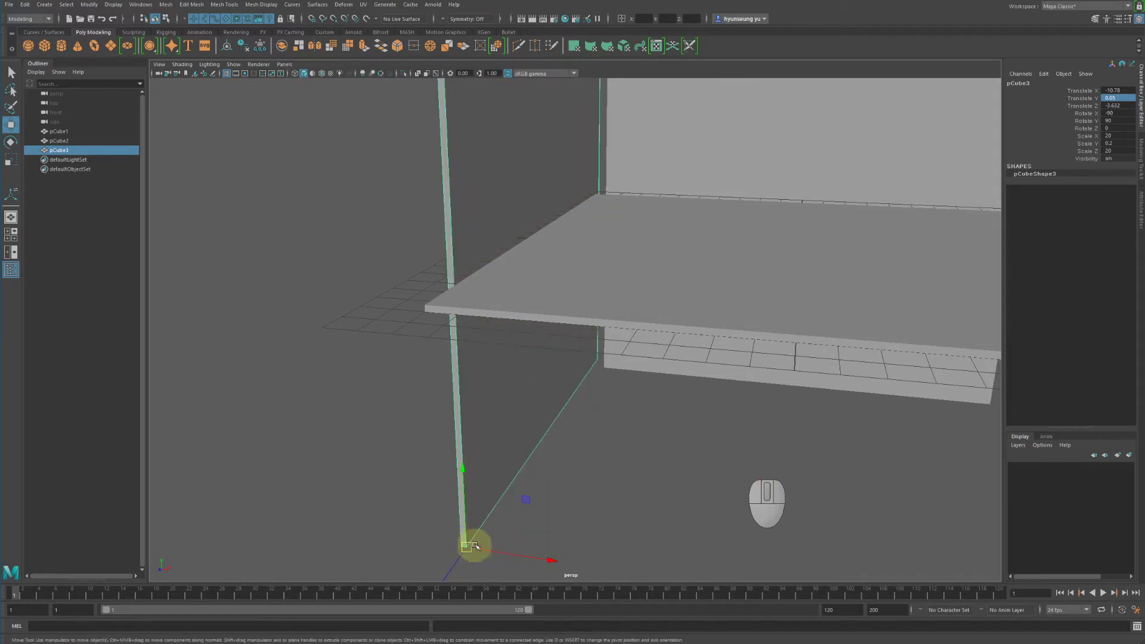
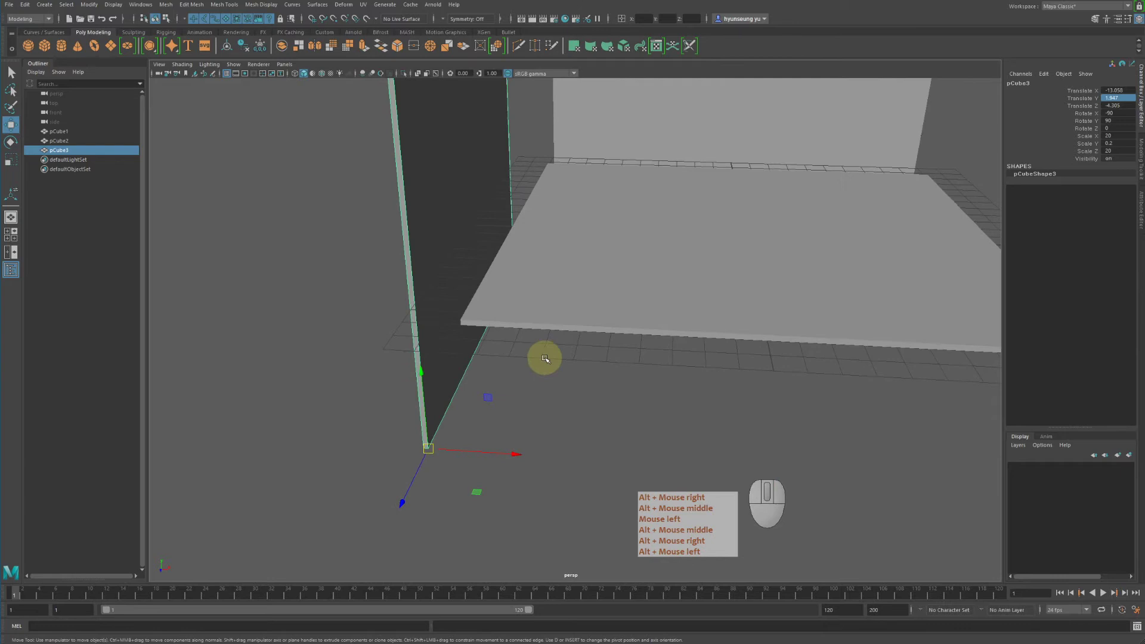
key(v)
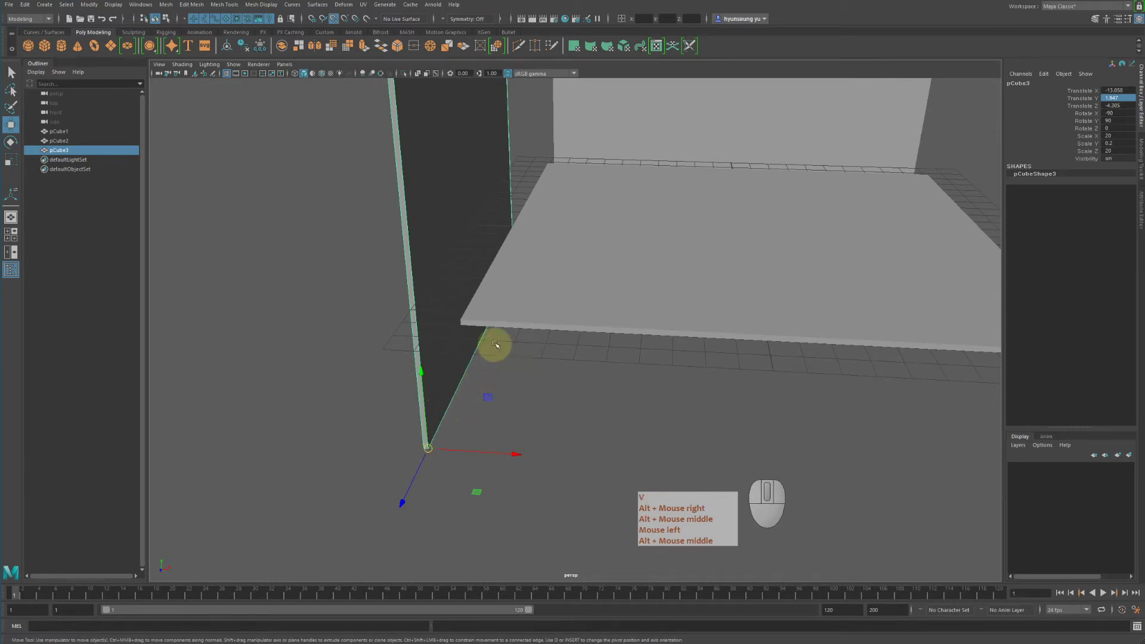
drag(490, 323, 496, 337)
click(637, 273)
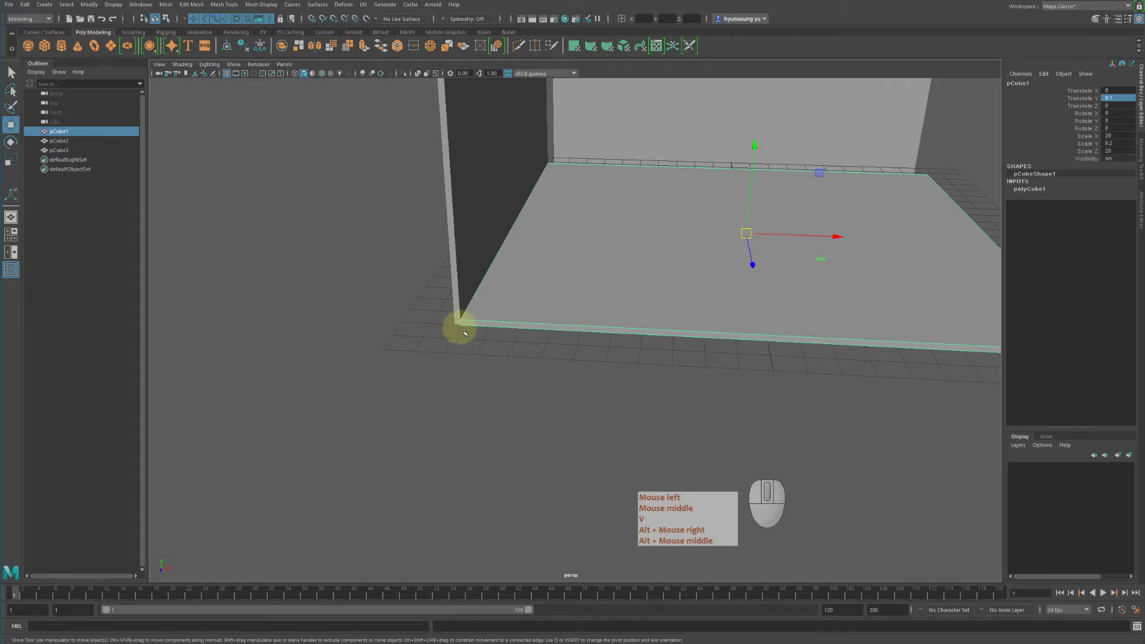
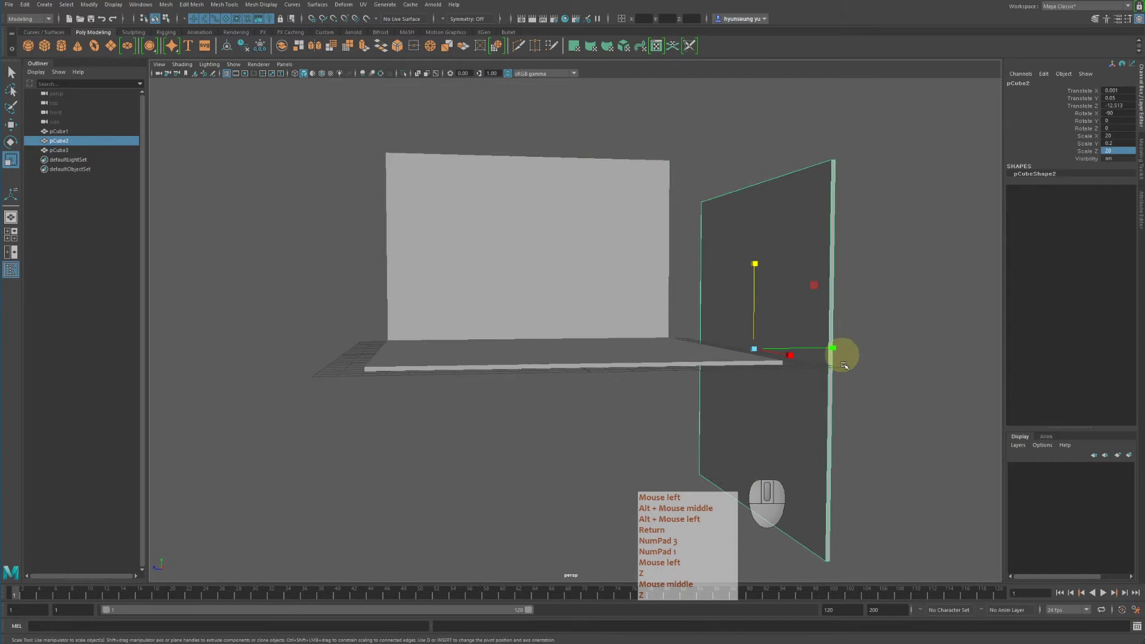
Step: Move pCube2's pivot to its edge and snap the back wall onto the floor's rear edge
middle_click(852, 361)
drag(856, 289, 860, 303)
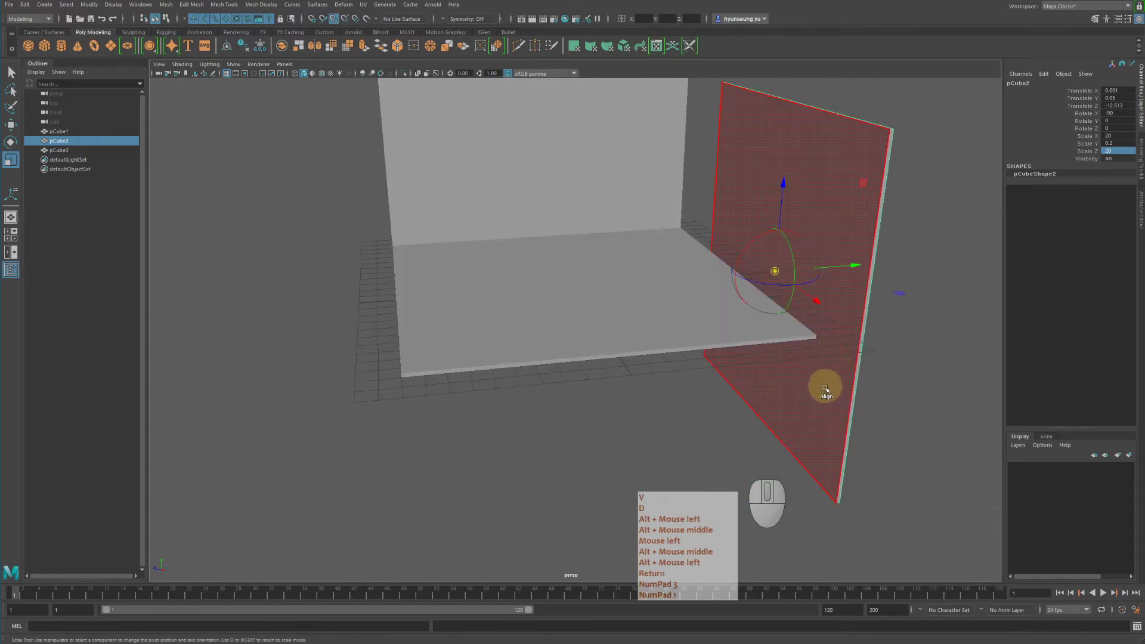
key(Return)
key(KP_3)
click(841, 480)
drag(841, 481, 830, 523)
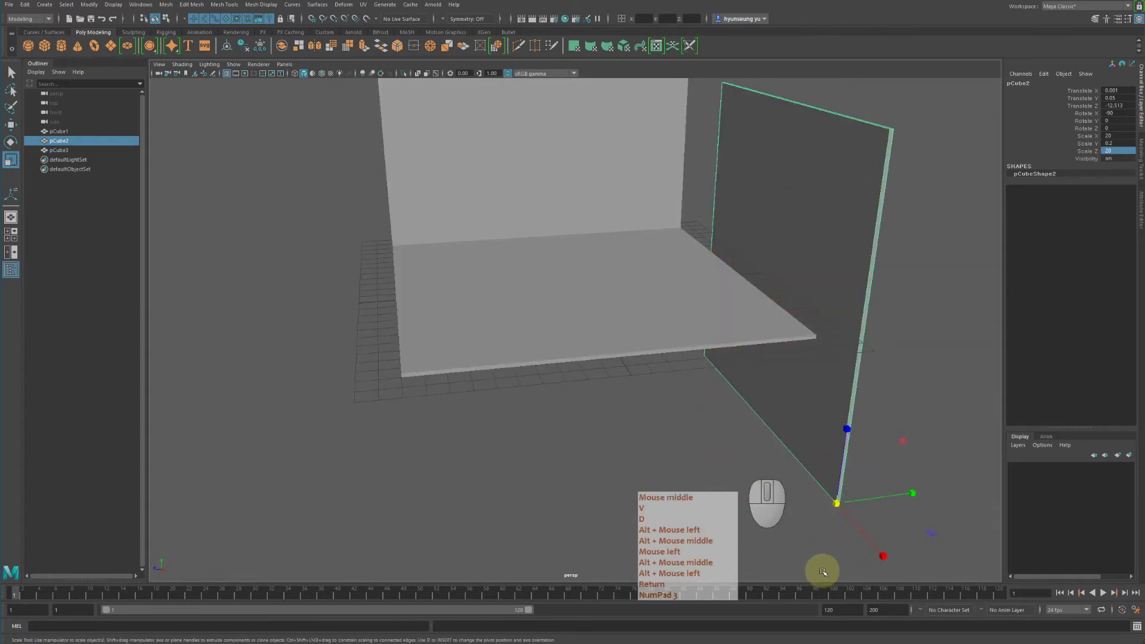
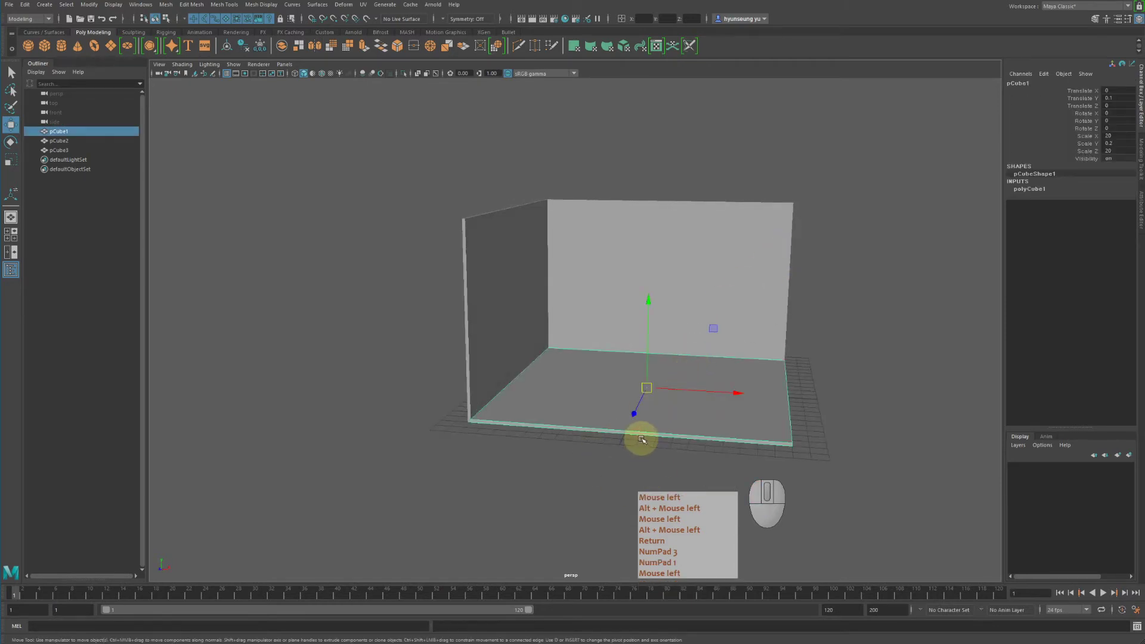
Step: Duplicate the floor slab with Ctrl+D as the start of the ceiling
key(ctrl+d)
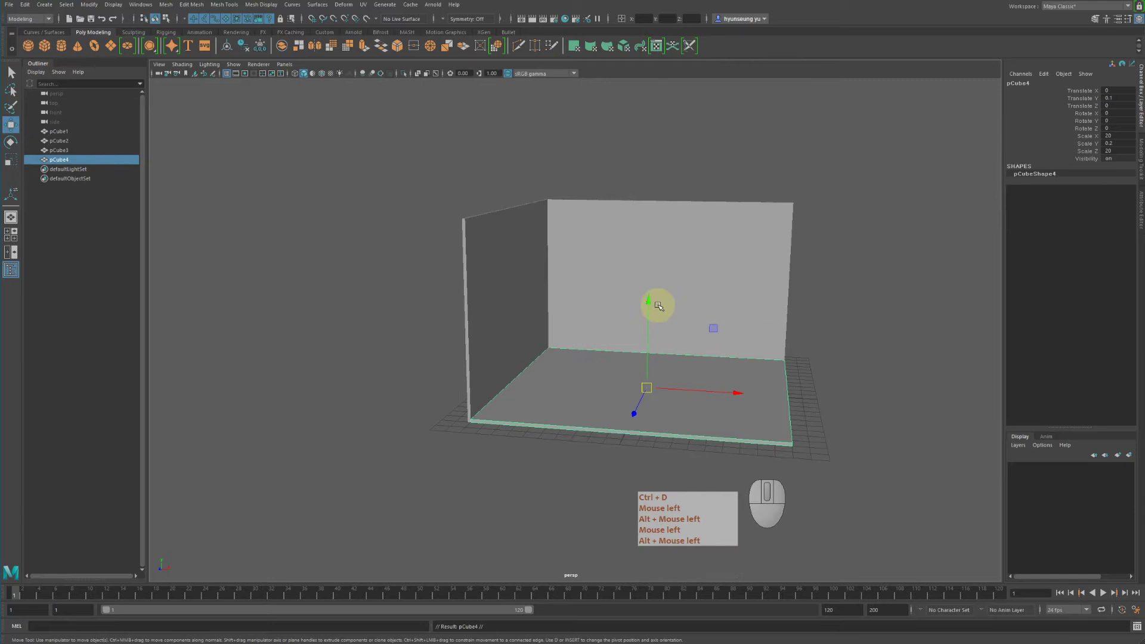
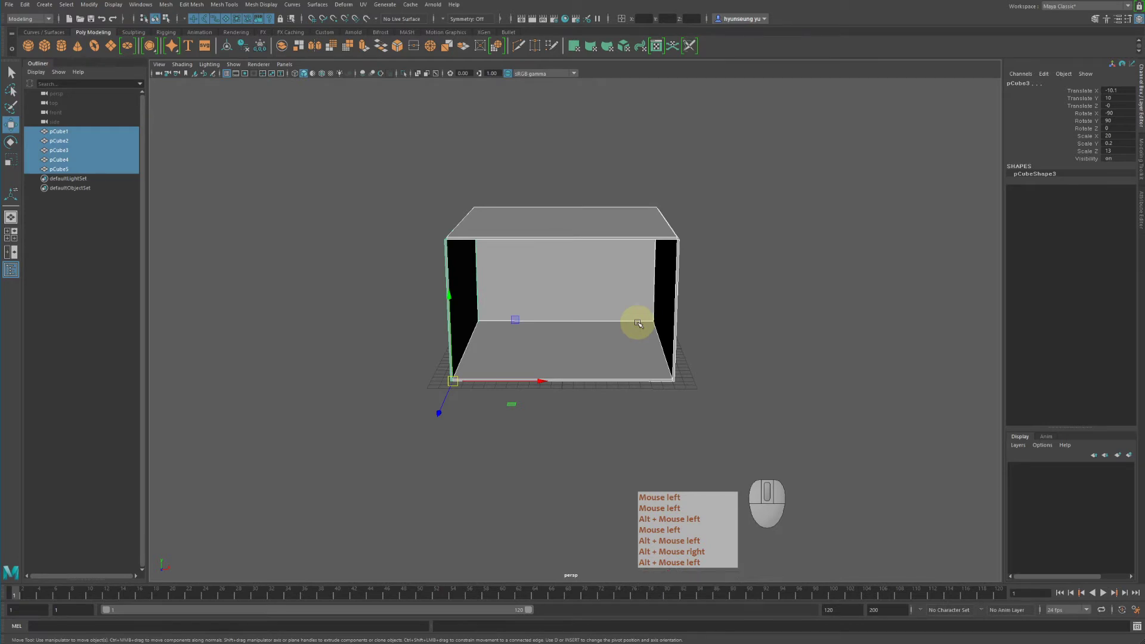
Step: Cycle through vertex, edge and face selection modes on the wall cubes
key(F9)
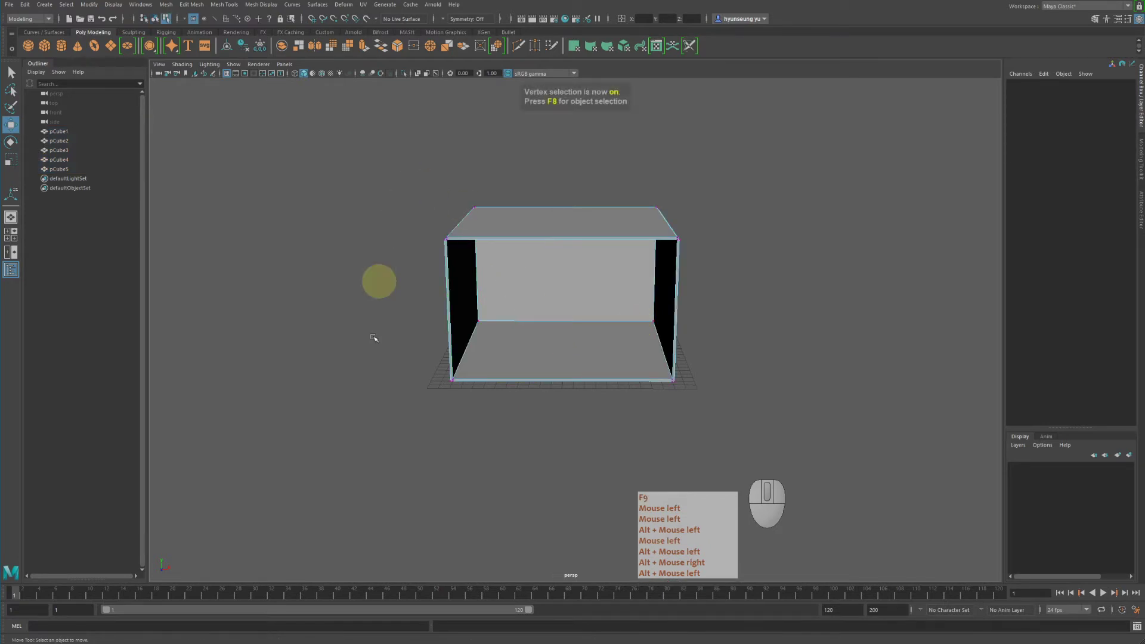
key(F10)
key(F11)
key(F9)
key(F10)
key(F9)
key(F9)
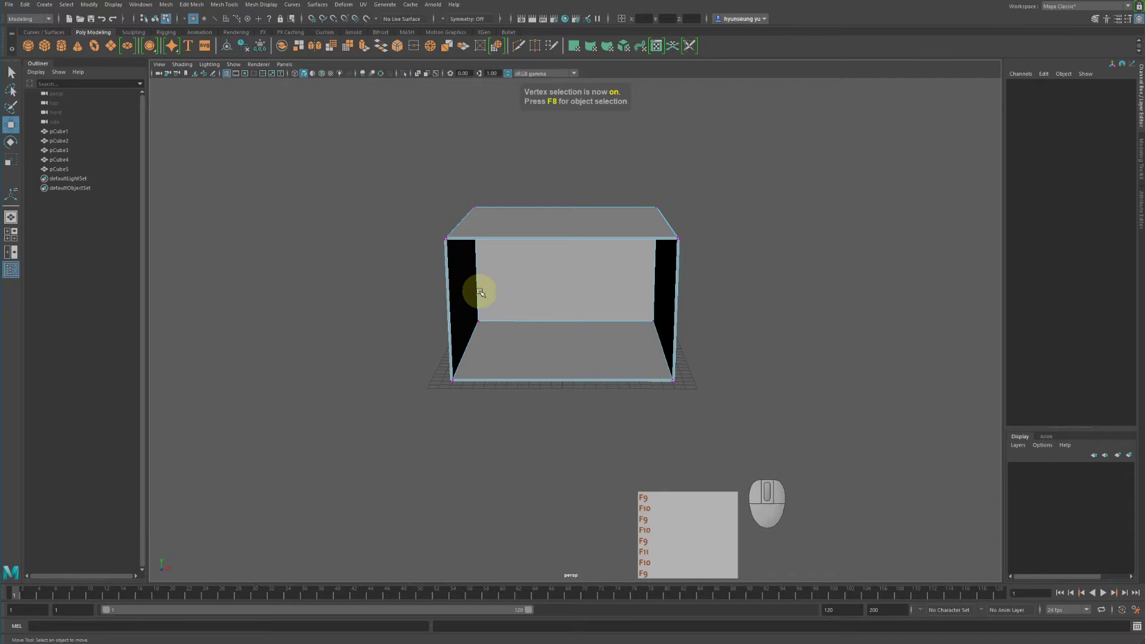
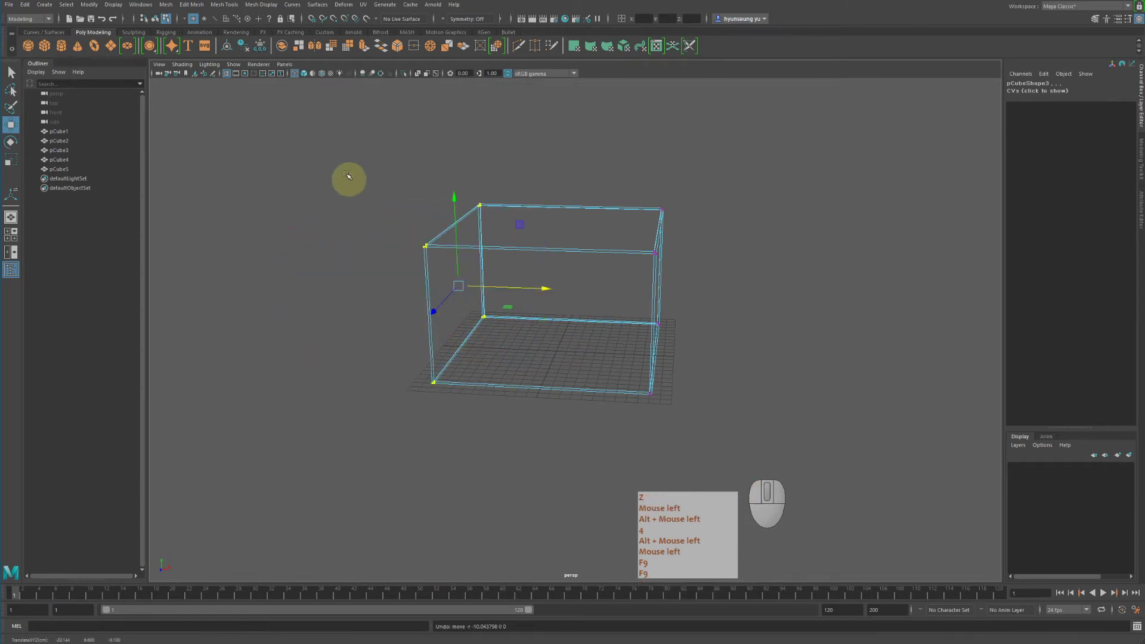
Step: Nudge the selected corner vertices and undo the moves, leaving the walls unchanged
click(361, 152)
drag(559, 140, 561, 139)
key(z)
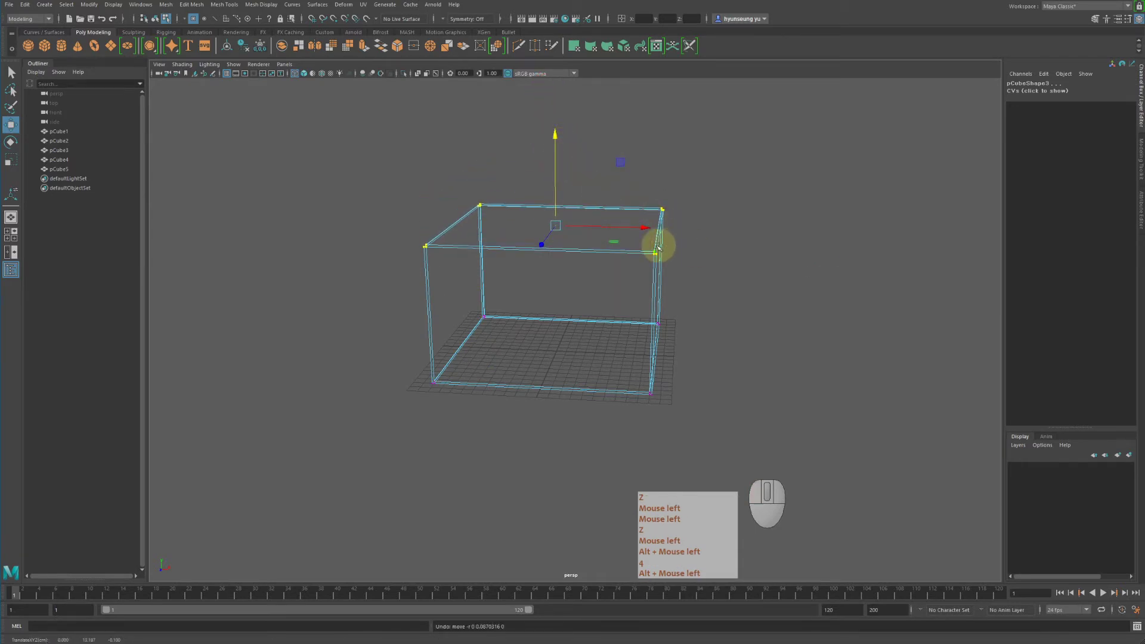
drag(654, 244, 695, 224)
key(z)
click(808, 226)
Step: Select all the room walls, frame them in the viewport and switch to shaded display
click(605, 211)
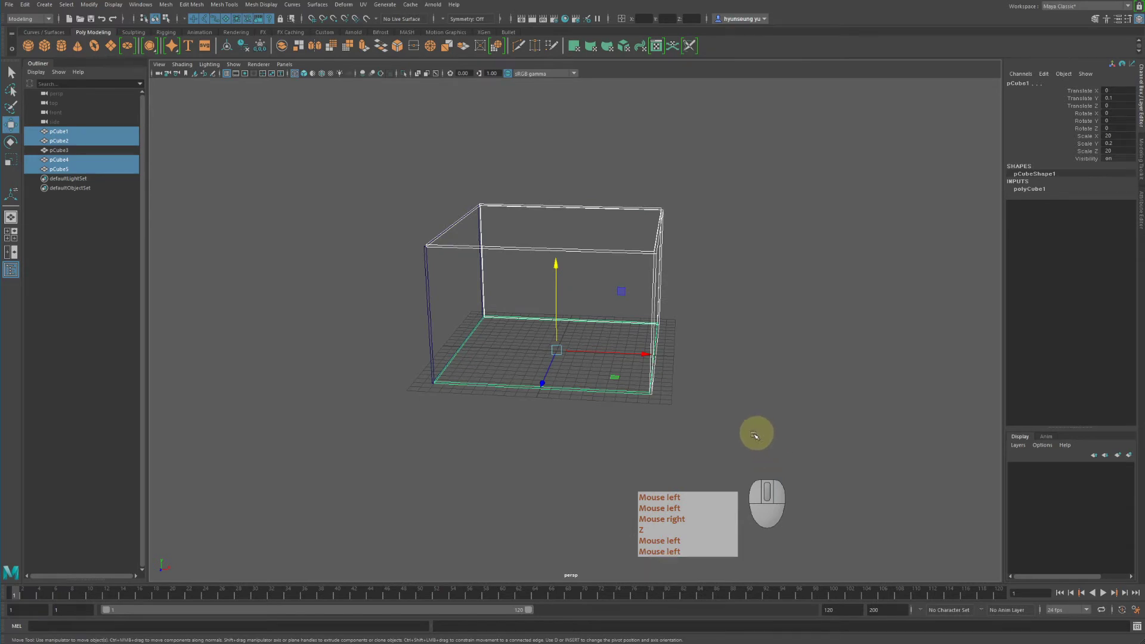
click(647, 299)
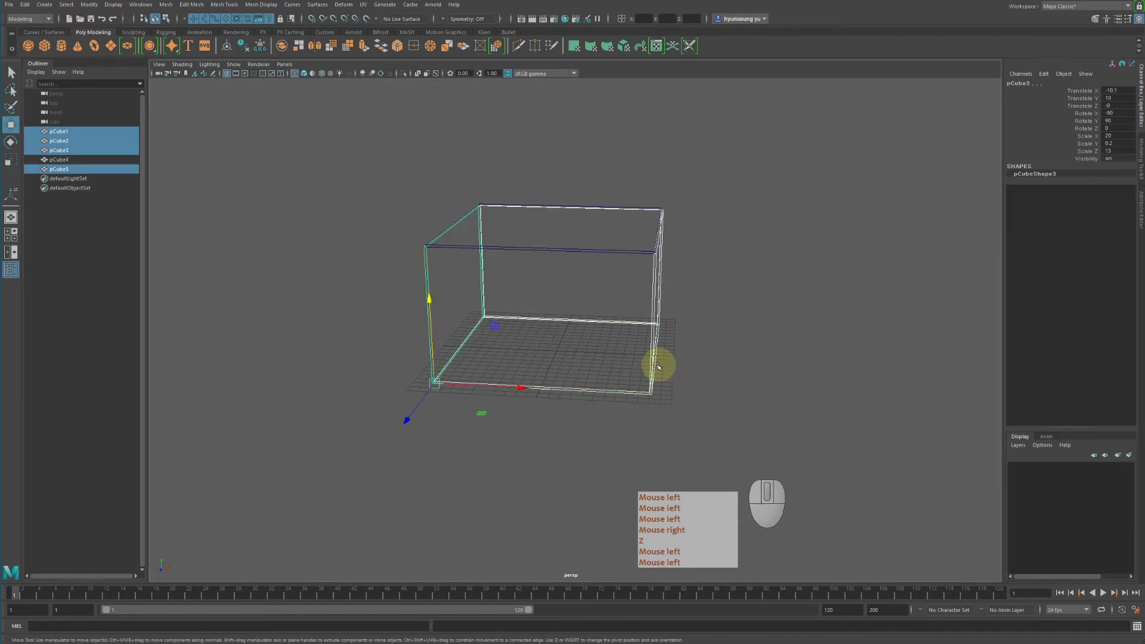
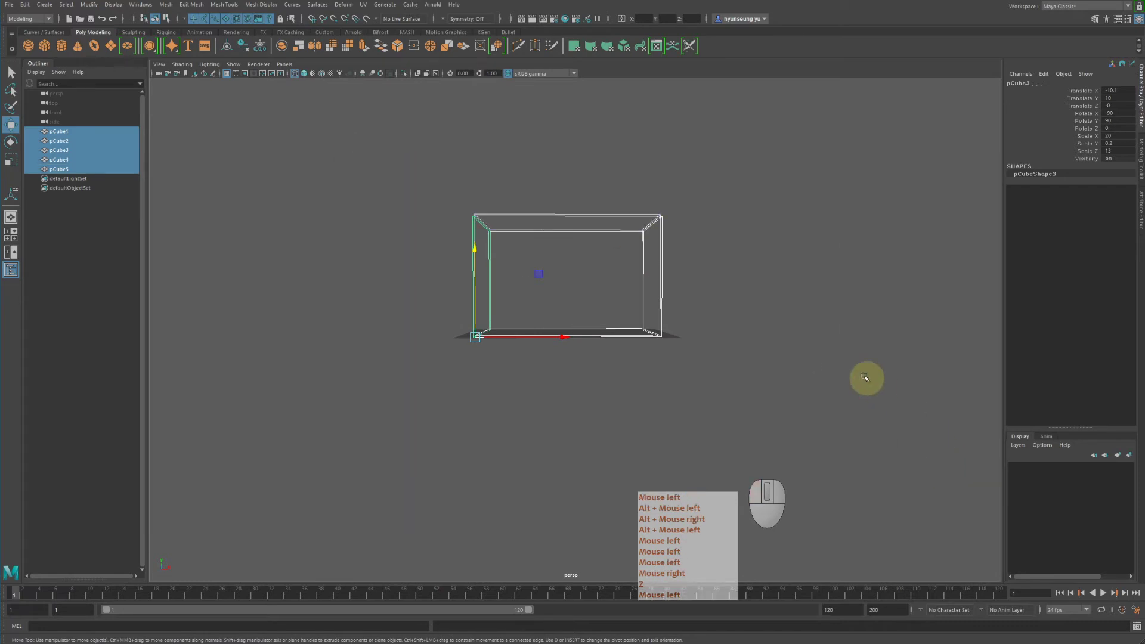
key(f)
click(815, 391)
right_click(798, 388)
click(908, 369)
key(5)
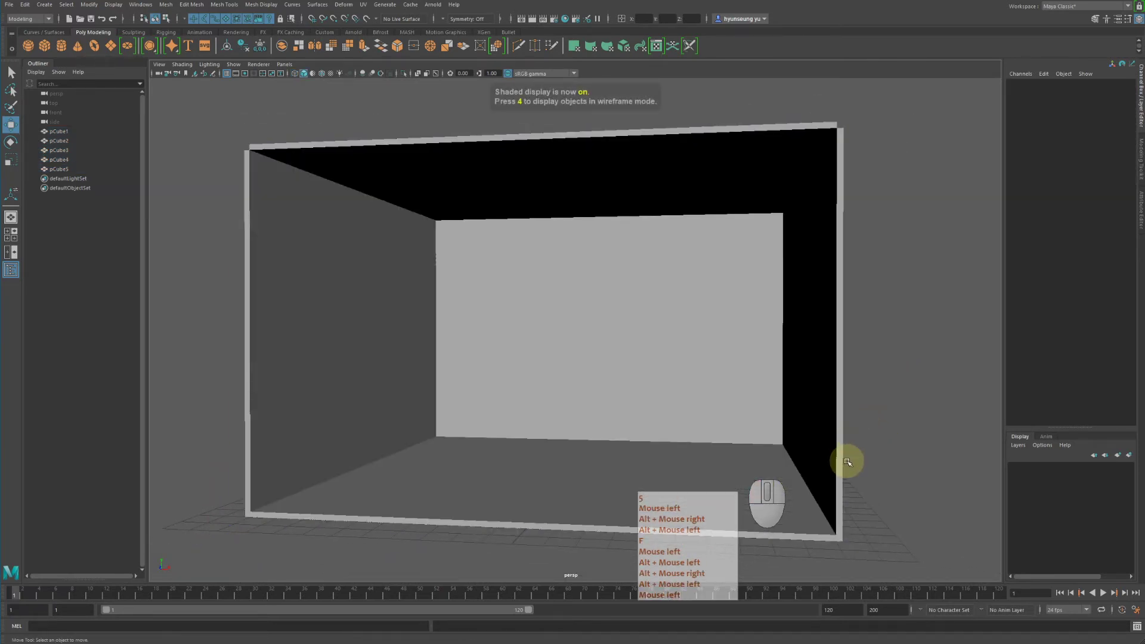
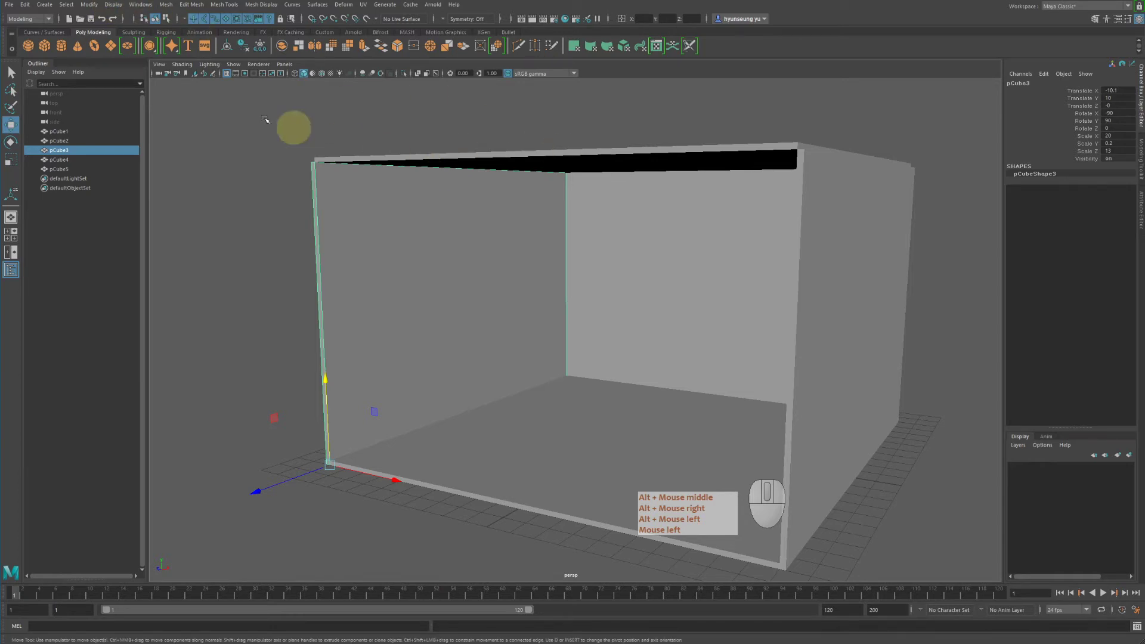
Step: Keep the Modeling menu set active and browse the Mesh menu toward Booleans
click(34, 22)
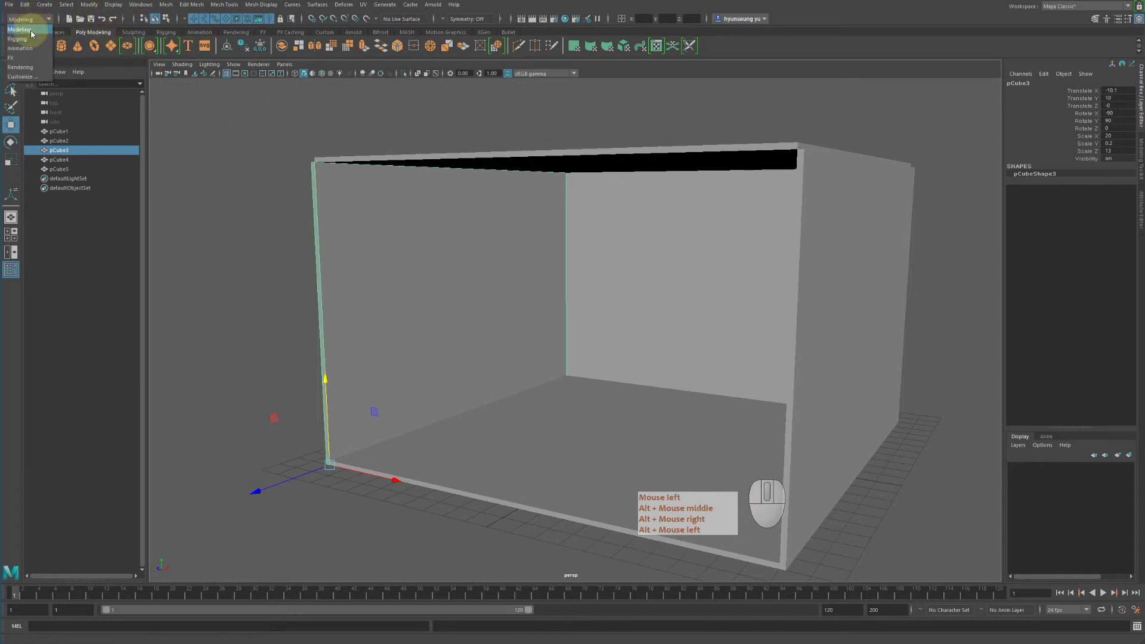
click(37, 23)
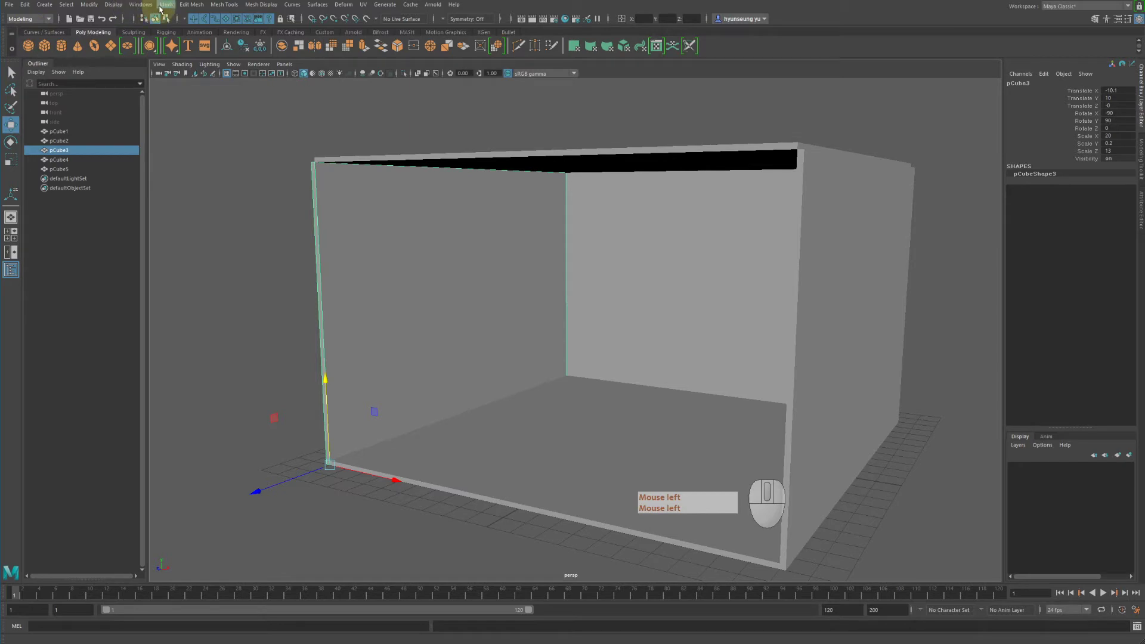
click(167, 9)
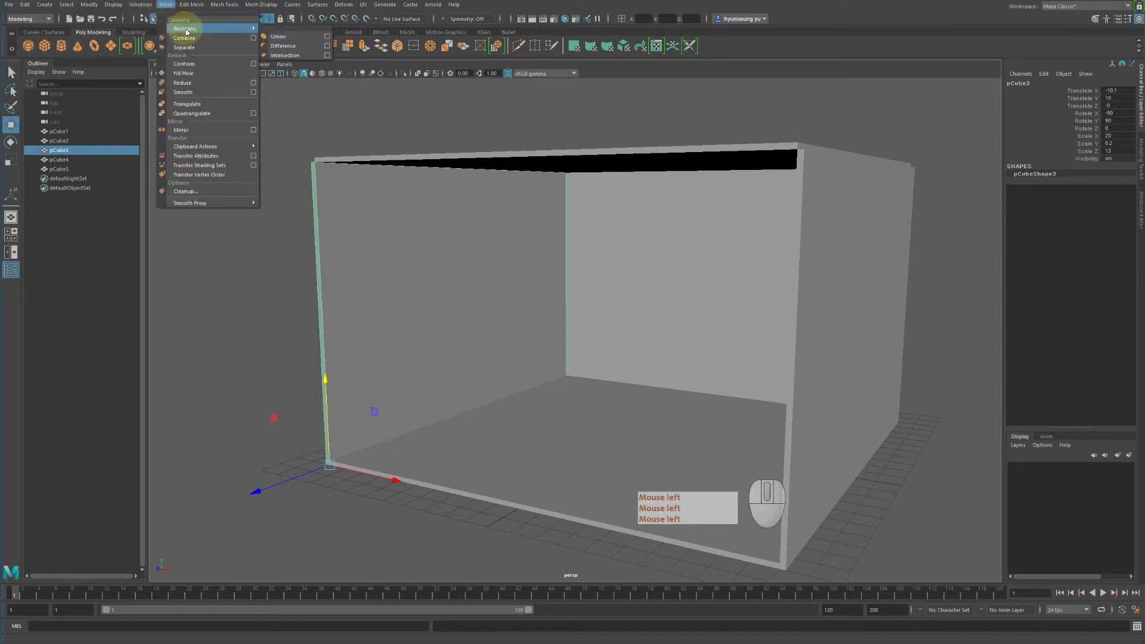
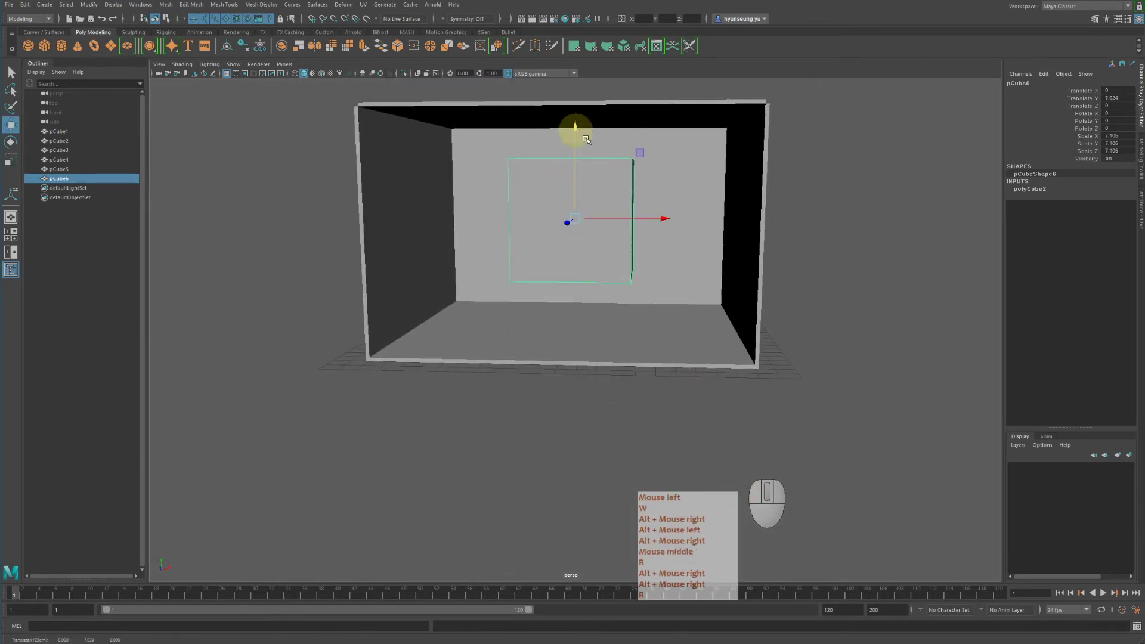
Step: Move the new cube sideways until it sits embedded in the left wall
drag(670, 221, 510, 196)
drag(580, 234, 707, 237)
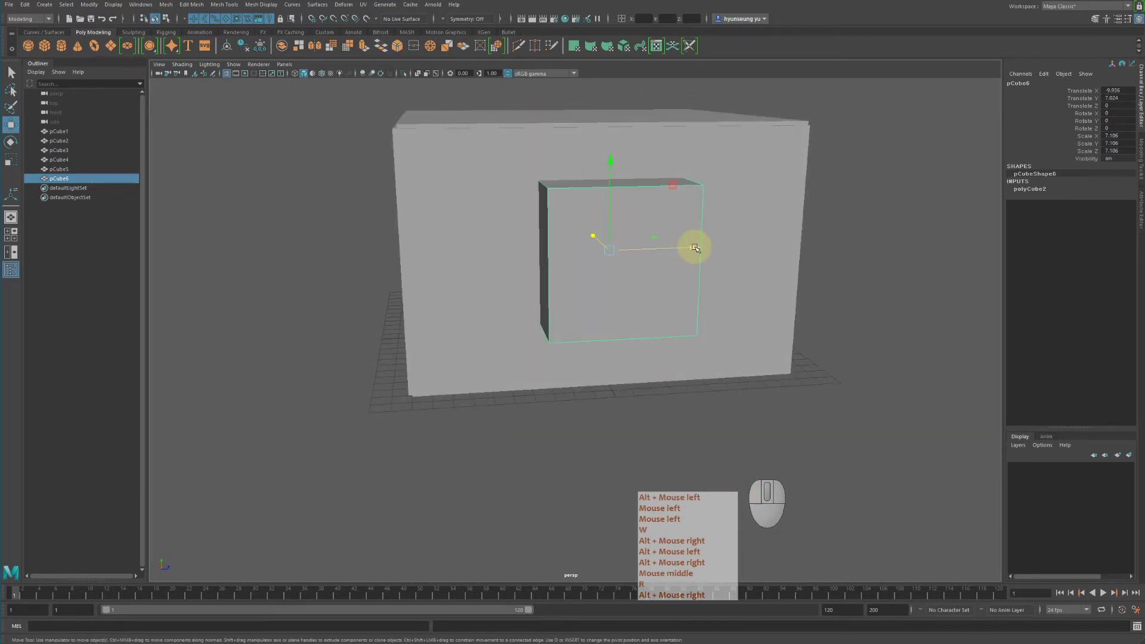
click(698, 246)
drag(711, 246, 548, 237)
middle_click(562, 246)
click(435, 186)
key(q)
key(w)
Step: Select the left wall with the cube and cut the window using Mesh > Booleans > Difference
click(537, 220)
right_click(538, 220)
right_click(432, 228)
middle_click(528, 246)
middle_click(355, 230)
right_click(354, 233)
middle_click(434, 233)
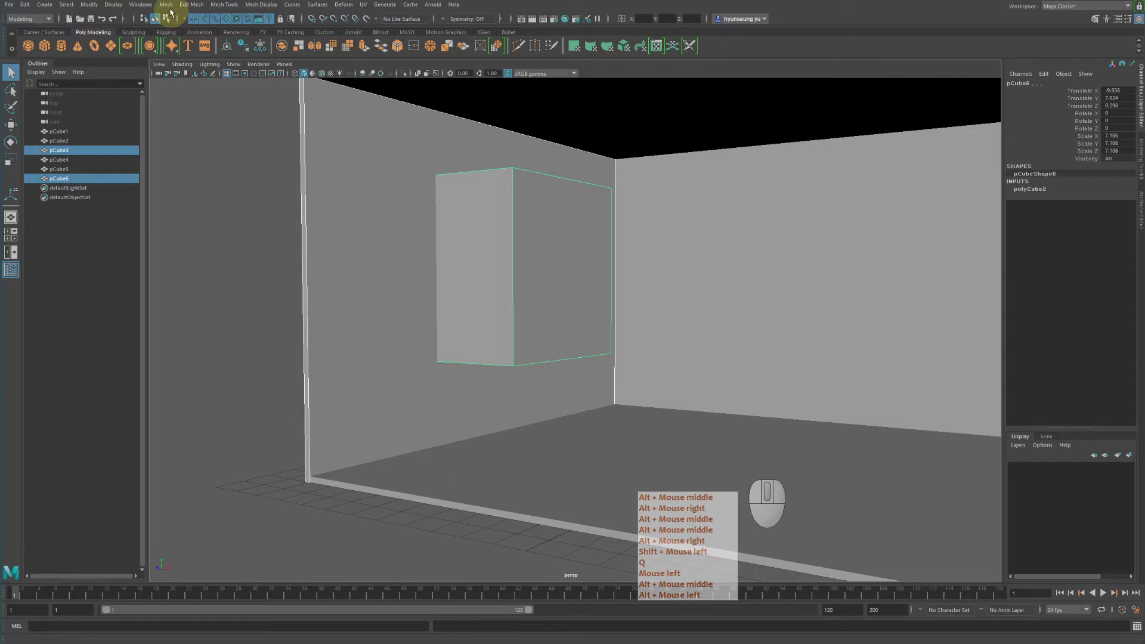
click(174, 7)
click(291, 53)
click(281, 292)
Step: Look around the new window opening in the viewport before reverting it
double_click(506, 365)
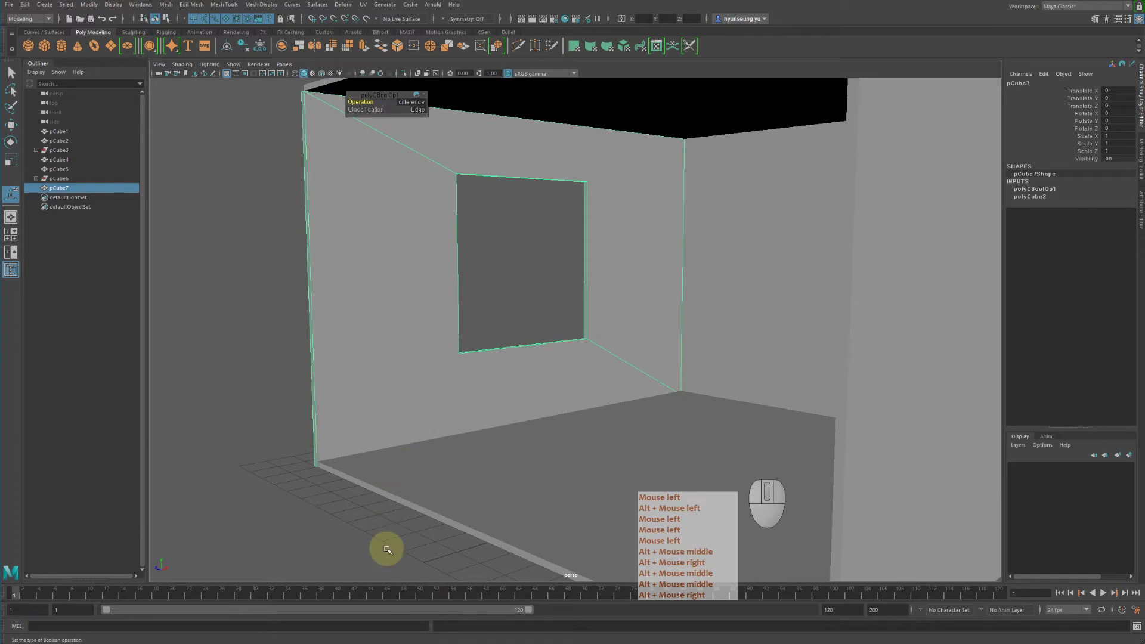
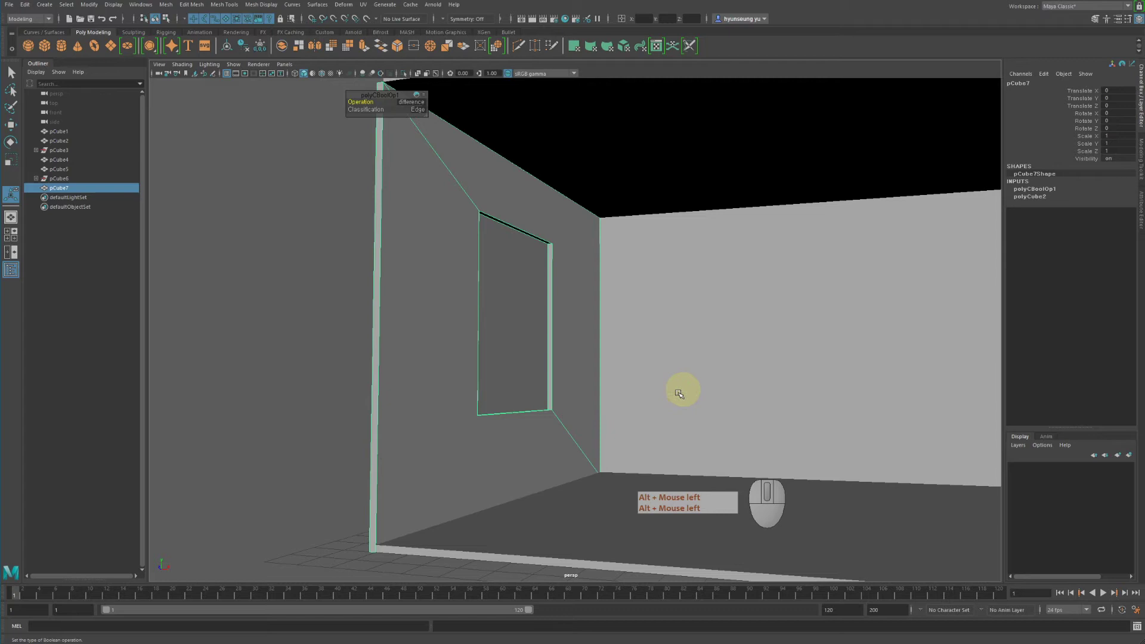
click(497, 377)
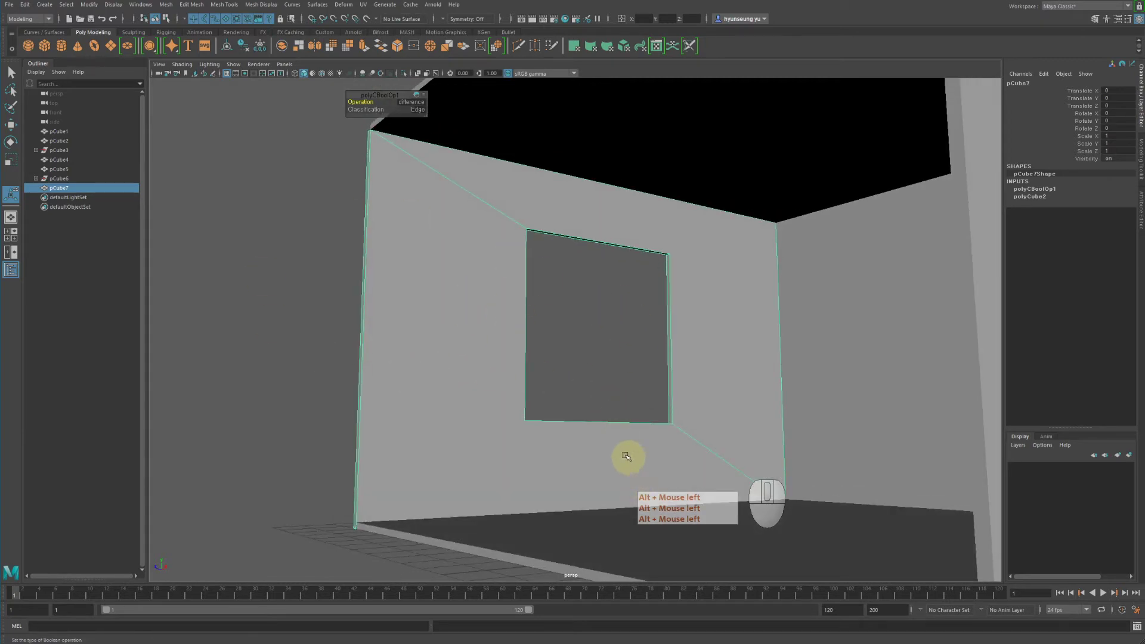
click(620, 450)
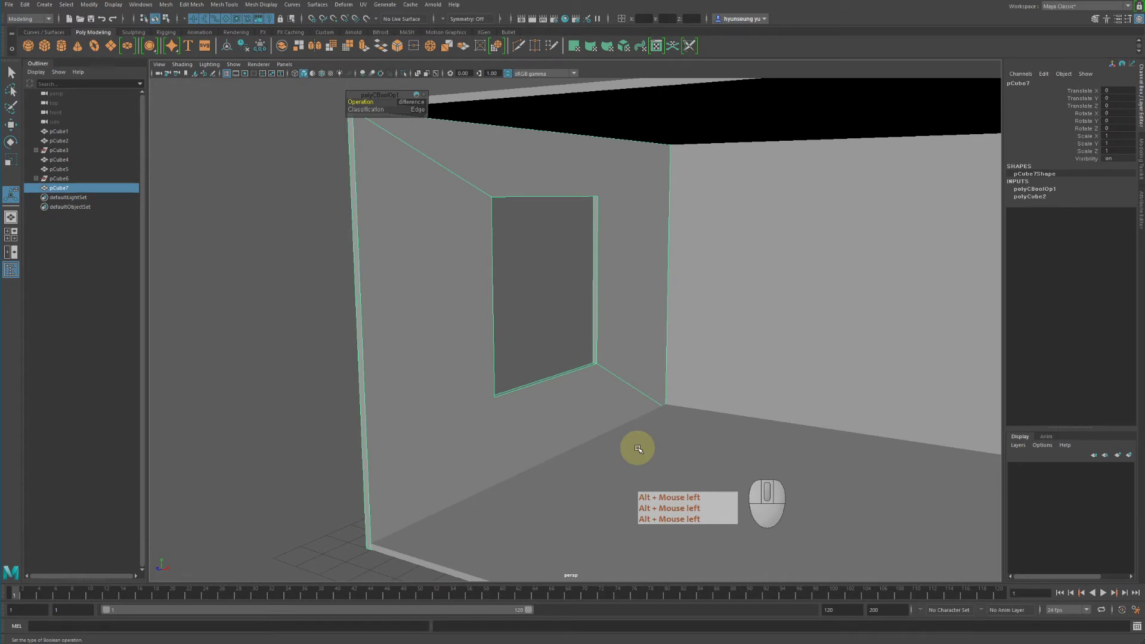
Step: Undo the Boolean cut back to a solid wall, then delete the cutting cube
key(z)
key(z)
key(z)
key(z)
key(z)
click(638, 344)
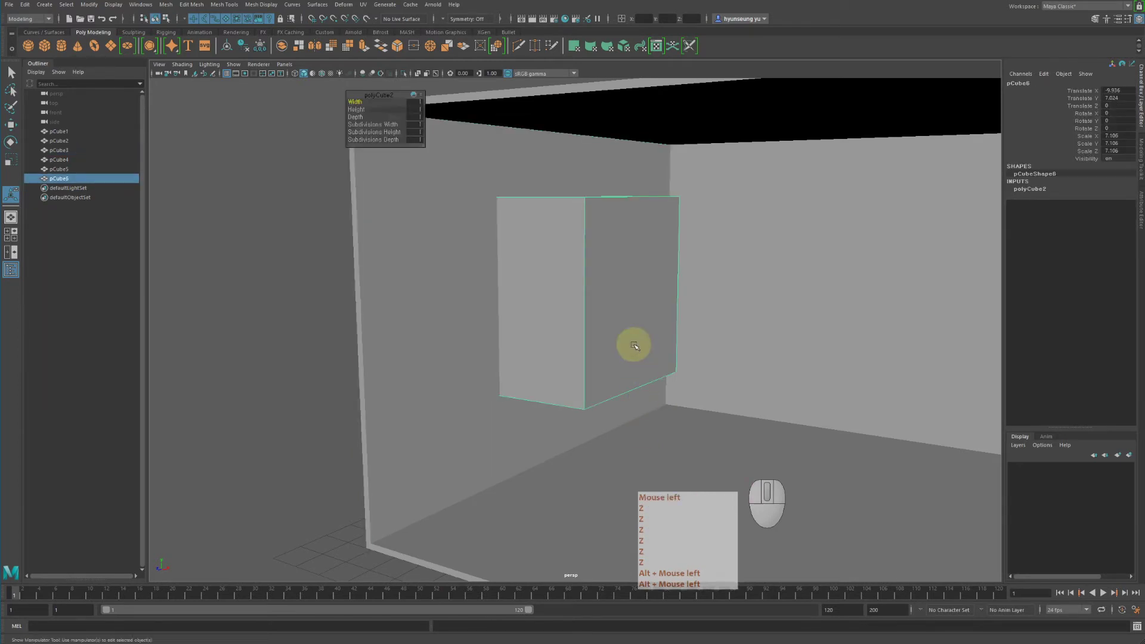
key(Delete)
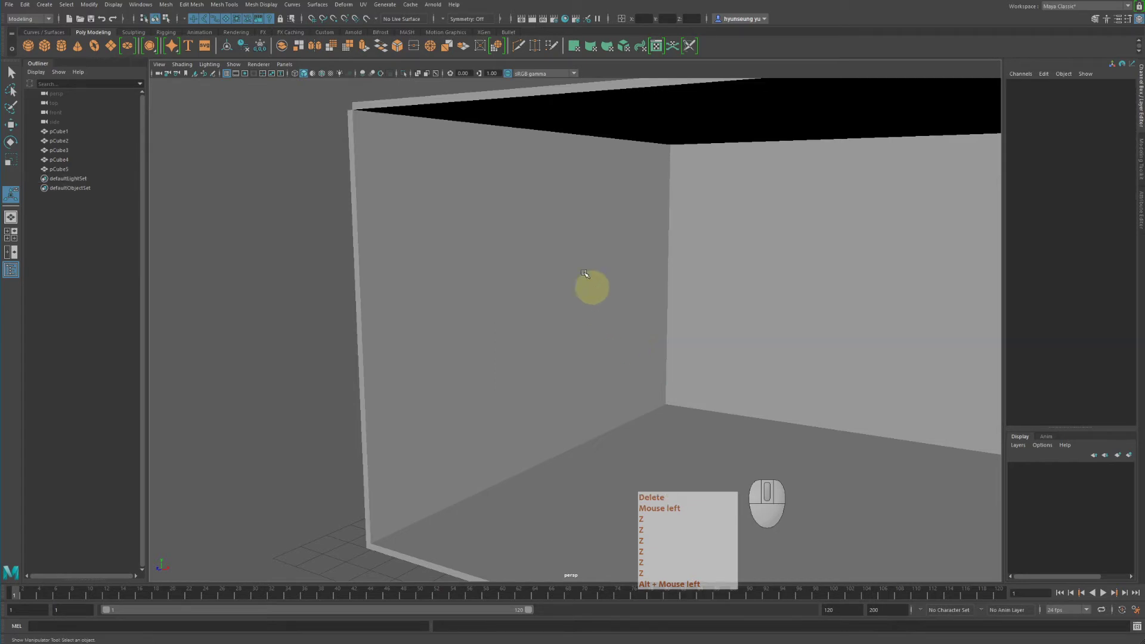
Step: Put the left wall into face mode and select its inner face, orbiting along the wall
click(569, 251)
click(566, 250)
right_click(559, 244)
key(q)
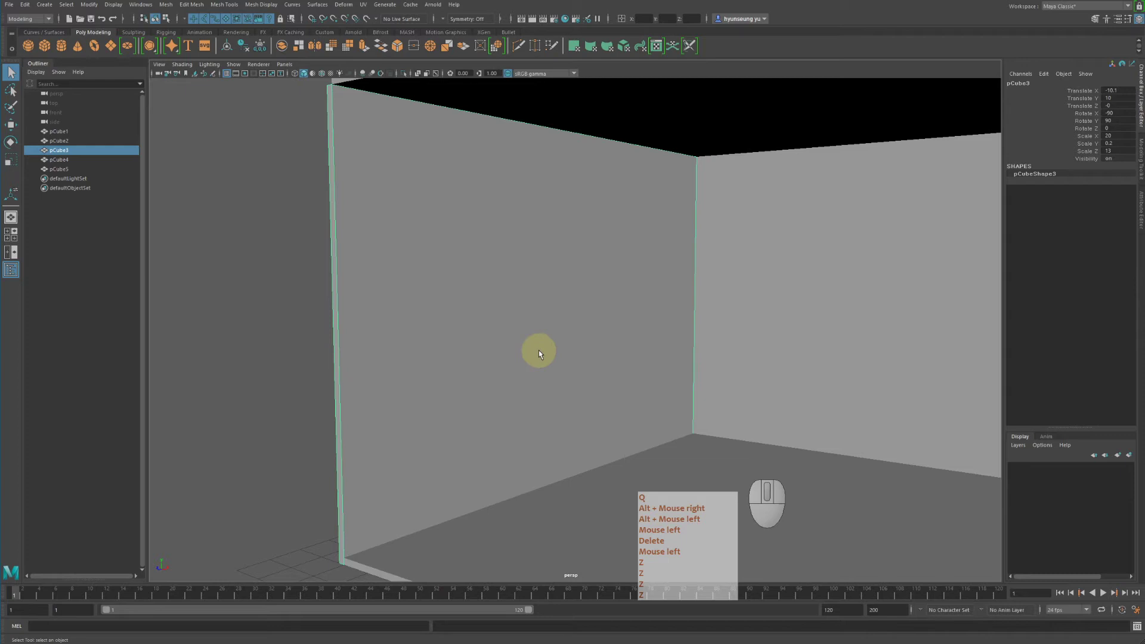
drag(466, 247, 470, 268)
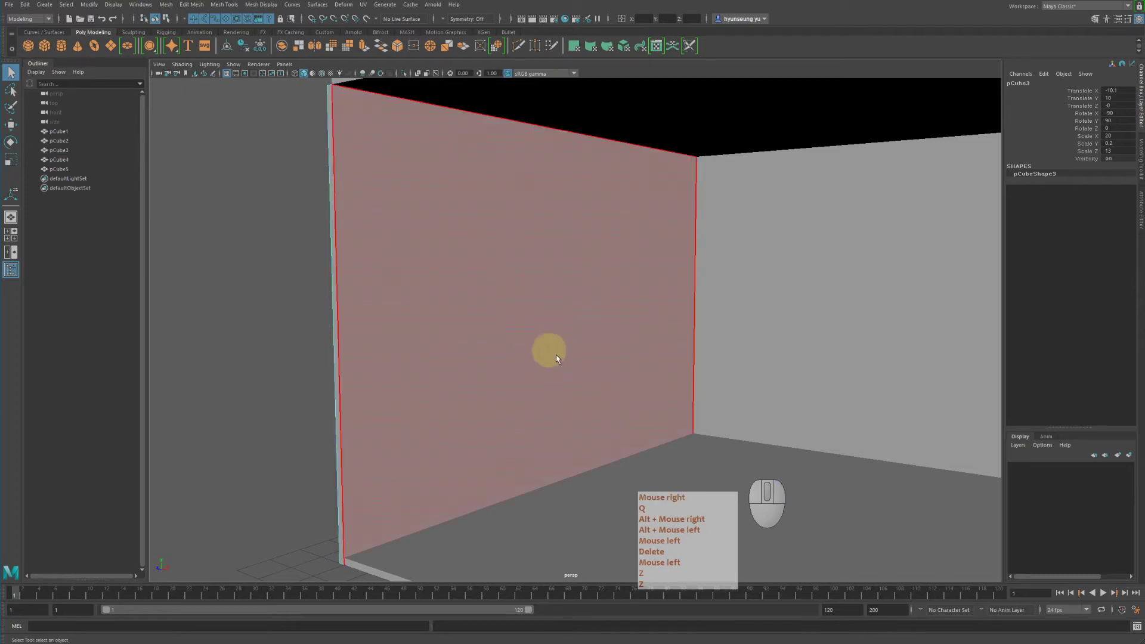
drag(590, 339, 571, 329)
click(476, 240)
drag(468, 360, 652, 374)
drag(798, 328, 669, 318)
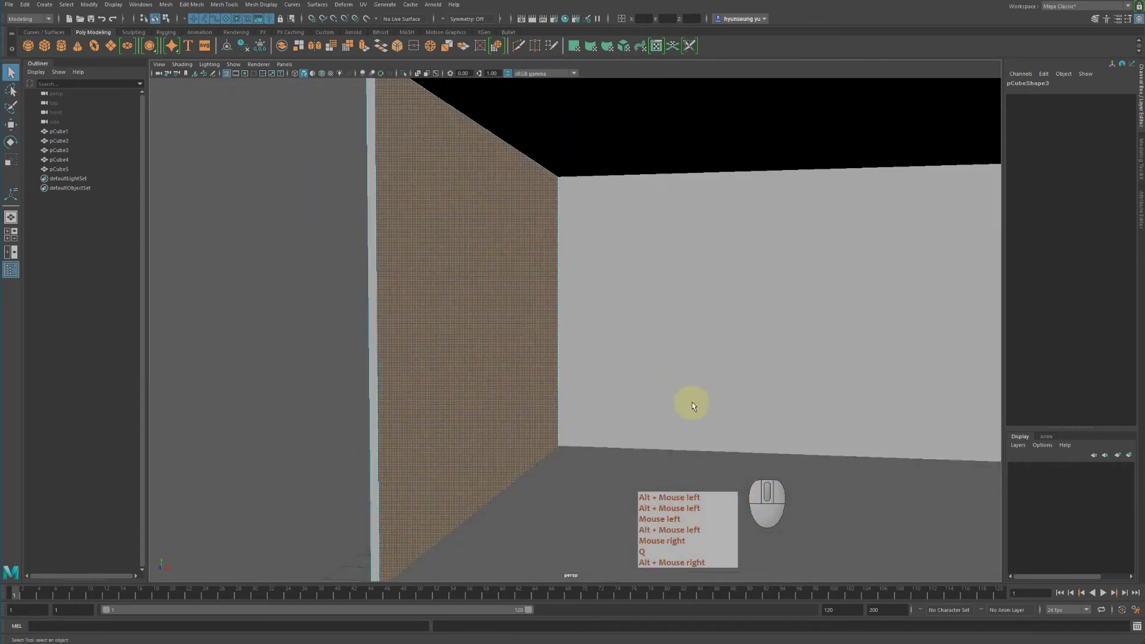
click(390, 92)
right_click(389, 93)
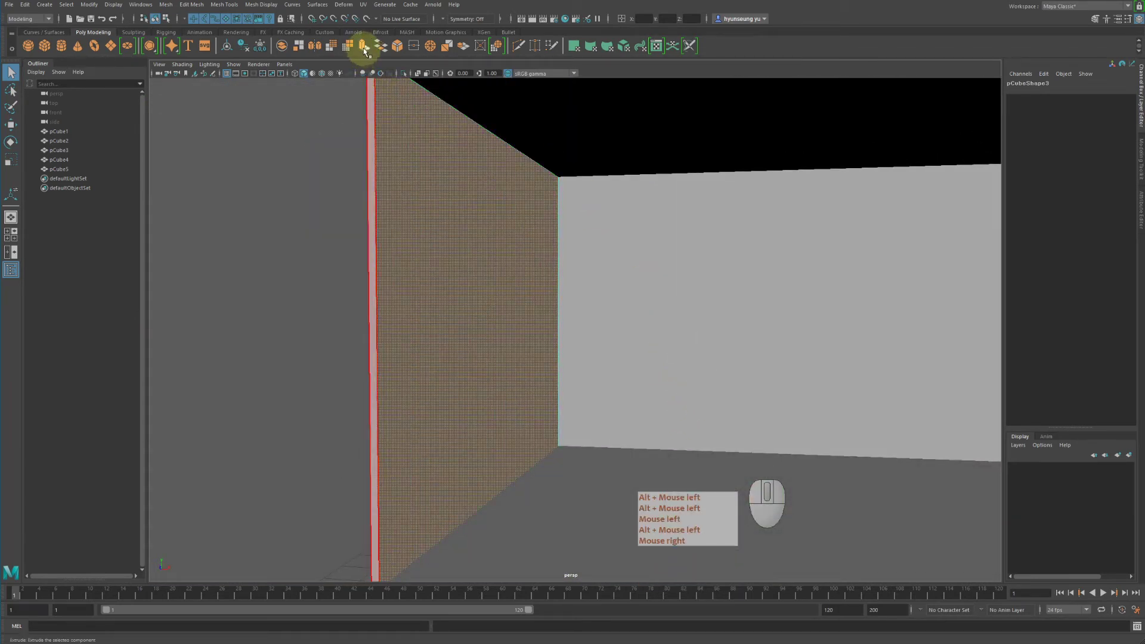
Step: Extrude the wall's inner face and try shrinking it, undoing the first attempts
click(368, 51)
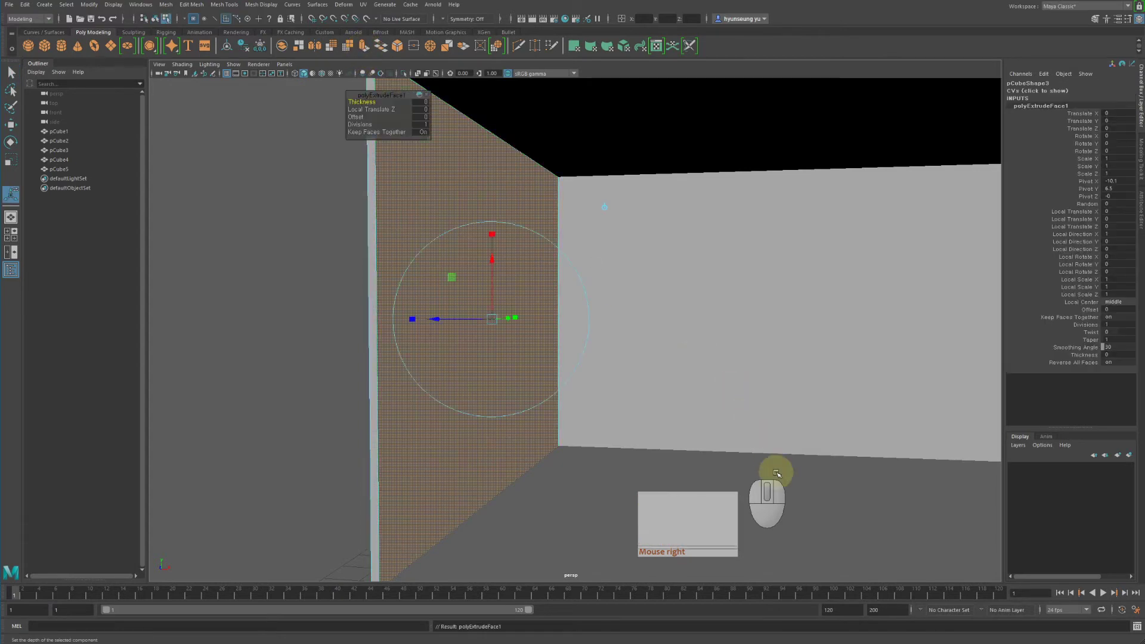
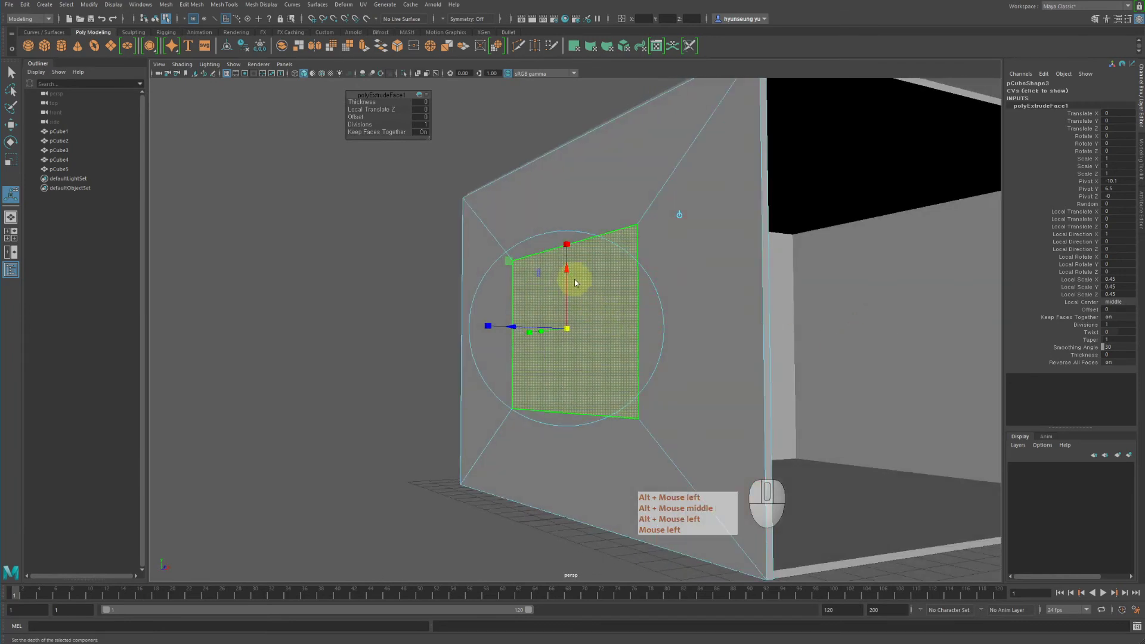
drag(570, 270, 573, 235)
drag(815, 294, 742, 294)
key(z)
drag(683, 276, 717, 276)
click(651, 263)
drag(499, 250, 500, 214)
drag(790, 279, 618, 275)
key(z)
Step: Scale the extruded face to 0.45 into an inset panel and move it up along Y
click(734, 272)
right_click(743, 270)
drag(718, 258, 718, 212)
key(z)
drag(655, 283, 739, 284)
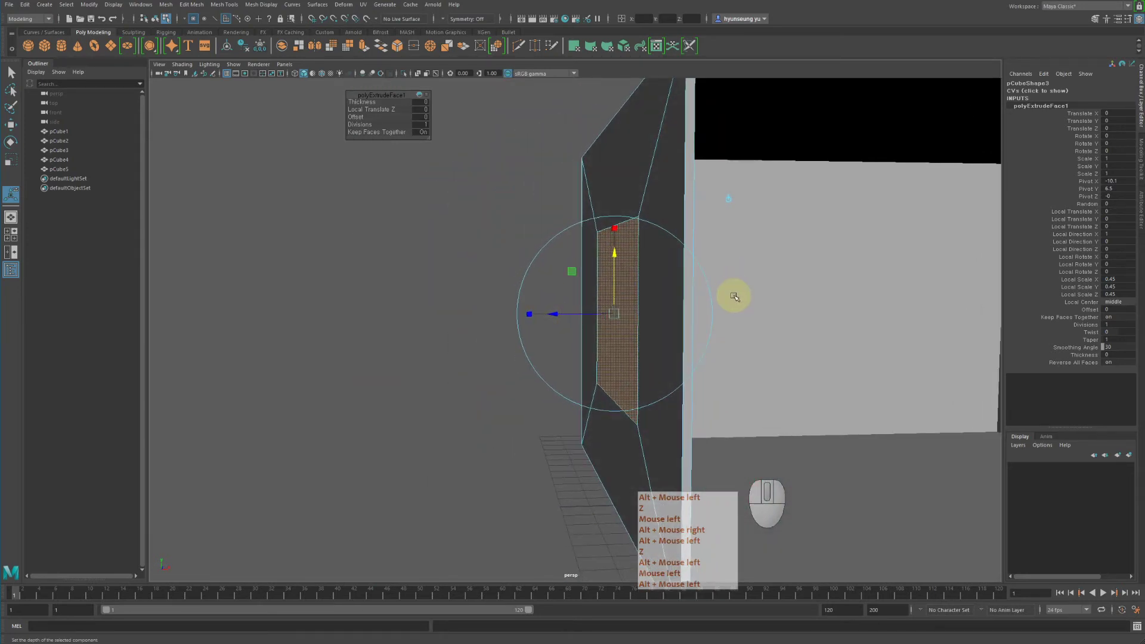
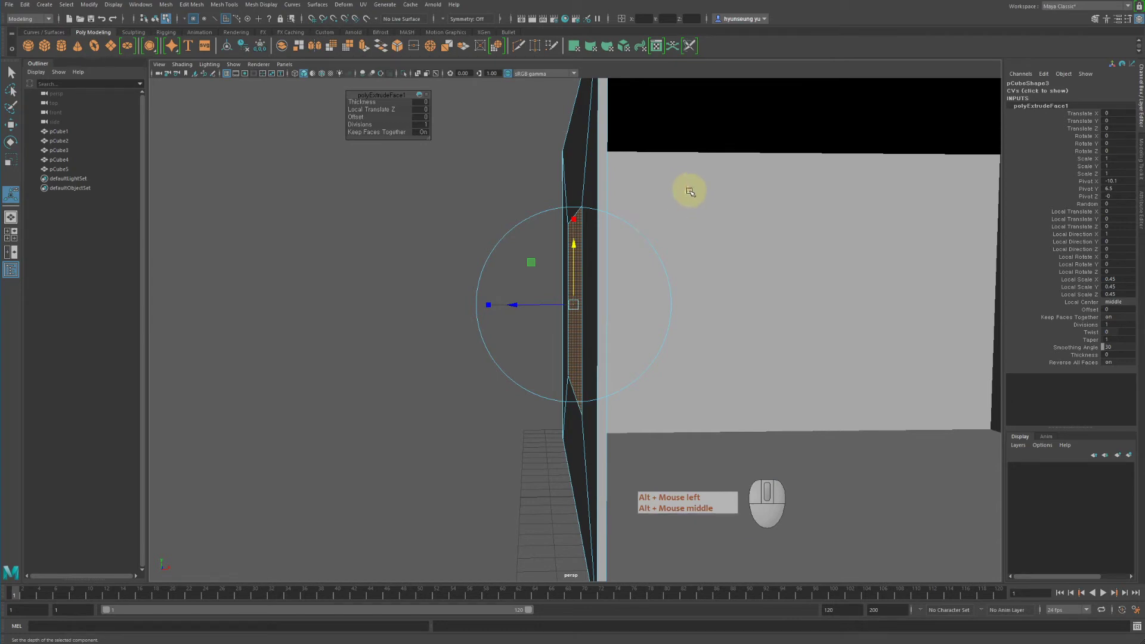
click(691, 186)
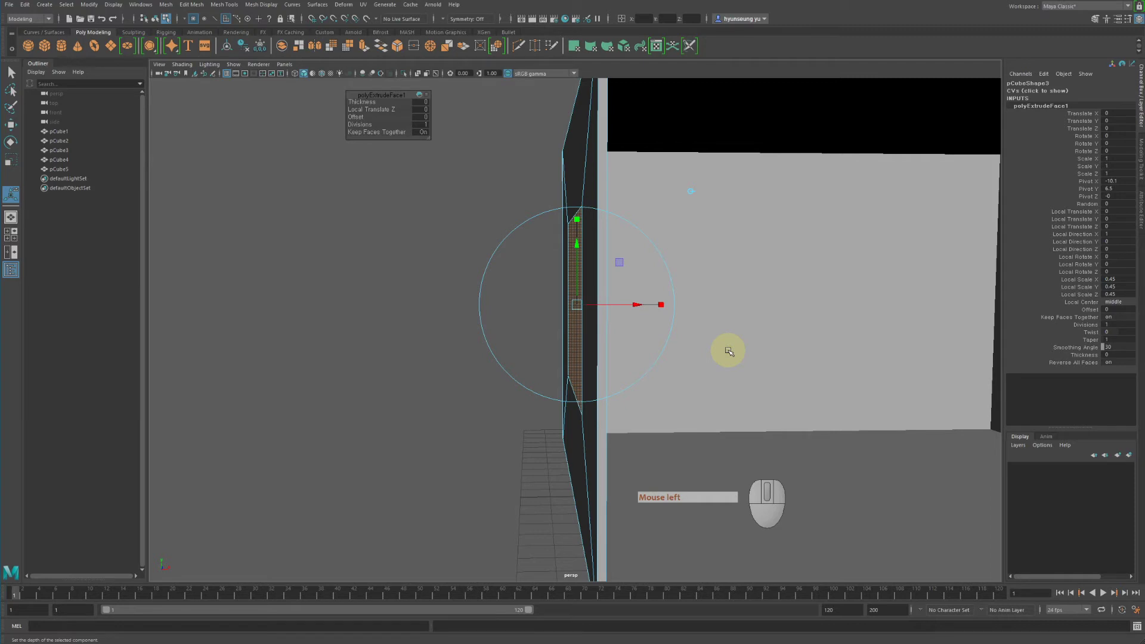
click(691, 190)
click(692, 191)
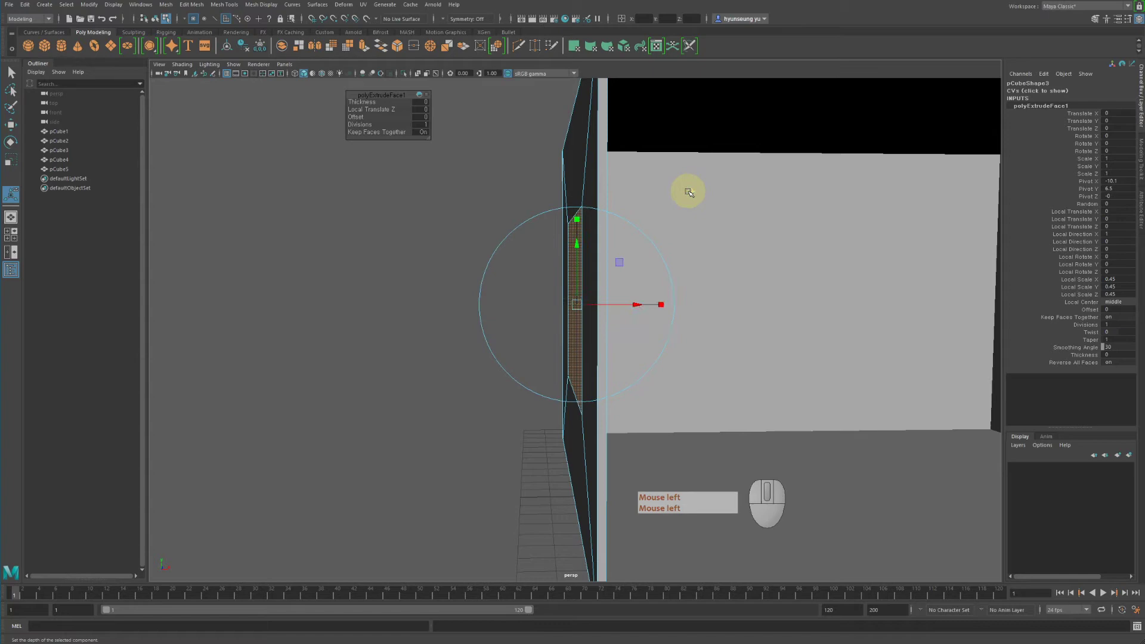
click(580, 247)
drag(638, 228, 689, 225)
Step: Raise the inset panel higher and rescale its width and height into a rectangular window patch
middle_click(699, 234)
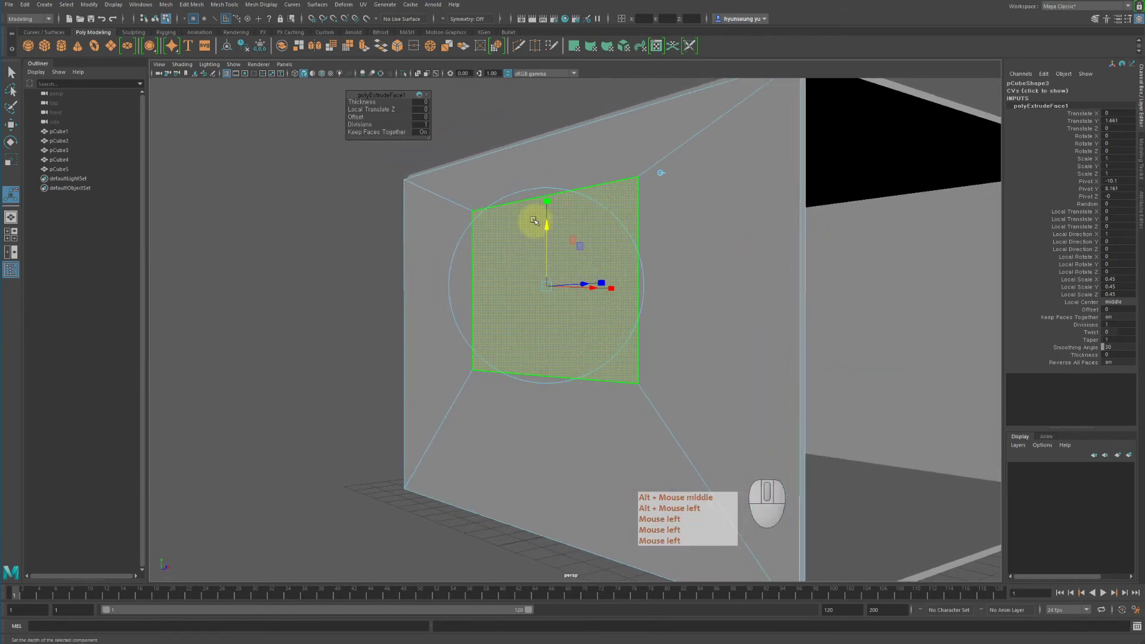
click(547, 223)
drag(650, 207, 542, 205)
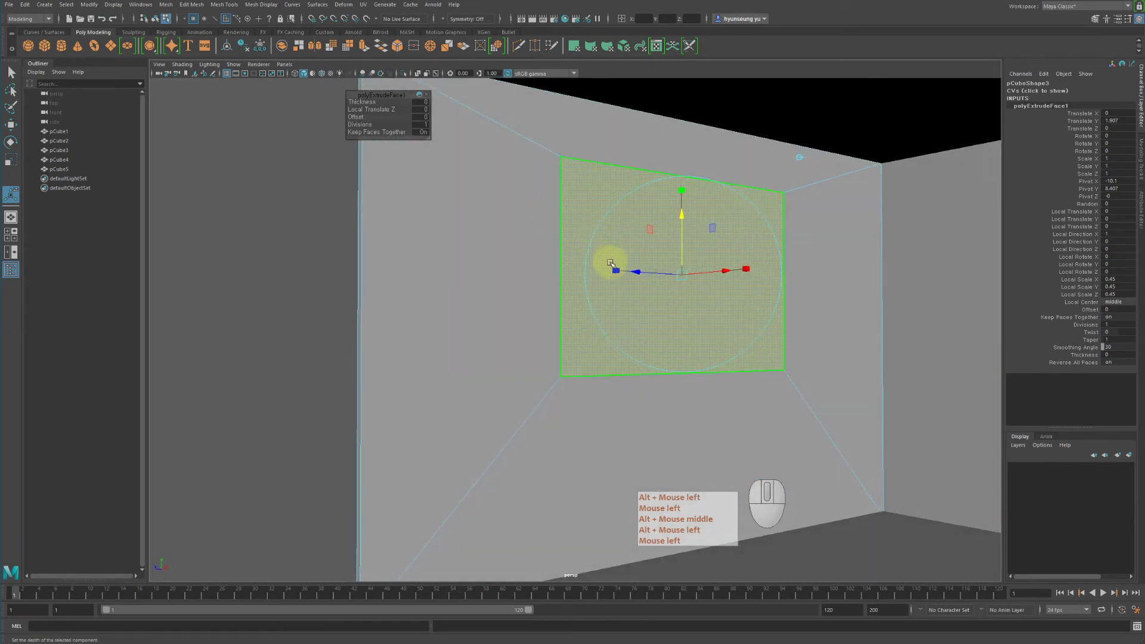
click(617, 267)
click(650, 276)
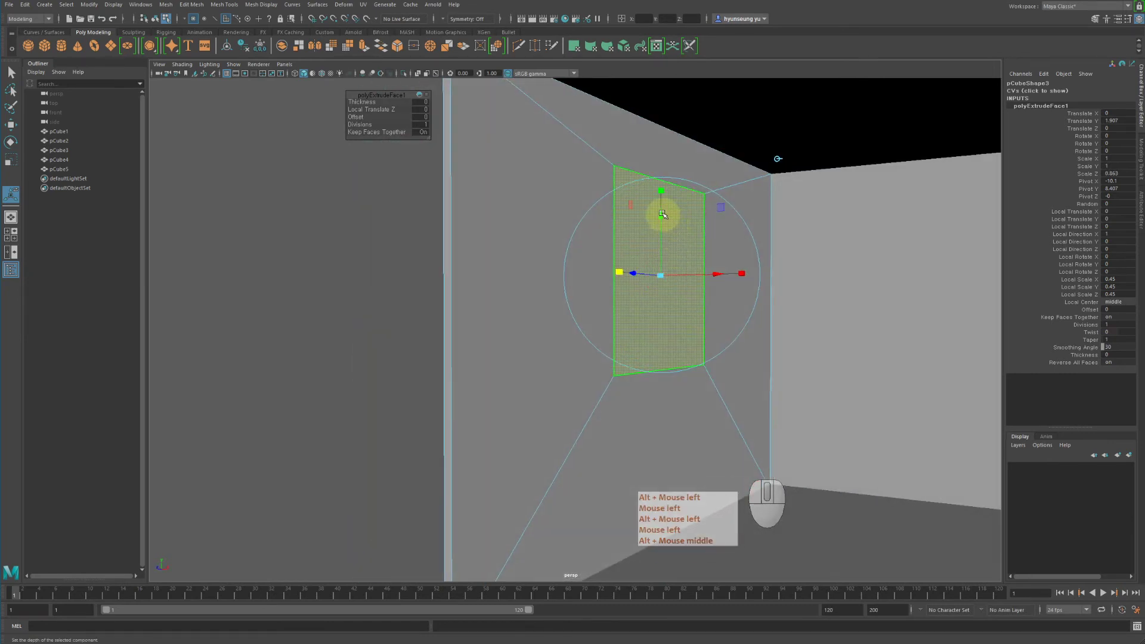
click(665, 191)
drag(666, 206, 644, 209)
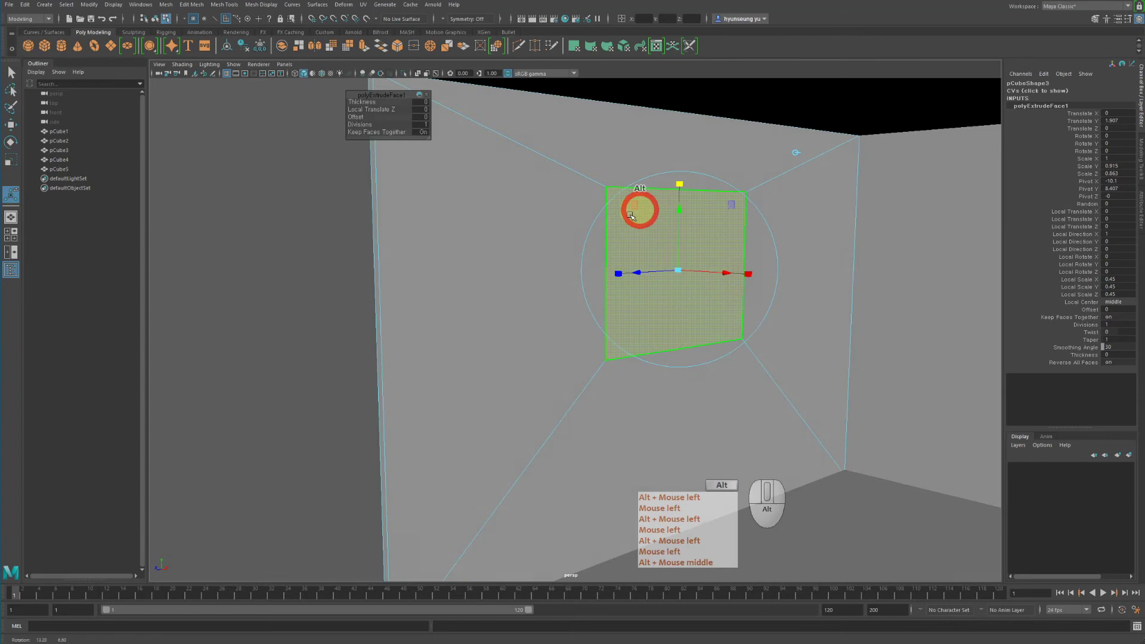
click(620, 272)
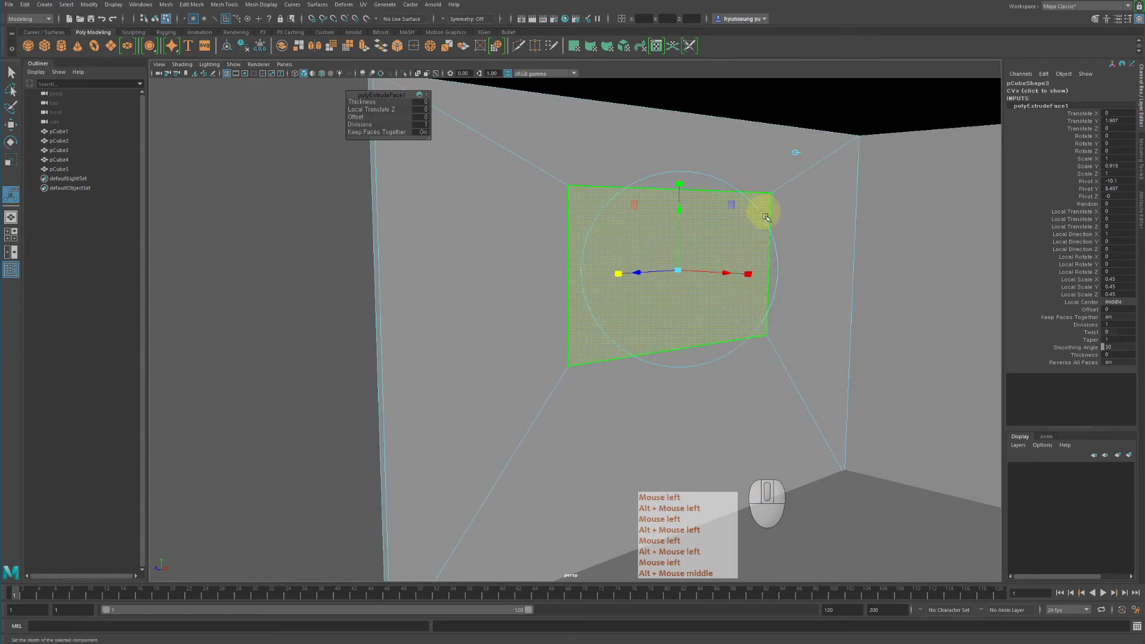
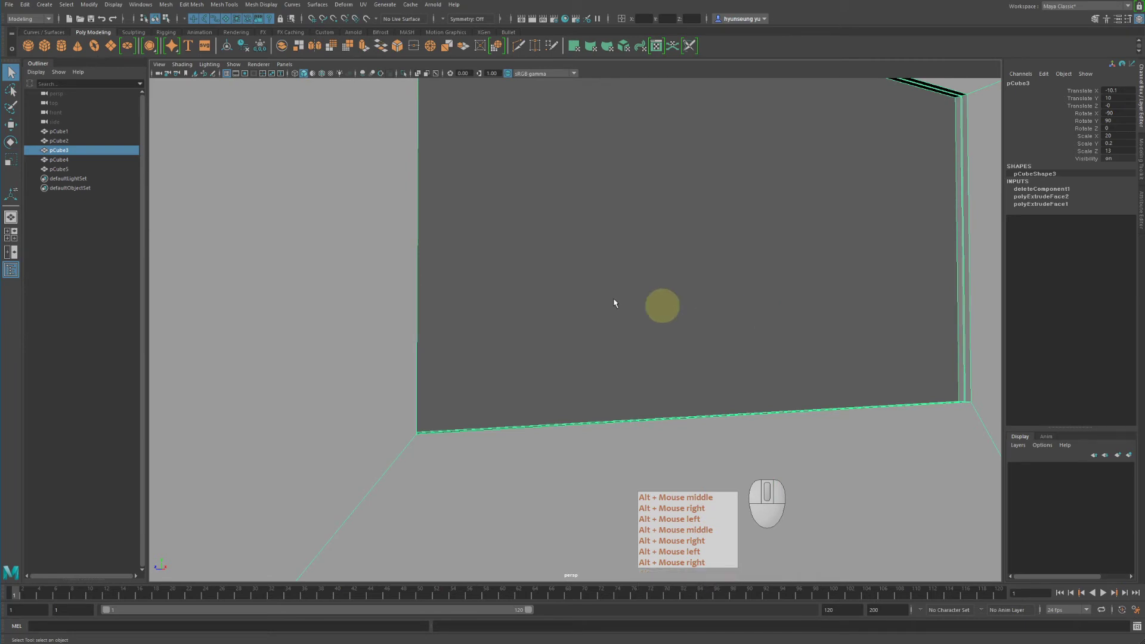
Step: Orbit to the wall corner and bring up Edit Mesh for the window-edge vertices
drag(523, 360, 484, 373)
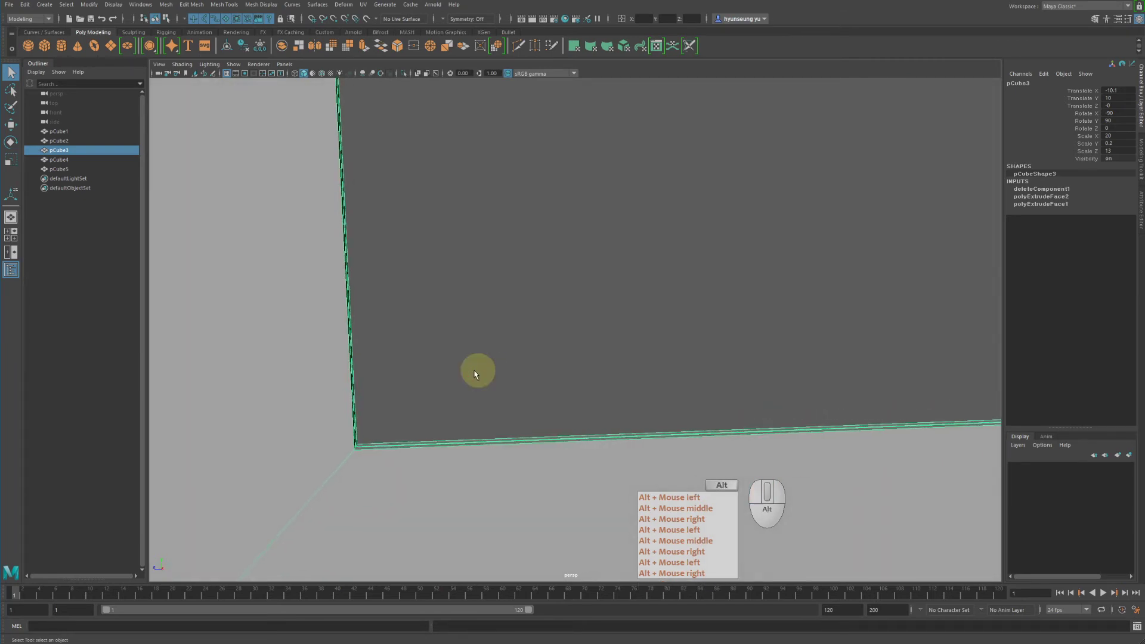
middle_click(479, 362)
click(190, 13)
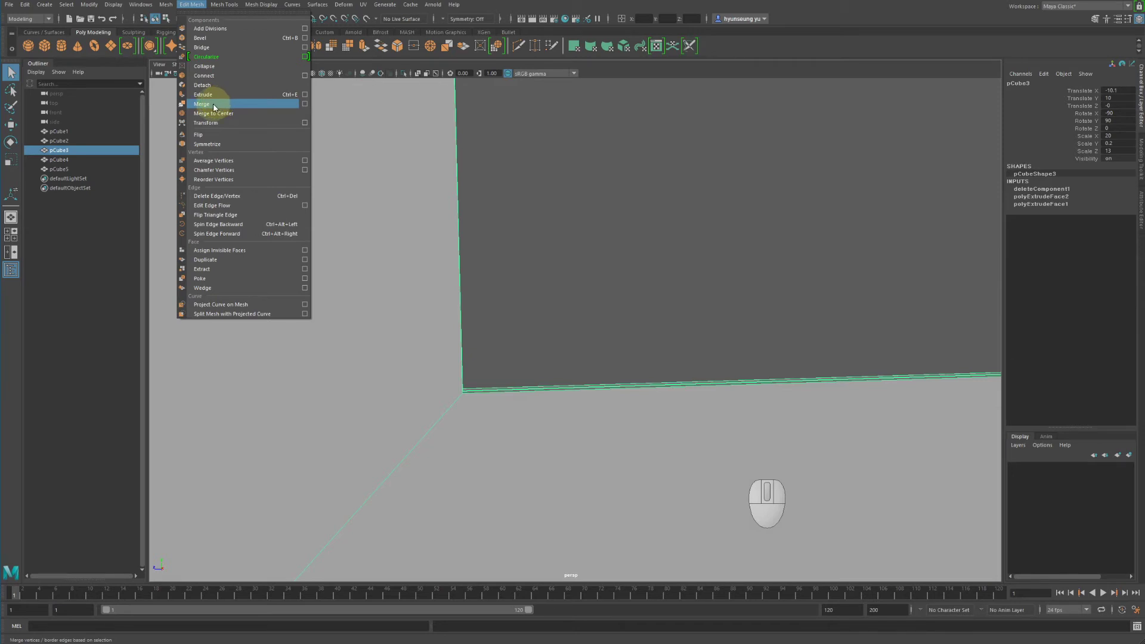
Step: Merge the window-edge vertices with the default 0.0100 threshold and close the options
click(305, 106)
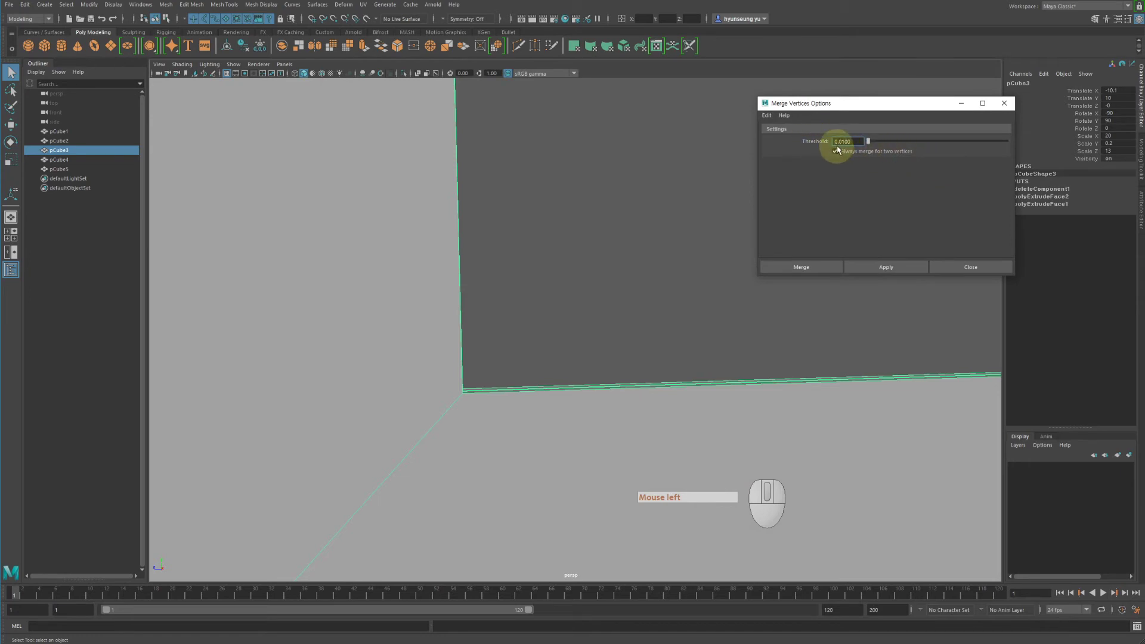
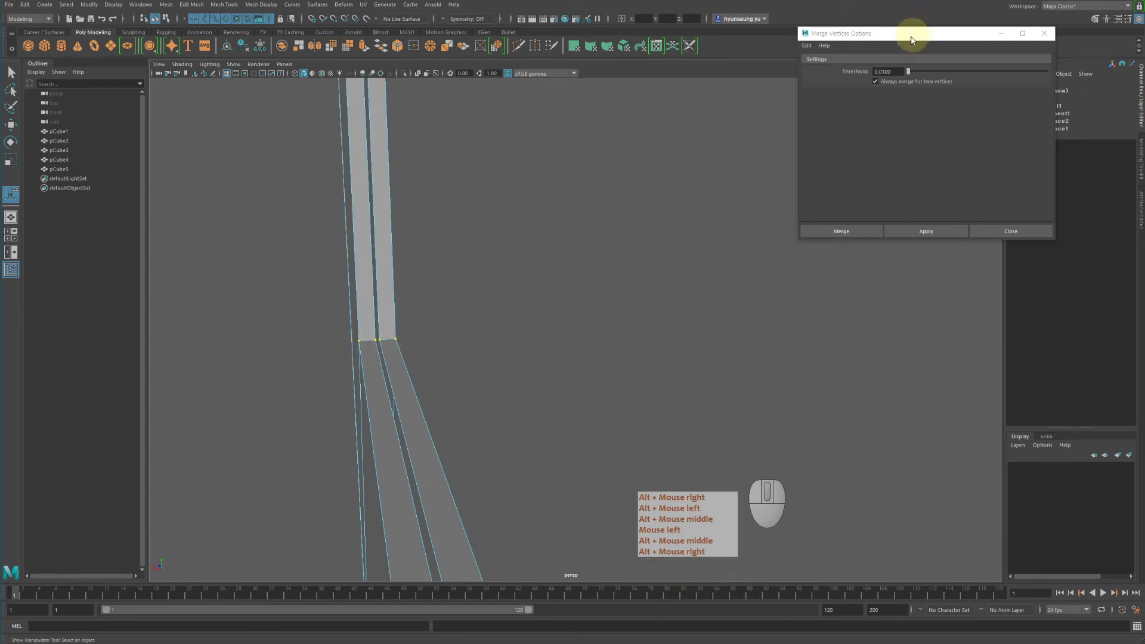
drag(912, 42, 802, 199)
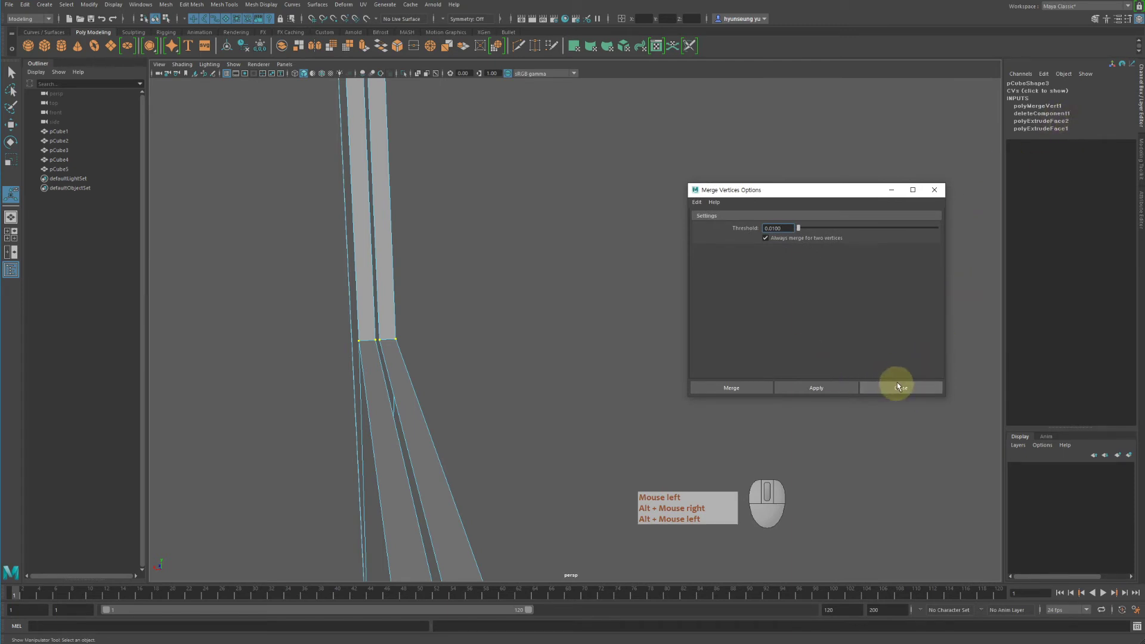
click(907, 394)
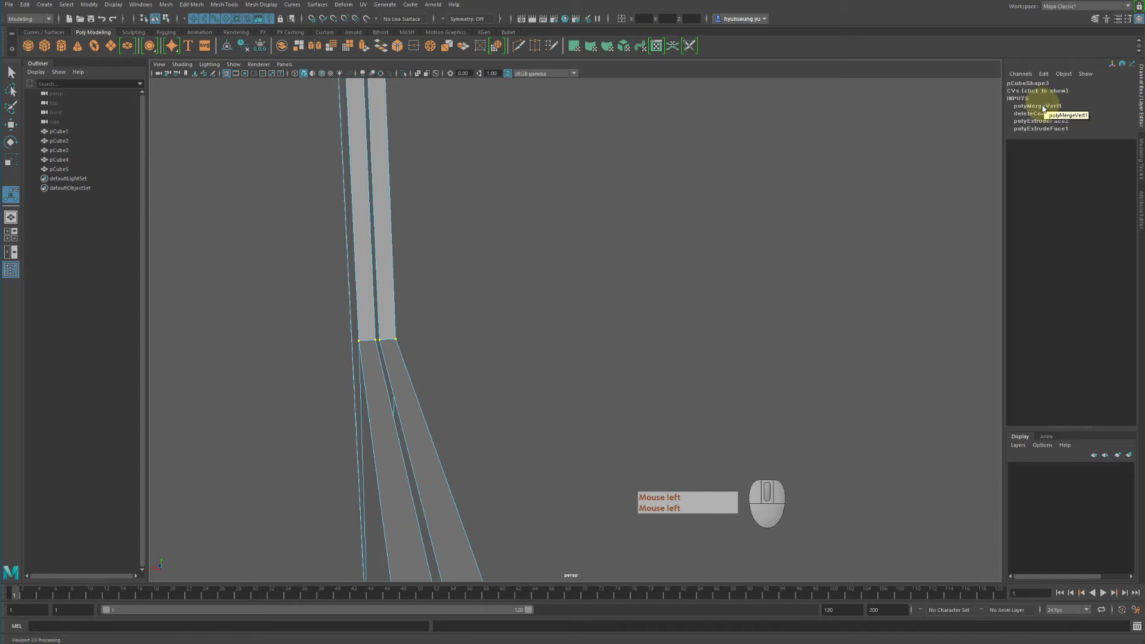
Step: Set polyMergeVert1's Distance Threshold to 0.2 in the Channel Box
click(1048, 112)
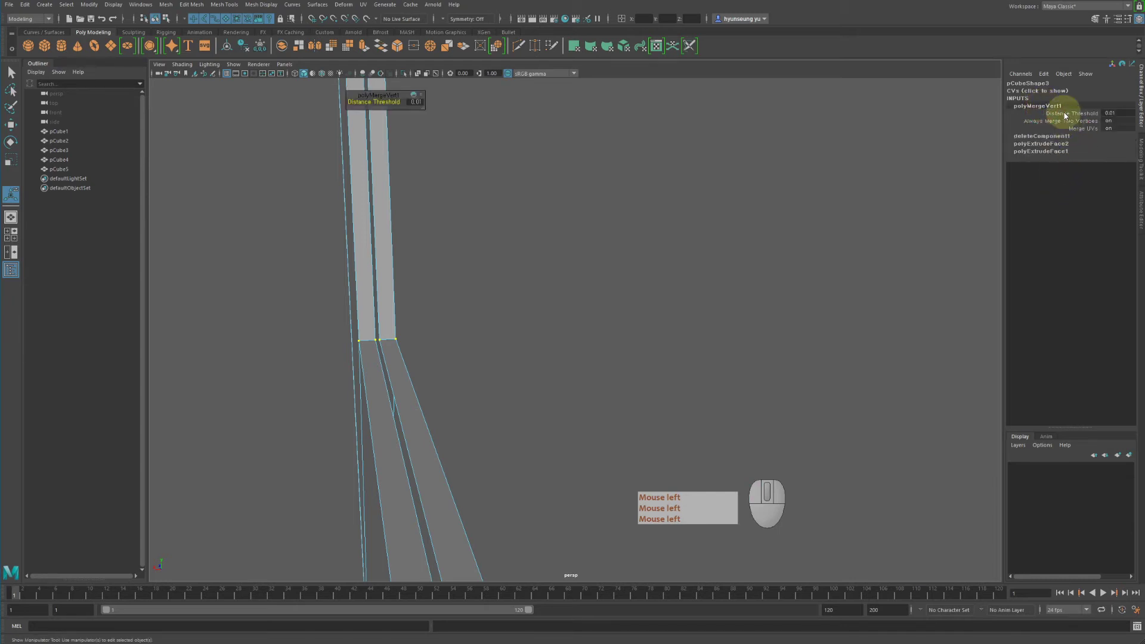
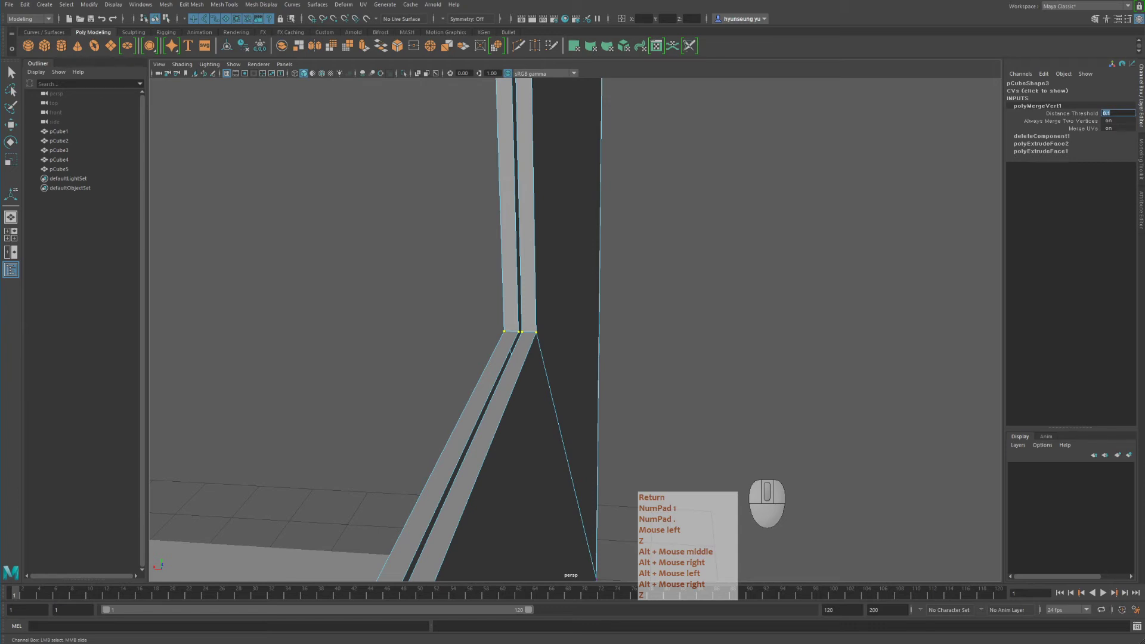
key(KP_0)
key(KP_Decimal)
key(KP_2)
key(Return)
key(KP_Decimal)
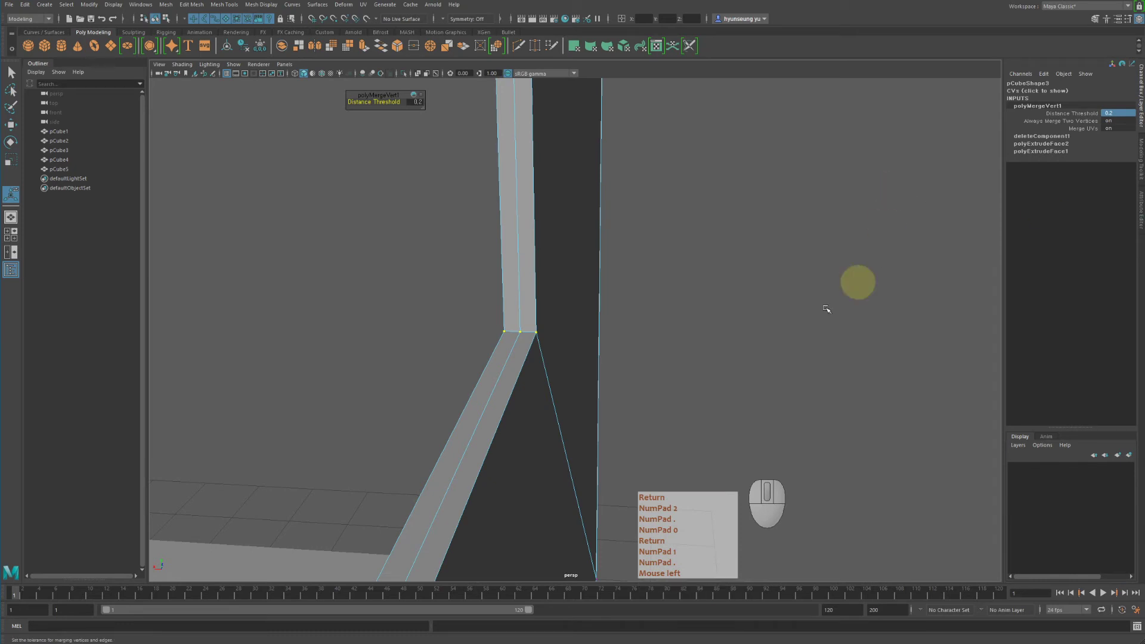
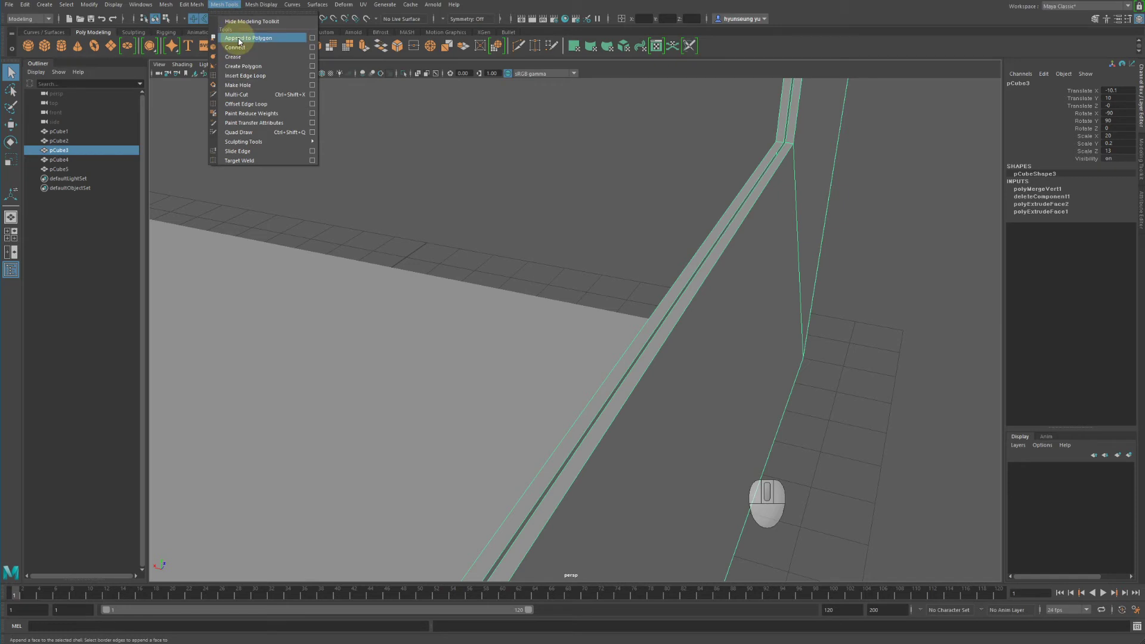
Step: Bridge the thin gap on the wall's window edge with an Append to Polygon face
click(241, 42)
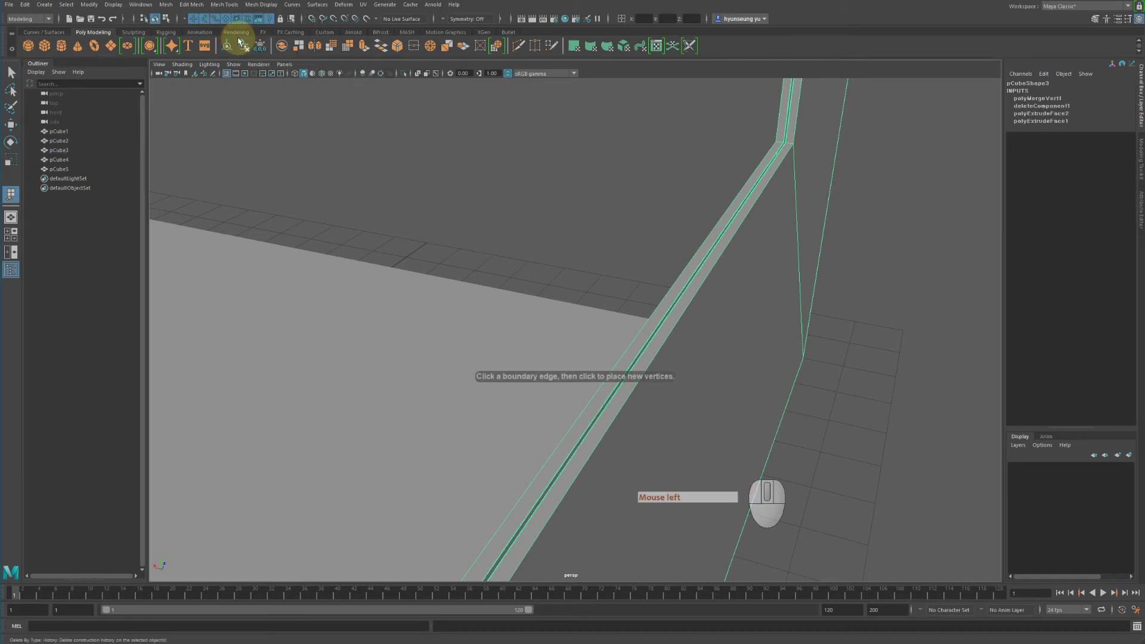
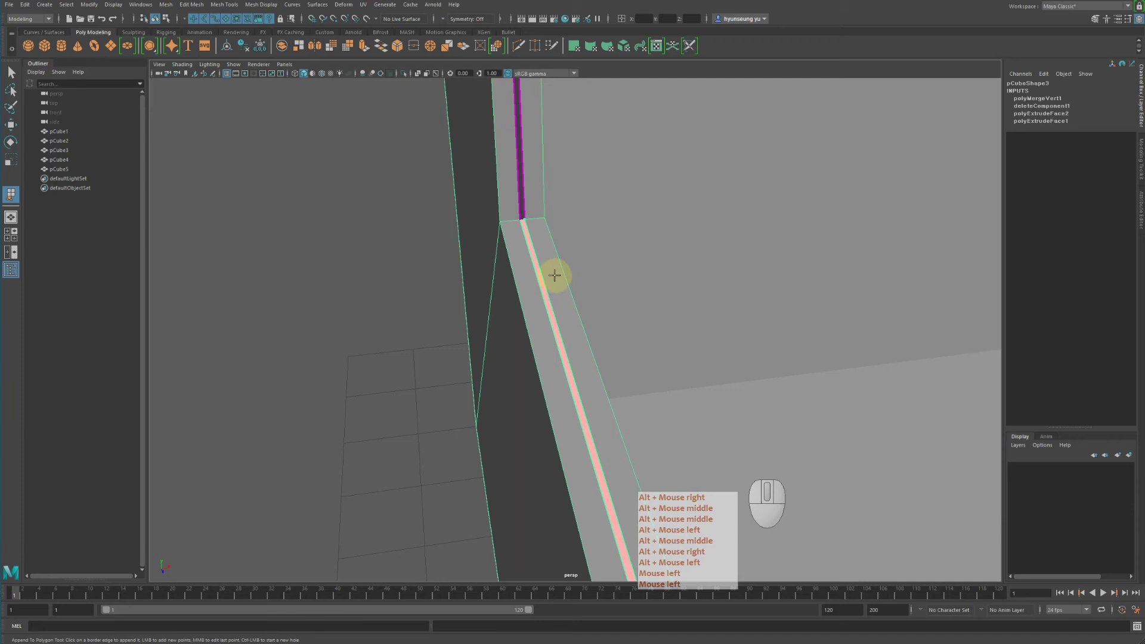
key(Return)
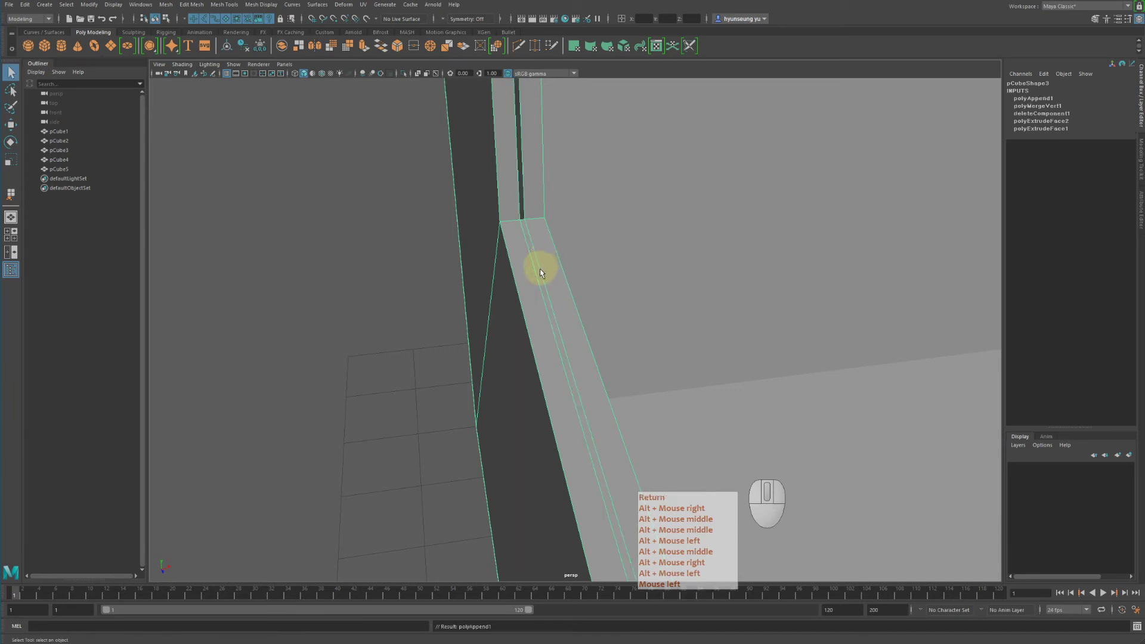
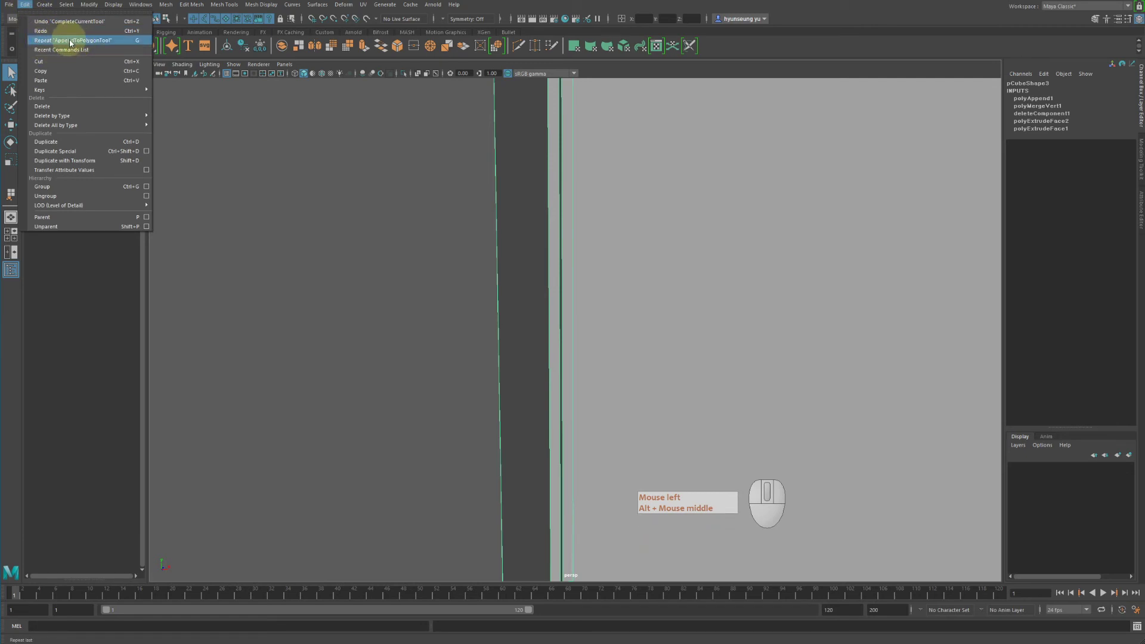
Step: Reactivate face appending and close the second window-frame gap with a new face
right_click(685, 200)
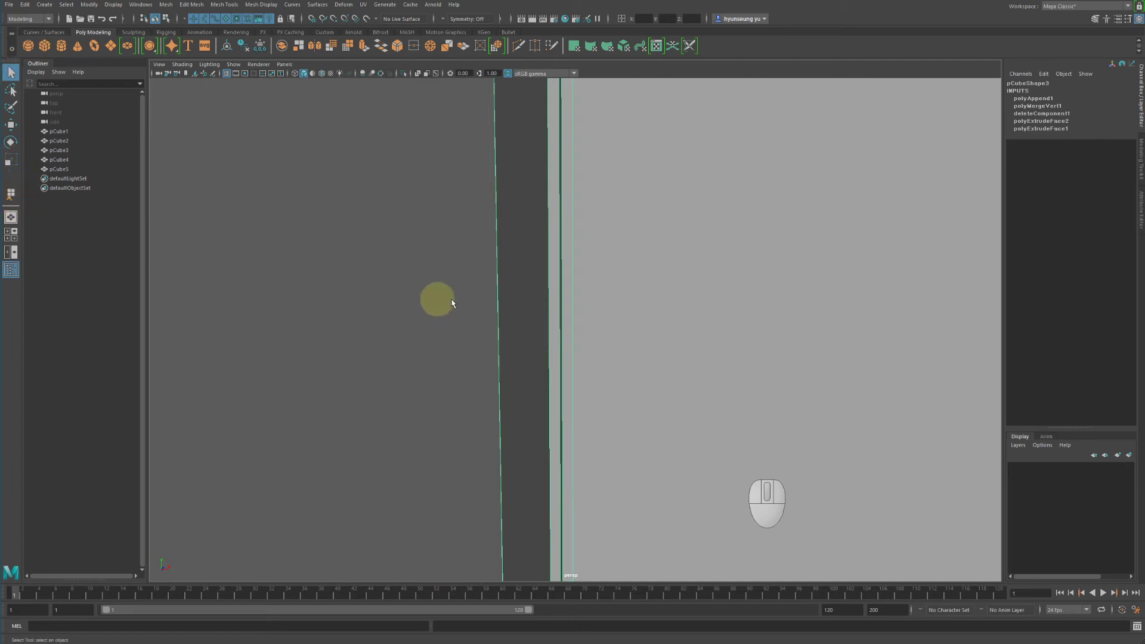
key(y)
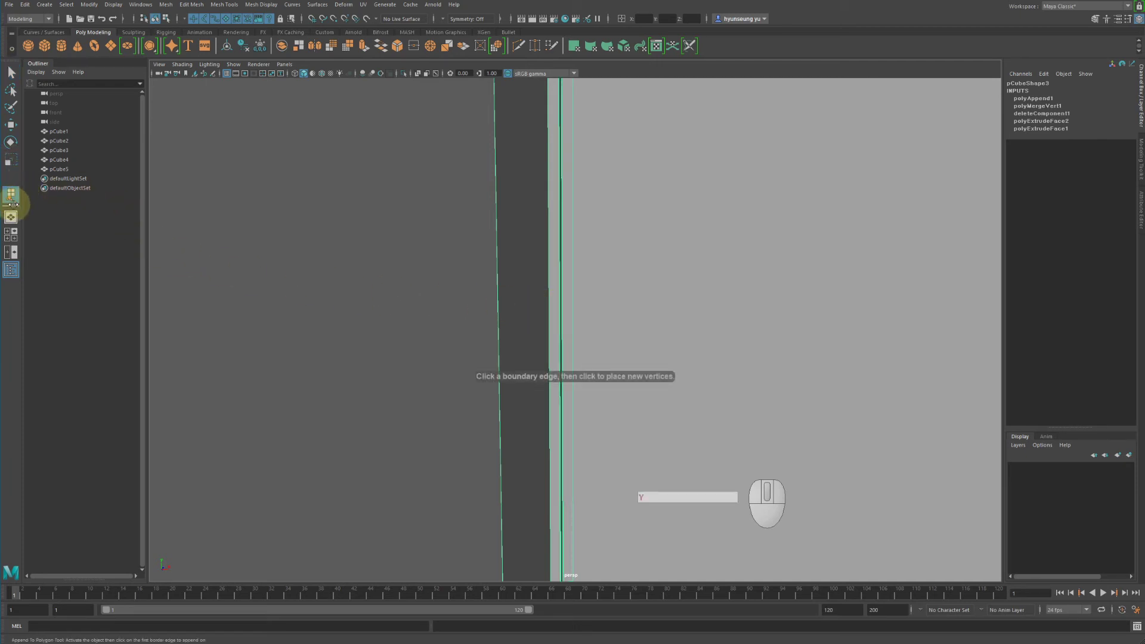
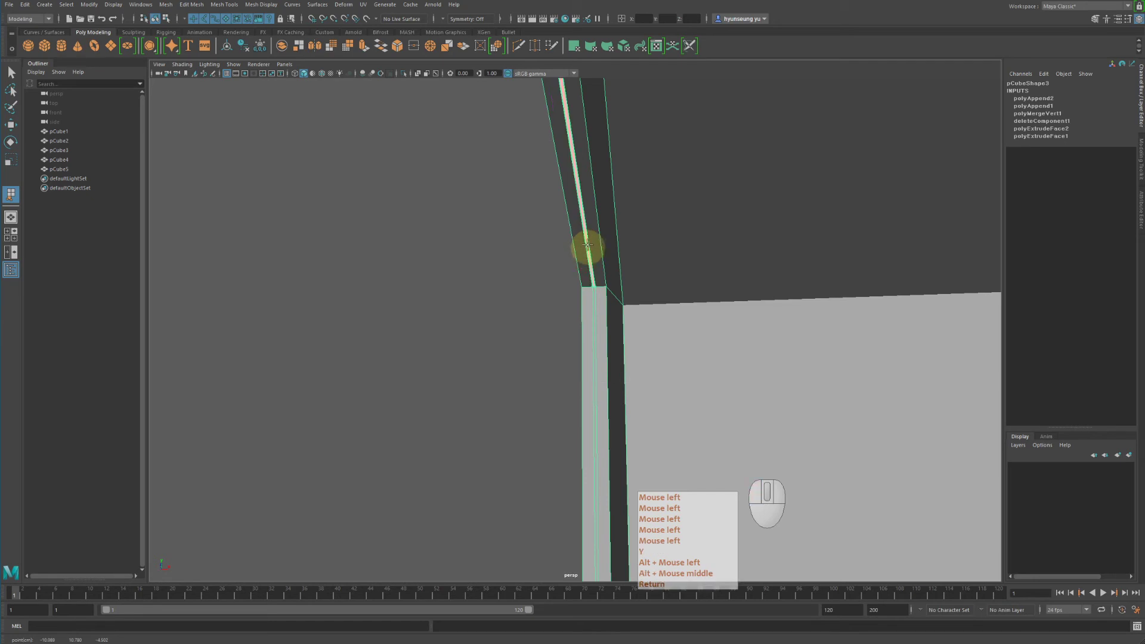
key(shift+Return)
Step: Complete a fourth appended face on the window edge and zoom to inspect it
key(Return)
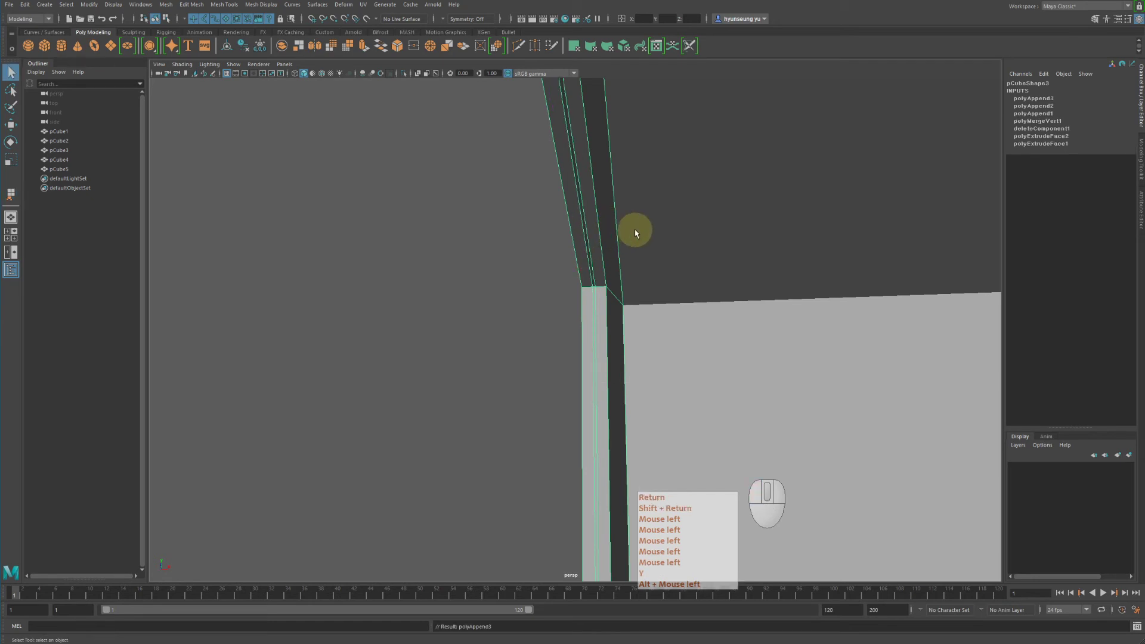
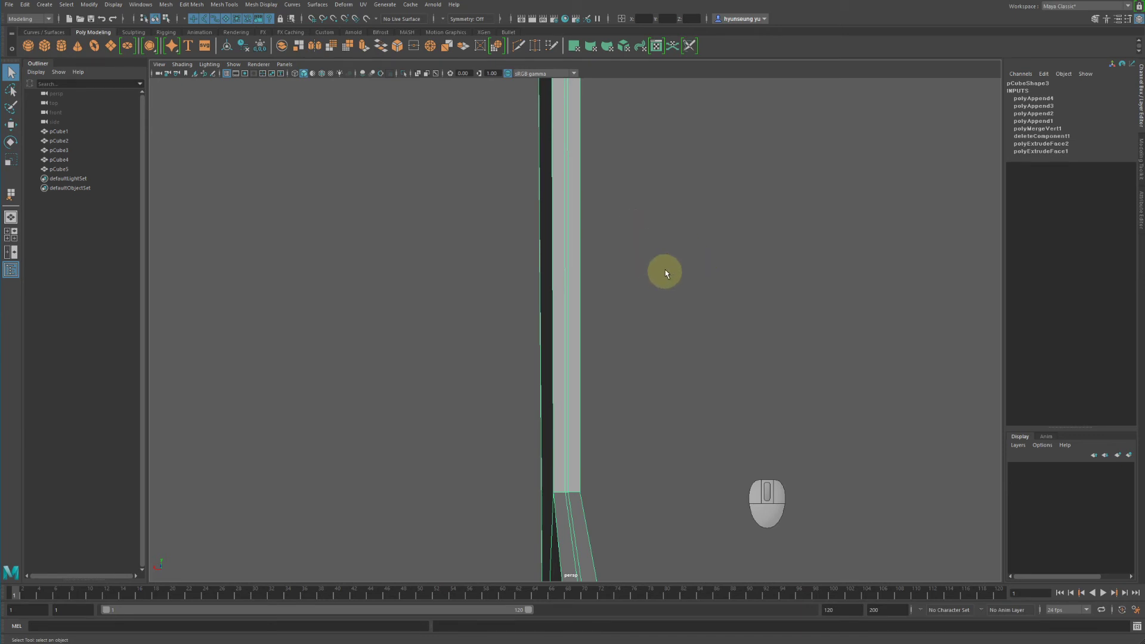
scroll(down, 3)
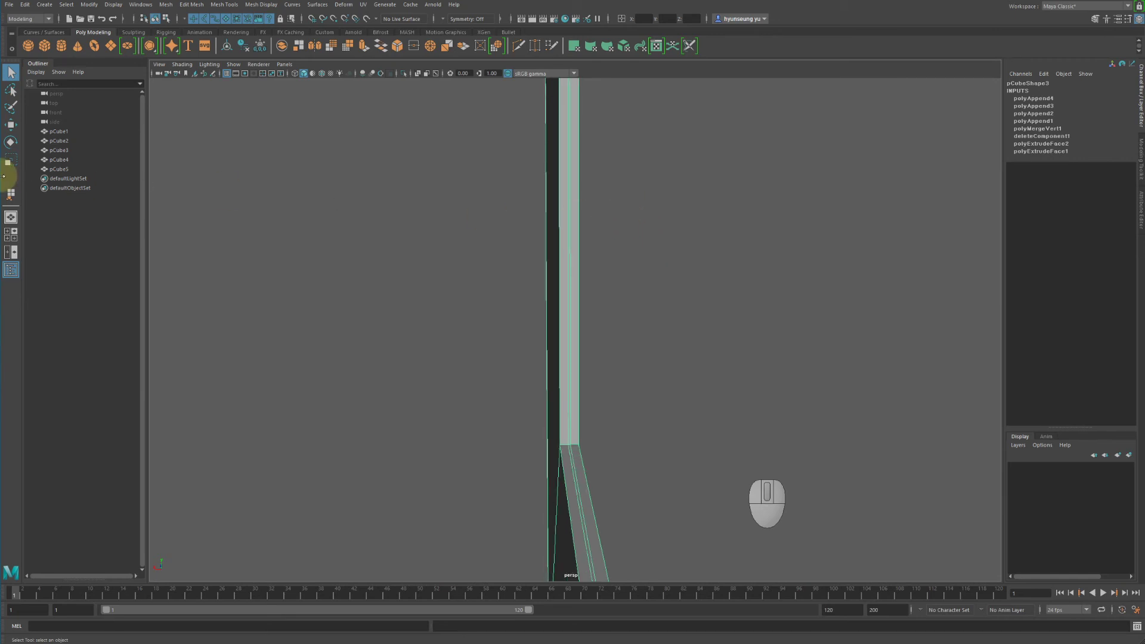
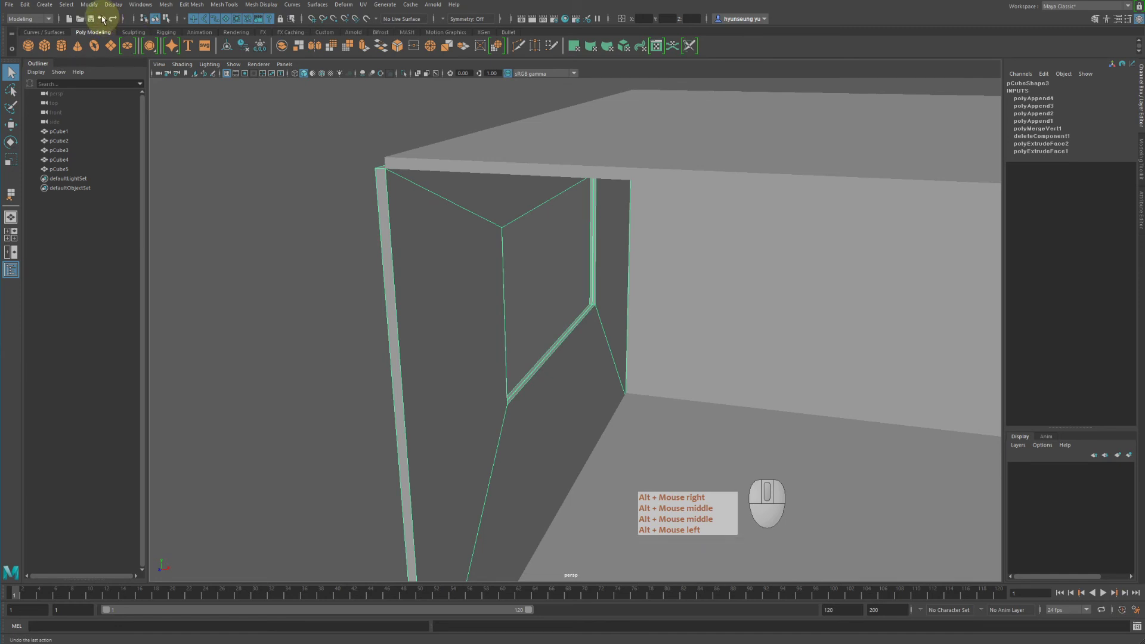
click(103, 19)
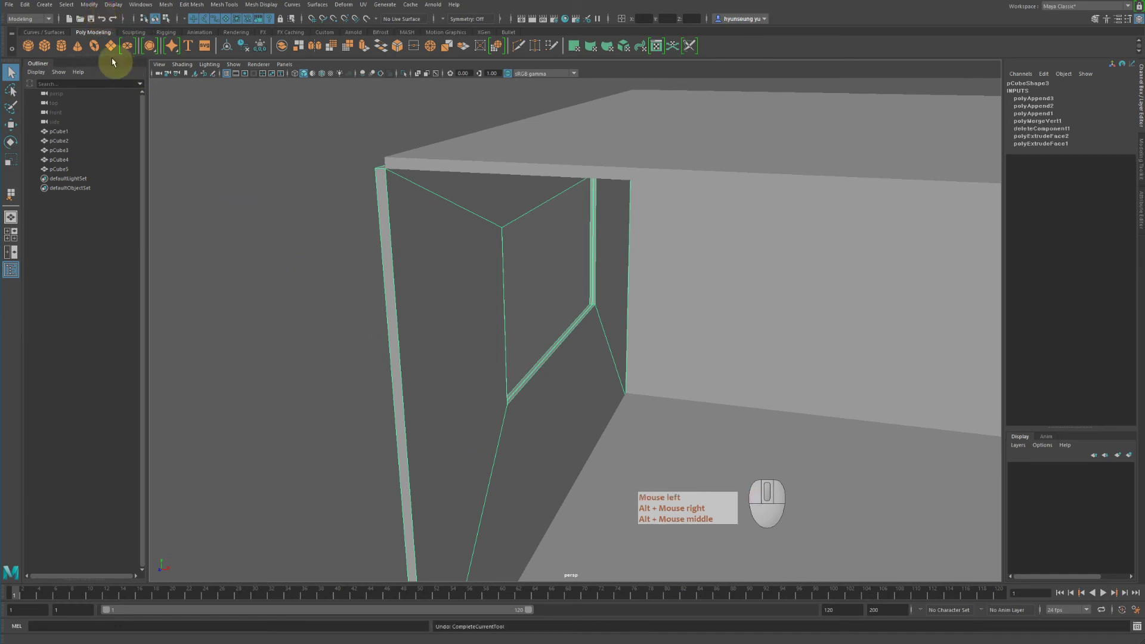
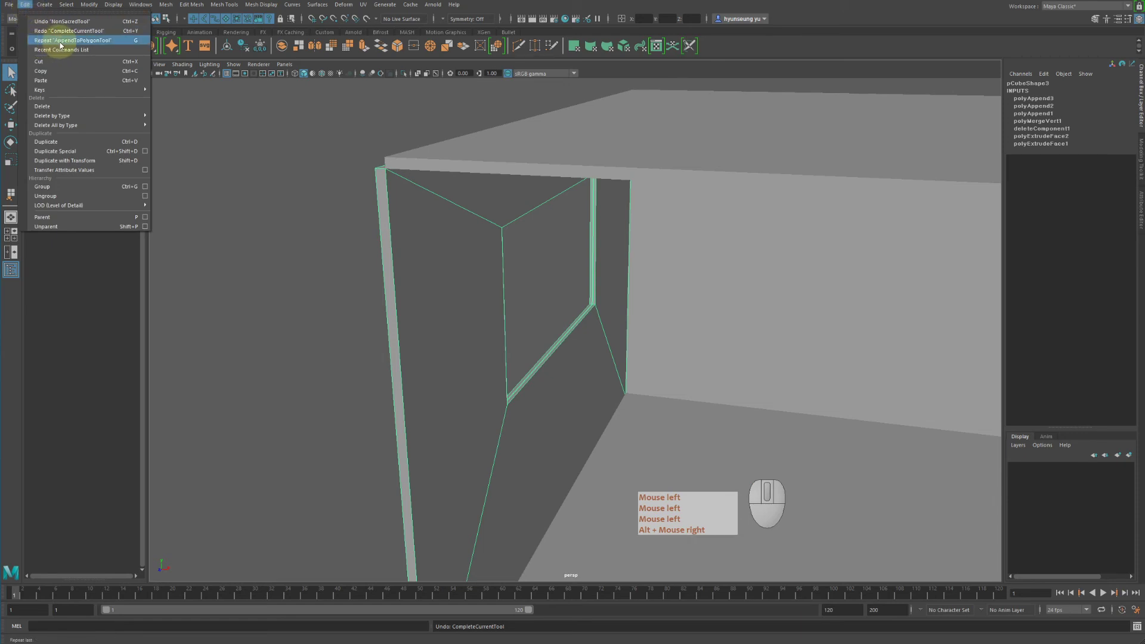
click(308, 139)
key(ctrl+z)
click(47, 5)
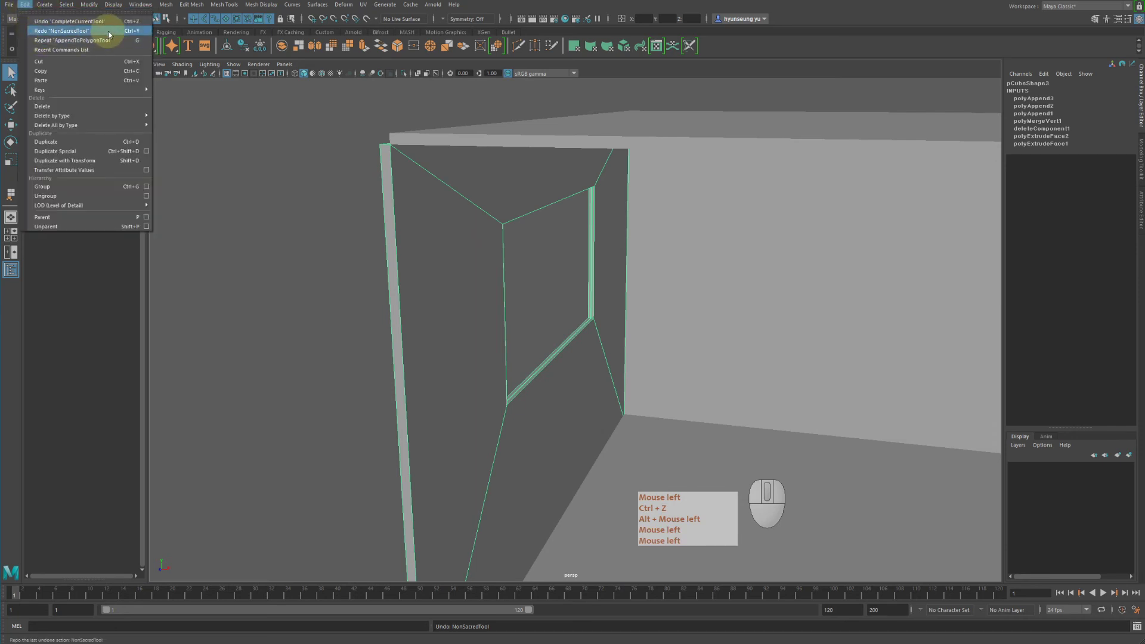
click(121, 26)
click(32, 4)
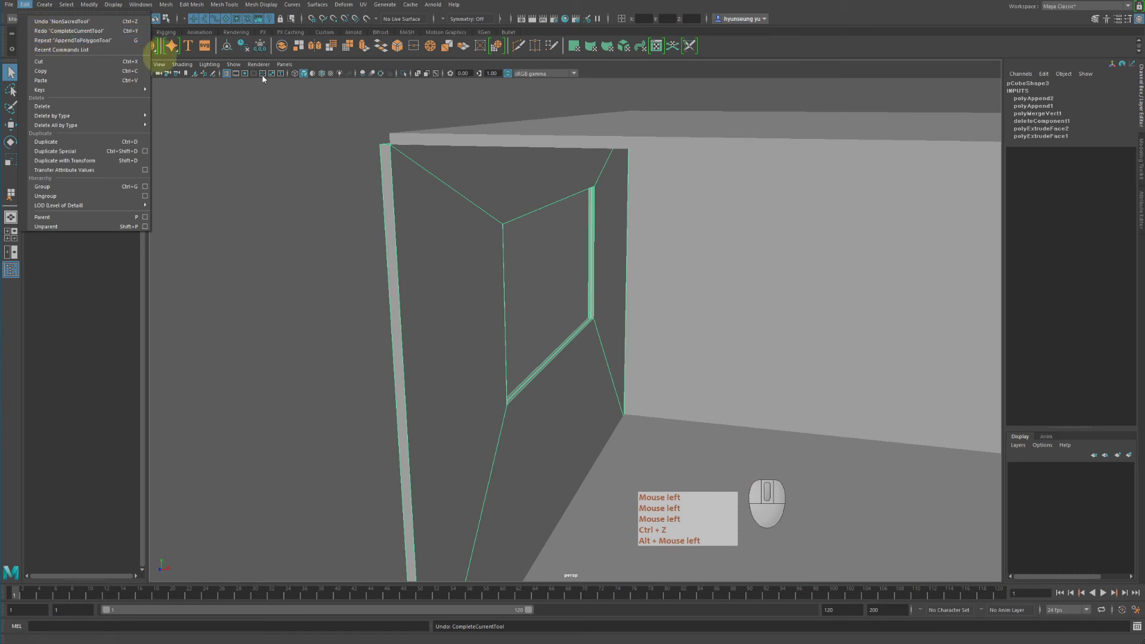
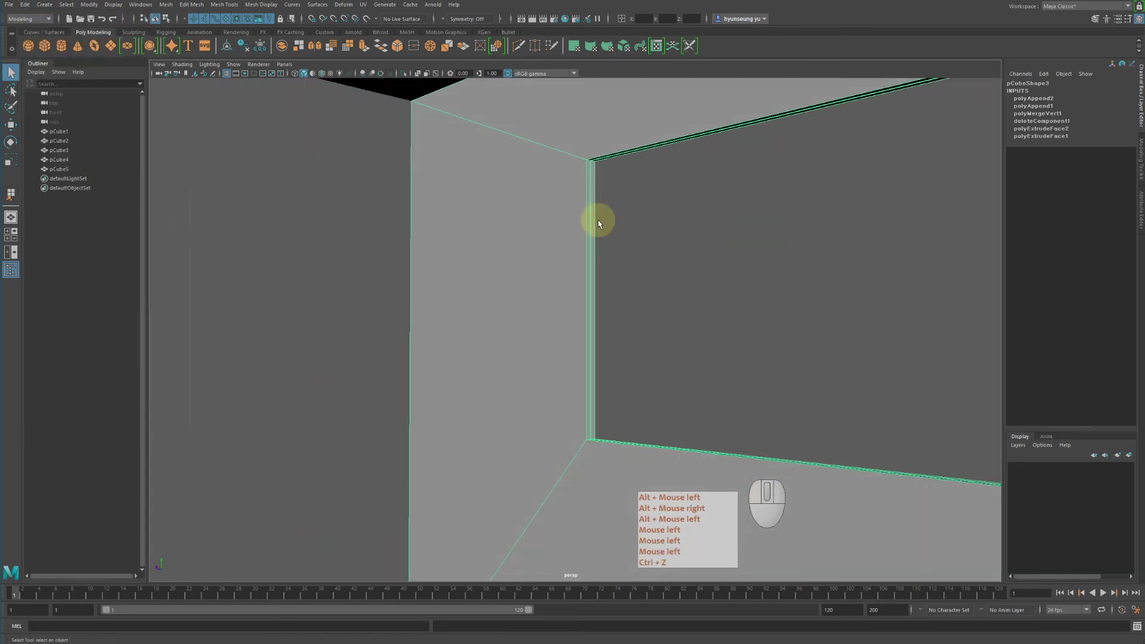
key(ctrl+y)
key(ctrl+y)
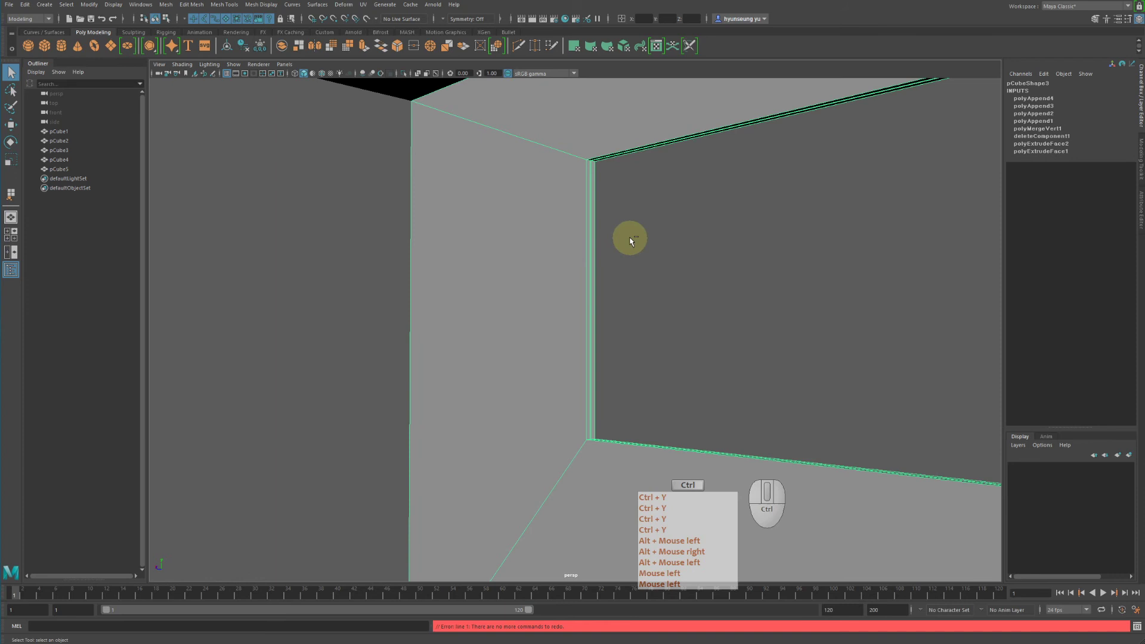
key(ctrl+y)
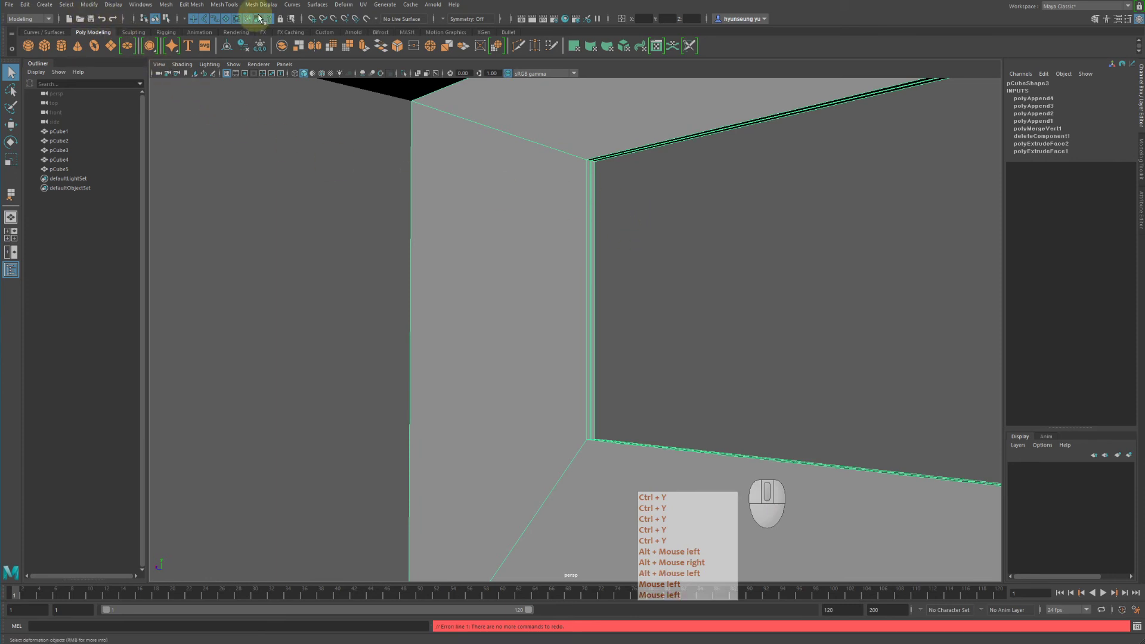
click(261, 10)
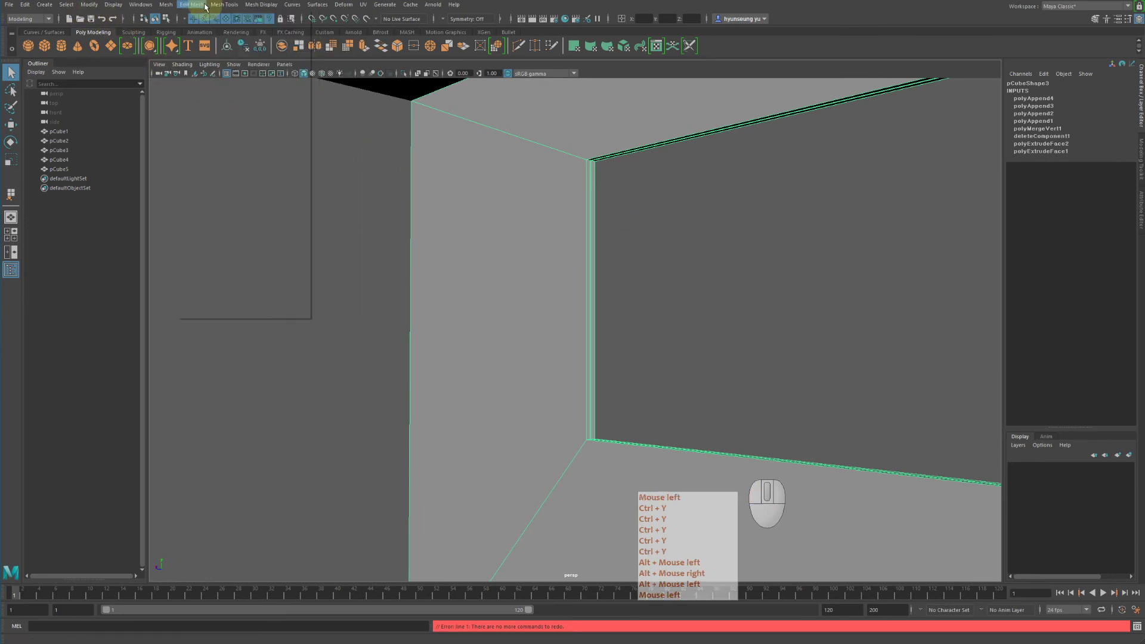
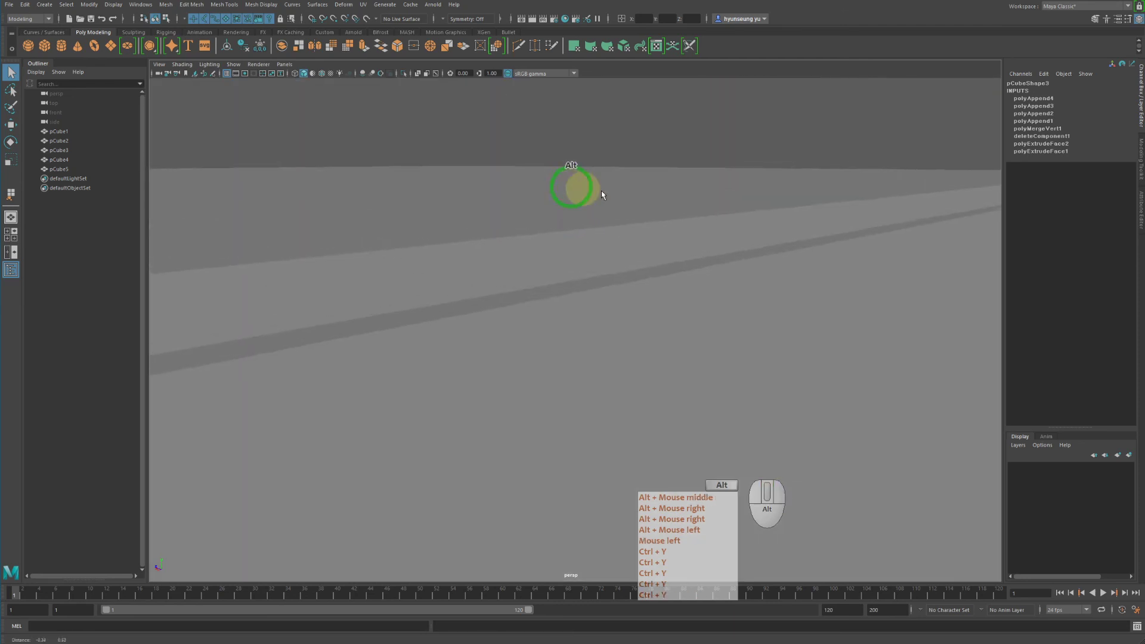
click(519, 193)
click(583, 250)
drag(584, 224, 594, 239)
click(557, 244)
click(364, 51)
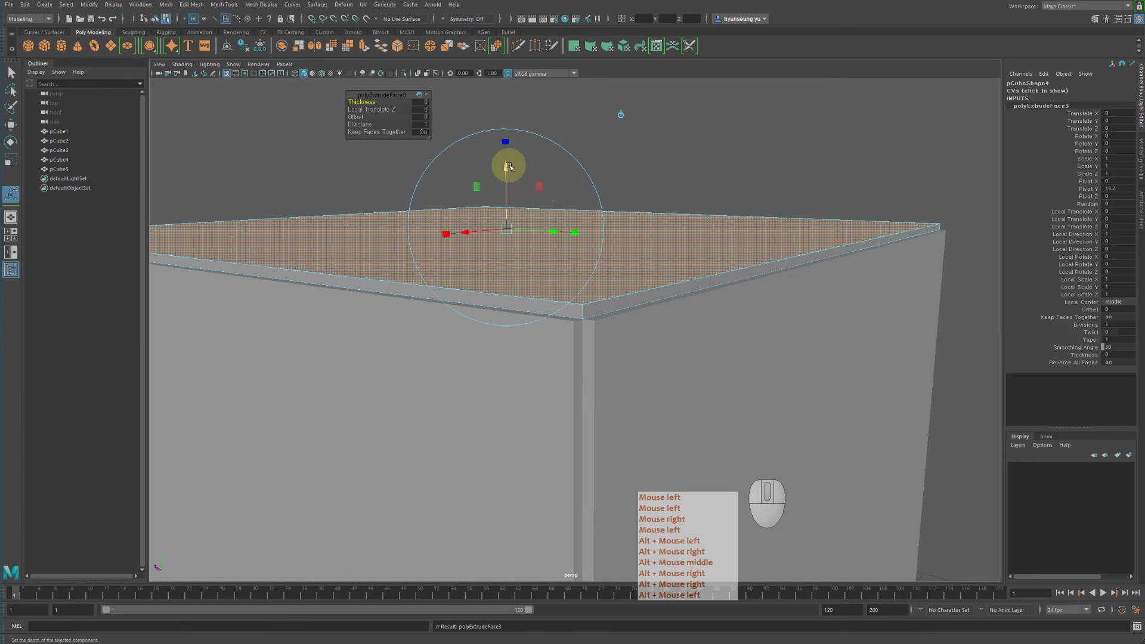
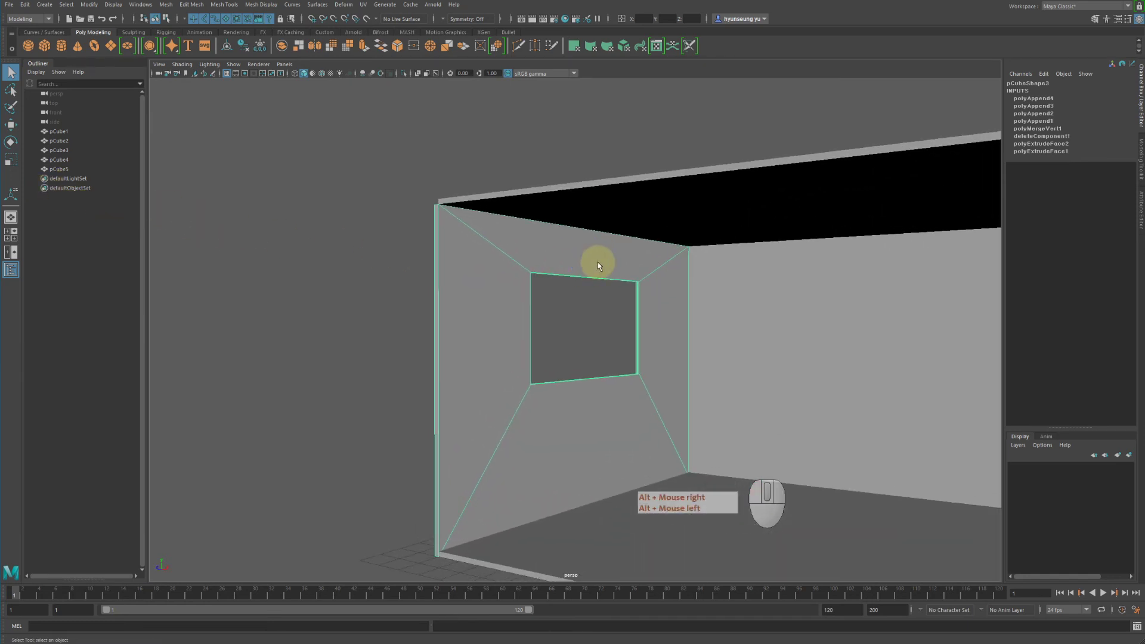
Step: Orbit the camera to look into the room from the front toward the right wall
click(686, 321)
right_click(675, 327)
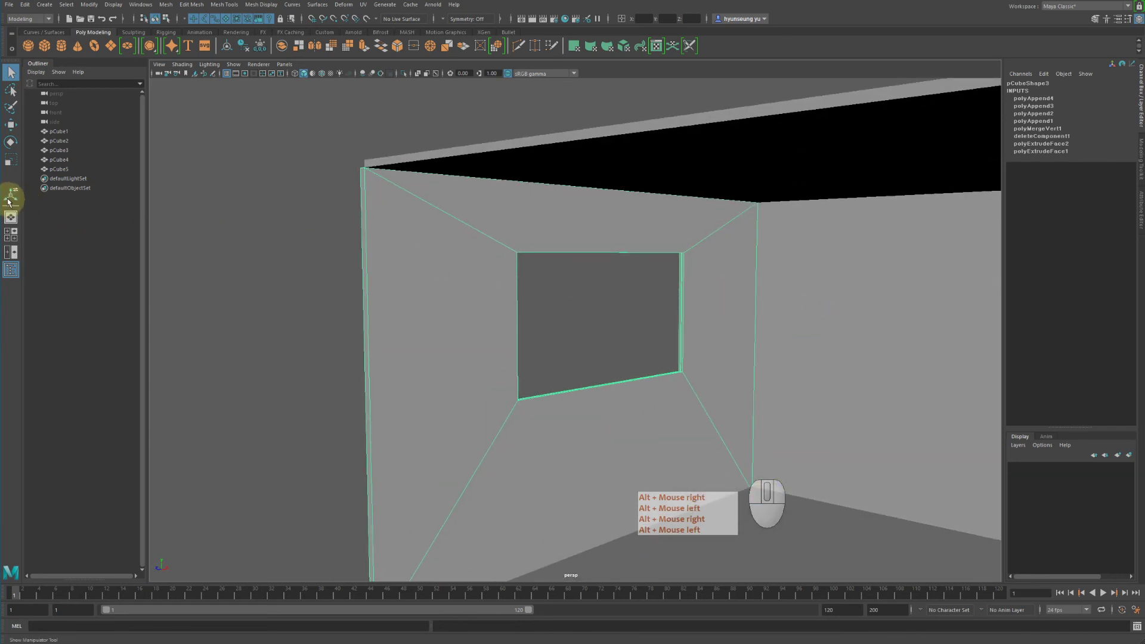
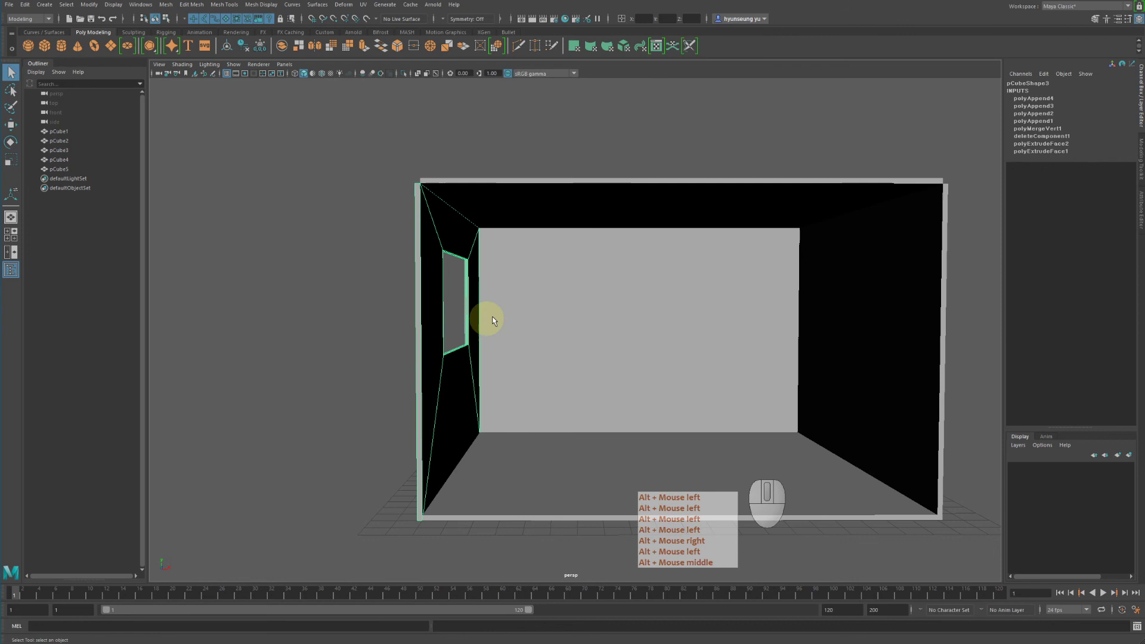
drag(500, 314, 478, 308)
drag(470, 303, 487, 304)
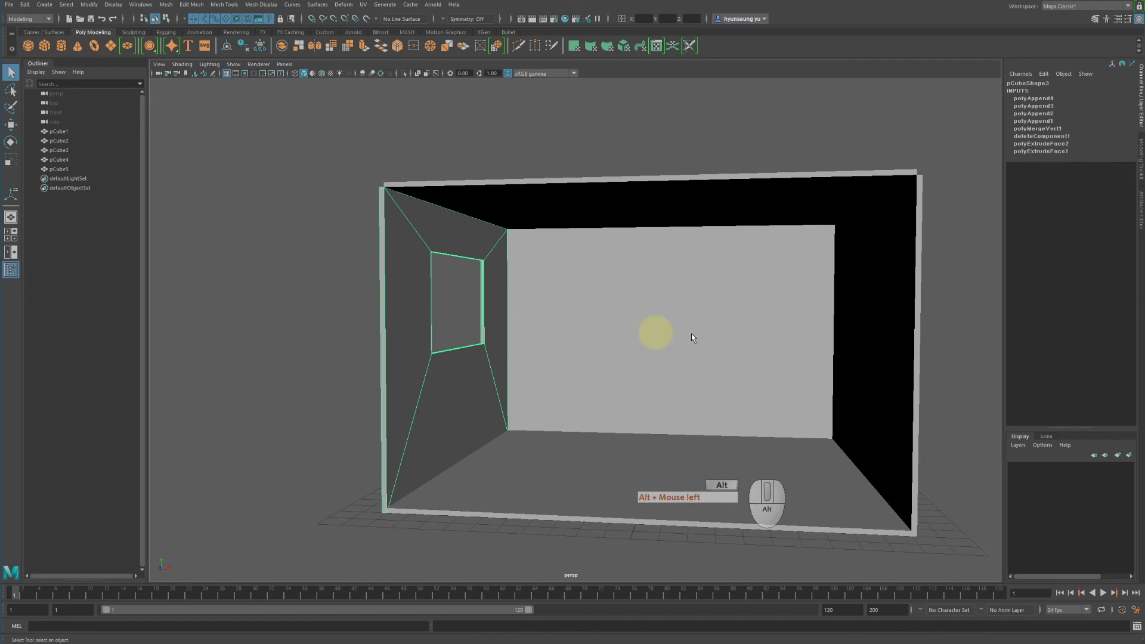
drag(861, 320, 891, 318)
drag(899, 306, 986, 335)
drag(906, 284, 911, 299)
drag(844, 292, 889, 332)
Step: Select the right side wall and switch it to face-level editing
click(877, 325)
right_click(877, 326)
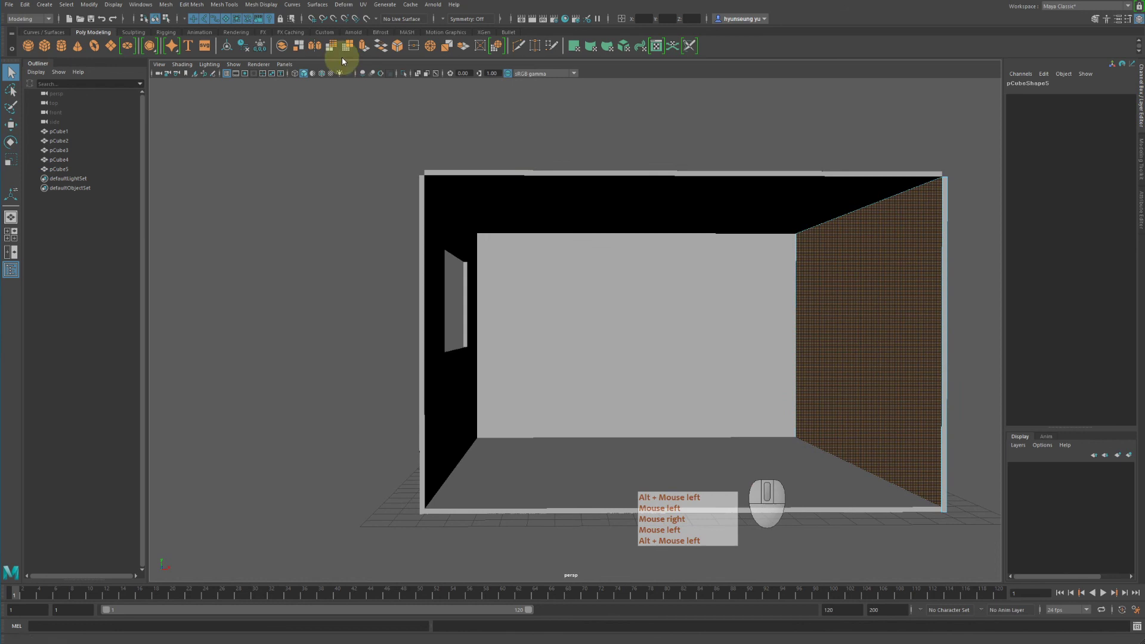
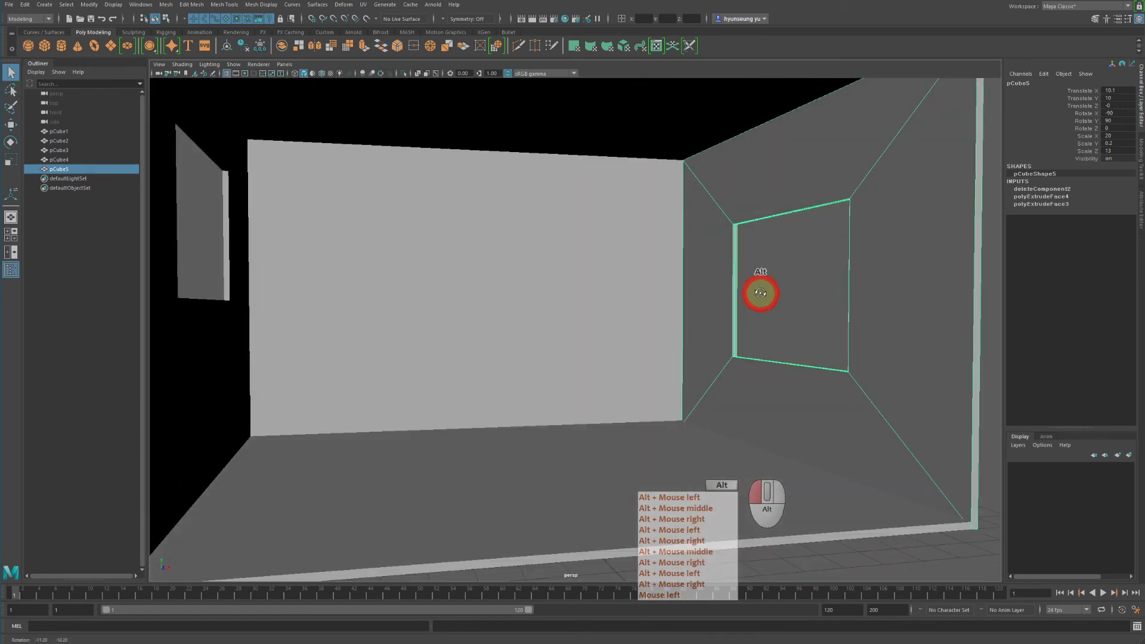
Step: Move the right window's bottom edge up on Y to form a higher rectangular opening
drag(763, 205, 729, 204)
drag(722, 191, 915, 399)
key(w)
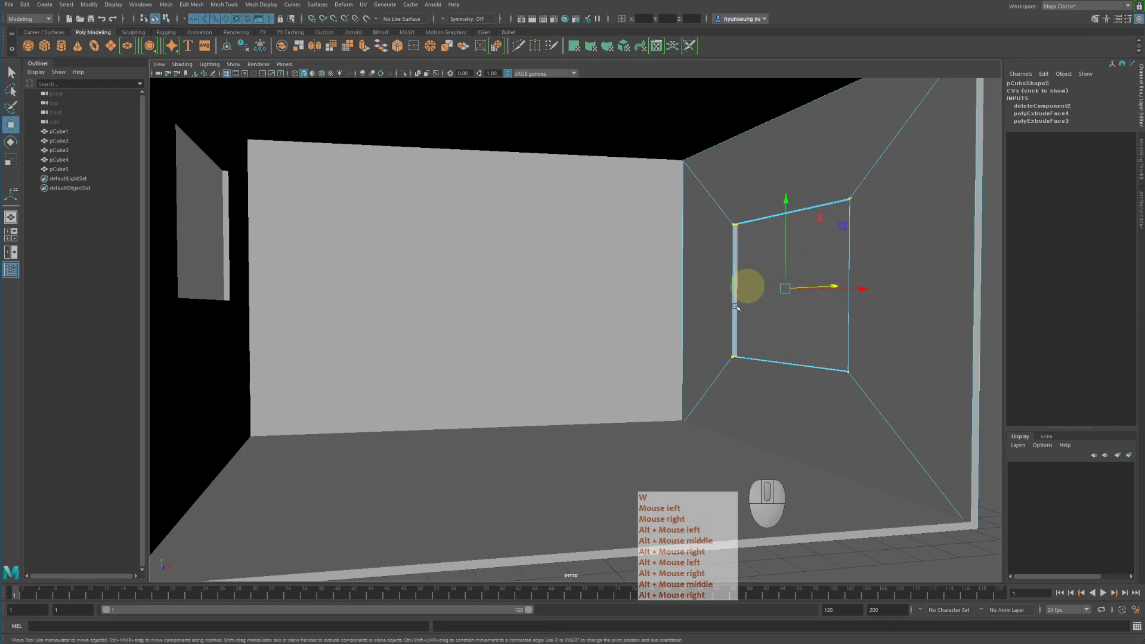
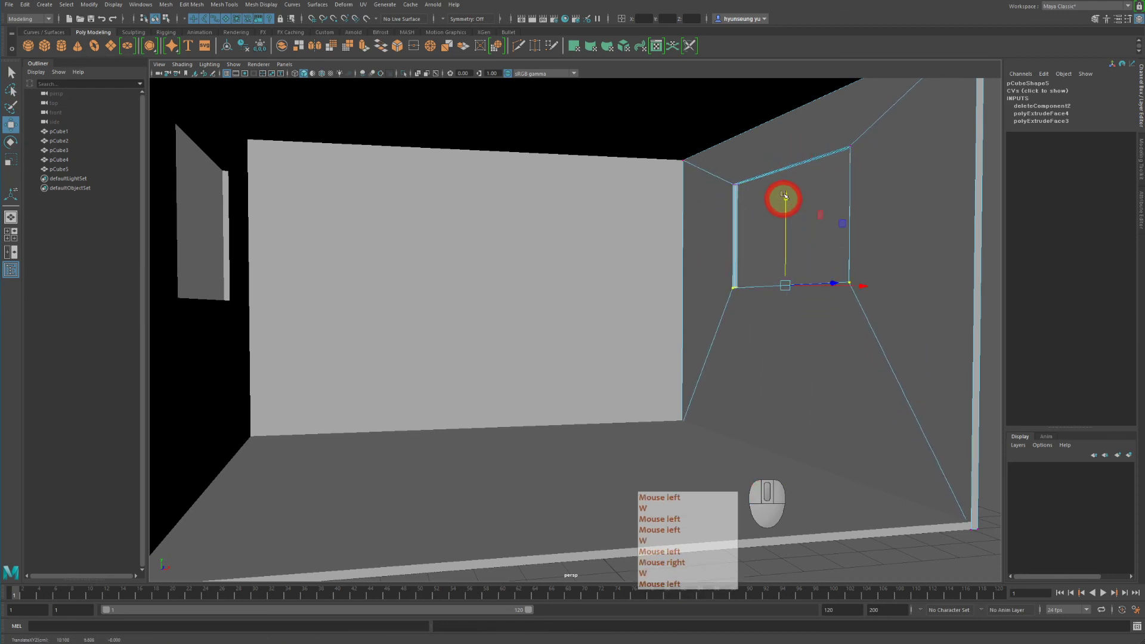
drag(801, 121, 925, 351)
click(905, 338)
drag(902, 207, 873, 225)
click(877, 263)
drag(877, 267, 901, 253)
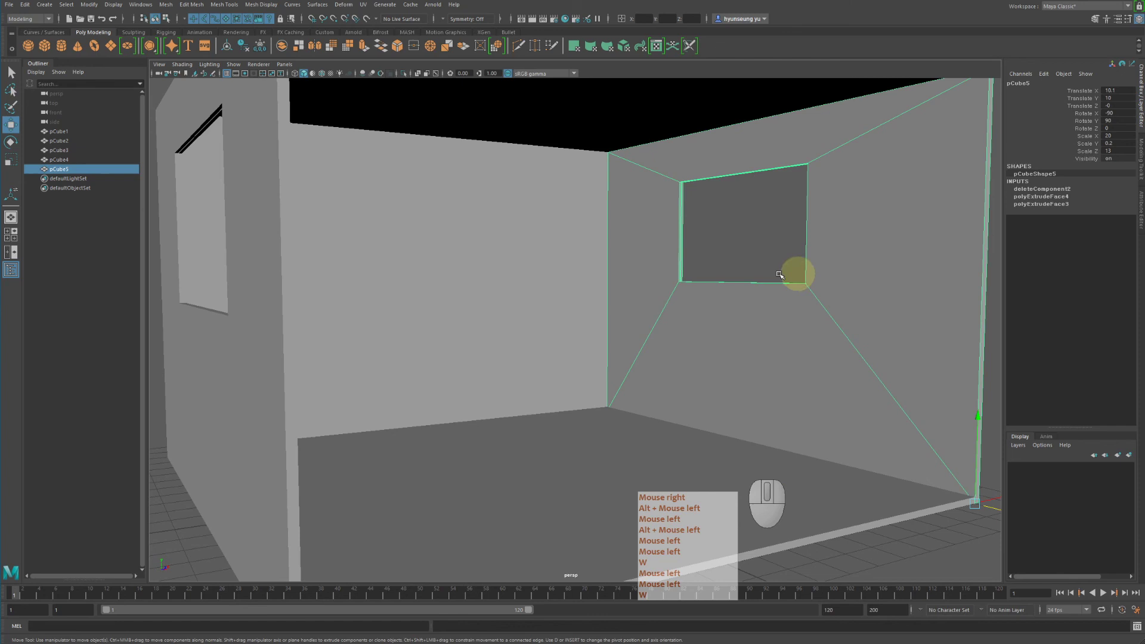
Step: Return the wall to object selection and frame the whole room
click(742, 277)
right_click(696, 270)
drag(583, 253, 574, 261)
key(q)
right_click(614, 288)
click(577, 263)
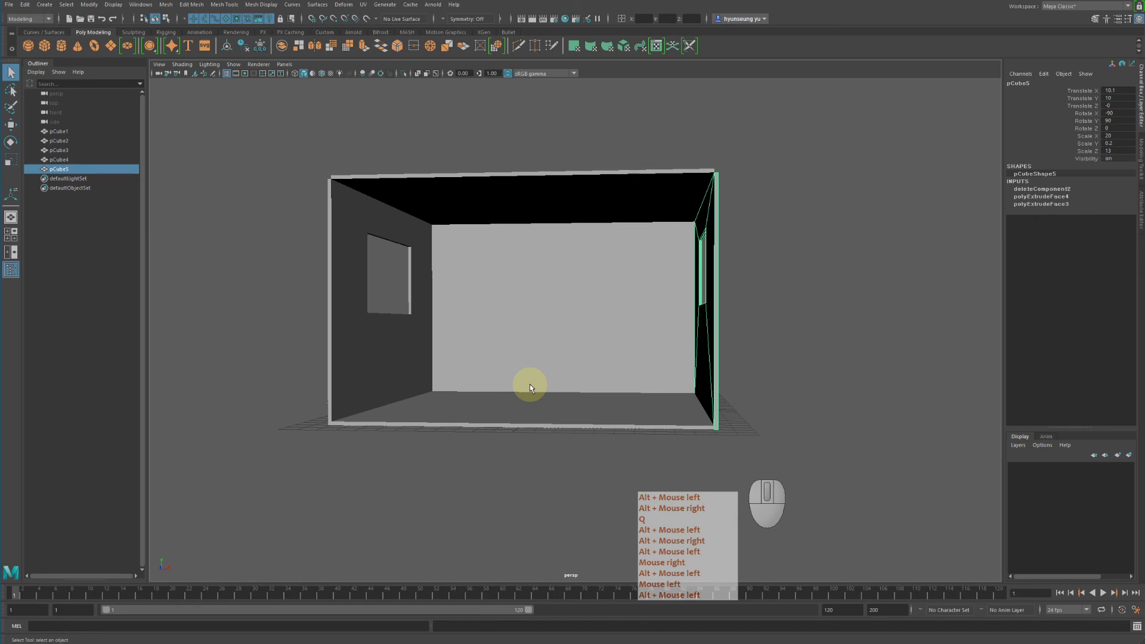
Step: Import clock.mb from the scenes folder into the room scene via File > Import
click(489, 366)
middle_click(569, 373)
click(612, 370)
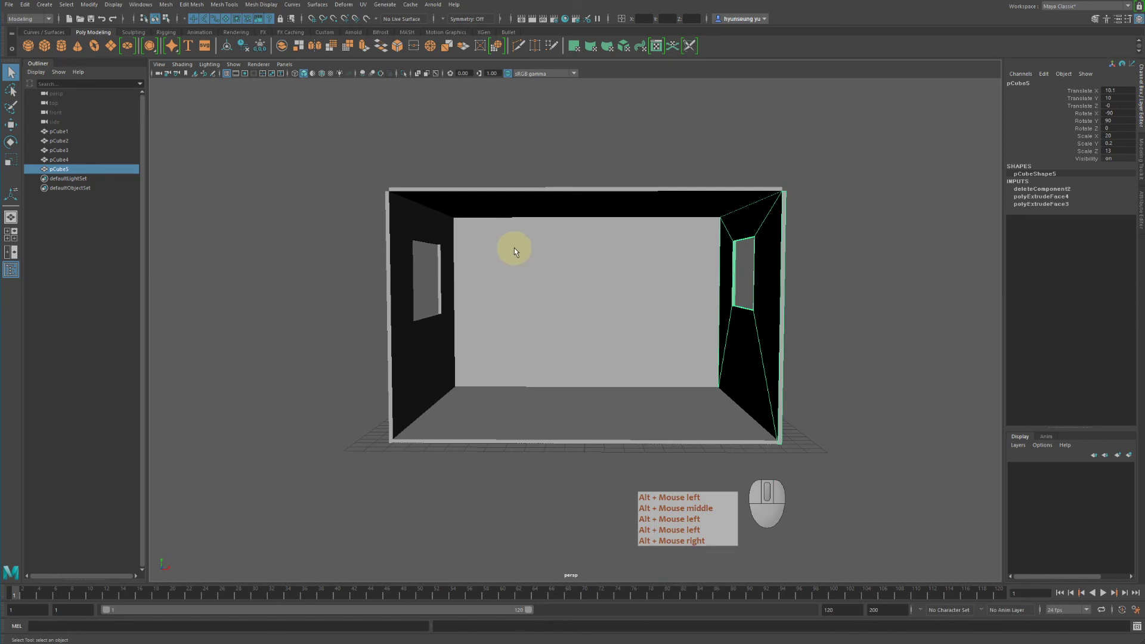
click(14, 5)
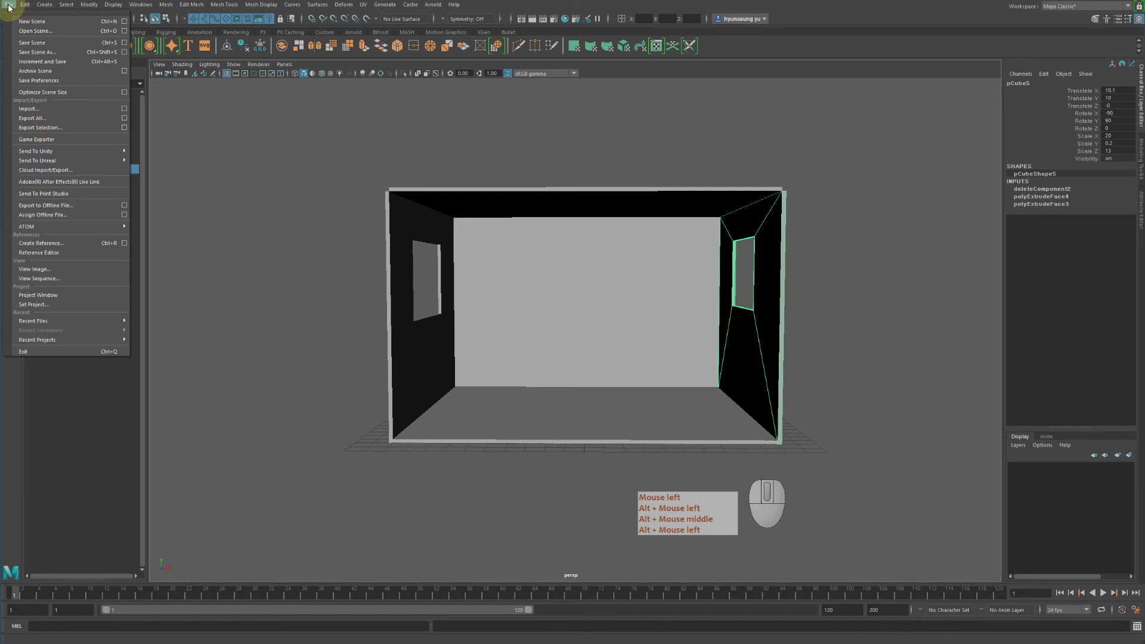
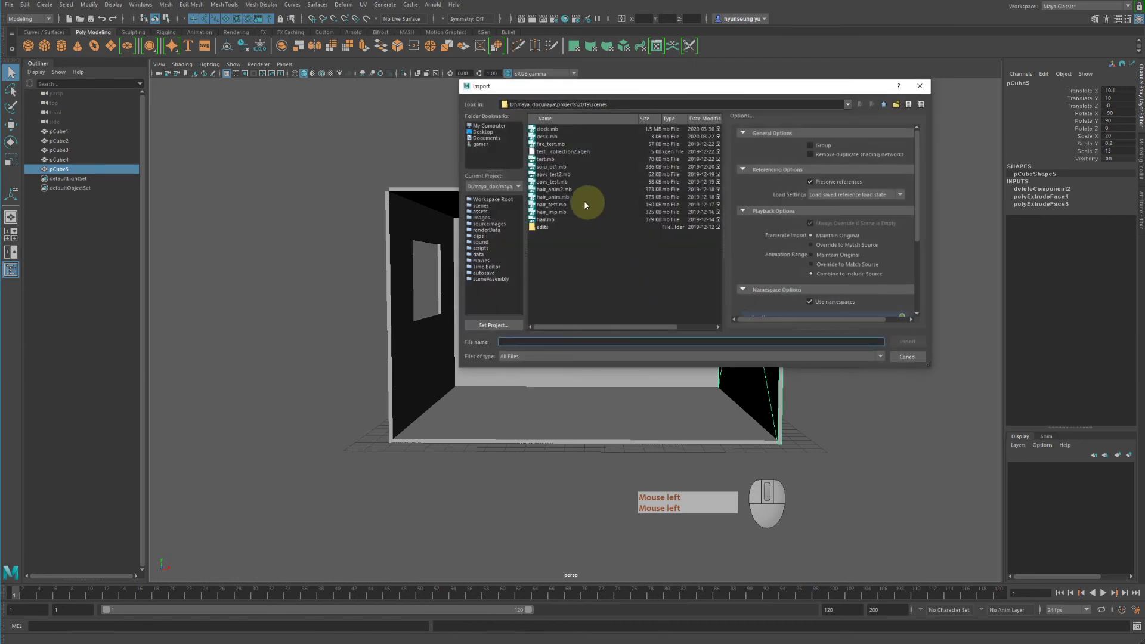
click(578, 202)
click(571, 162)
key(c)
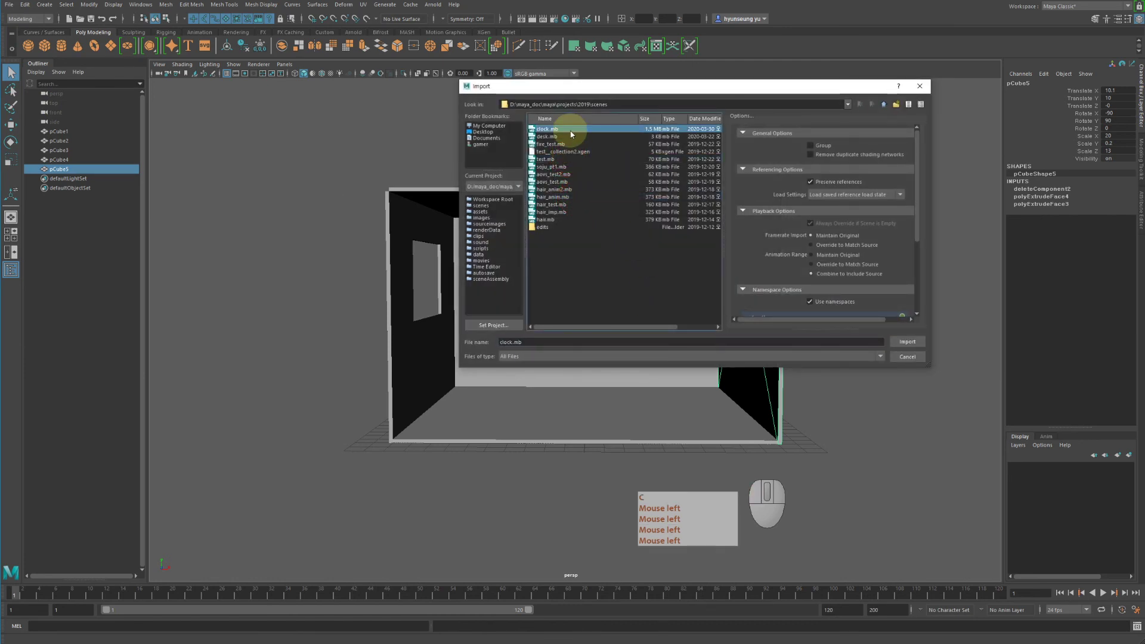
double_click(568, 132)
key(c)
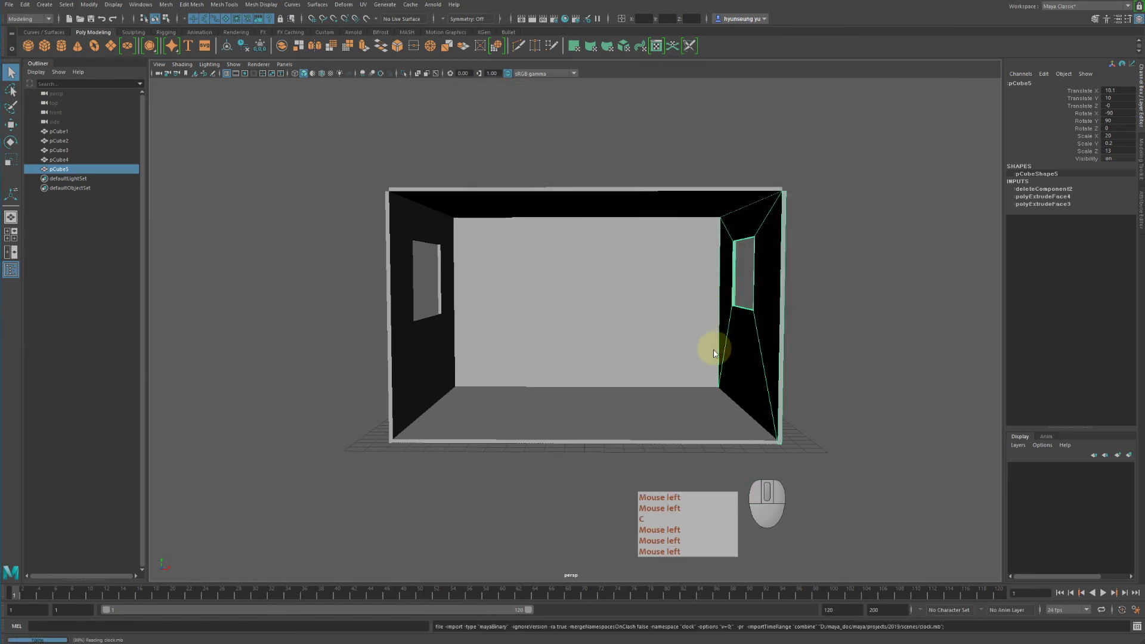
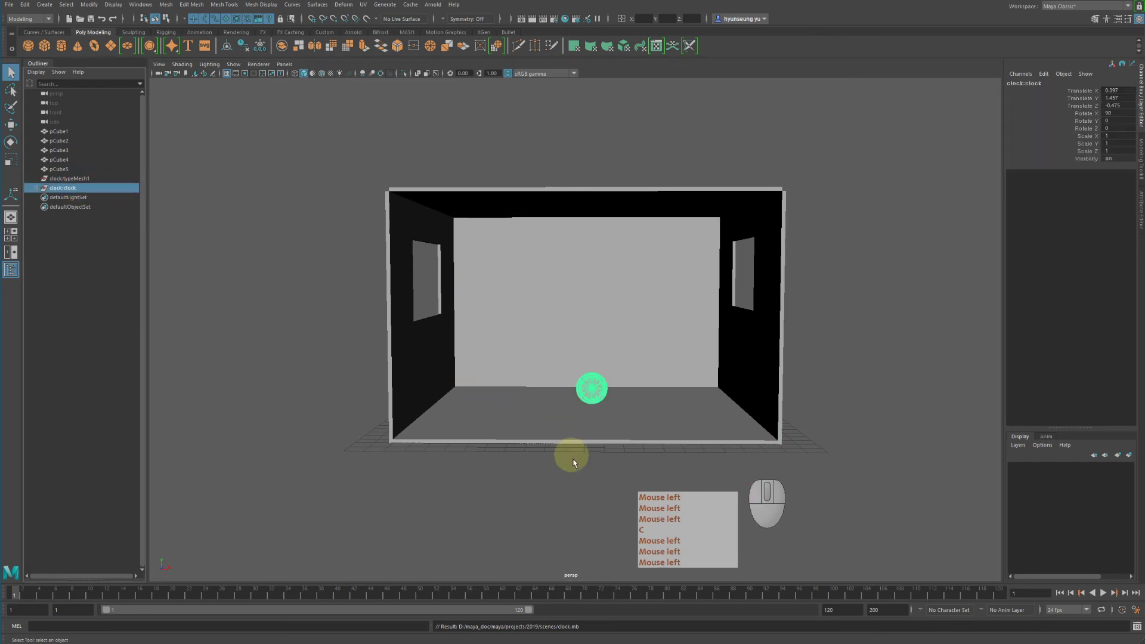
Step: Move the imported clock up on Y and back along Z against the back wall
drag(595, 467, 631, 461)
key(w)
click(592, 297)
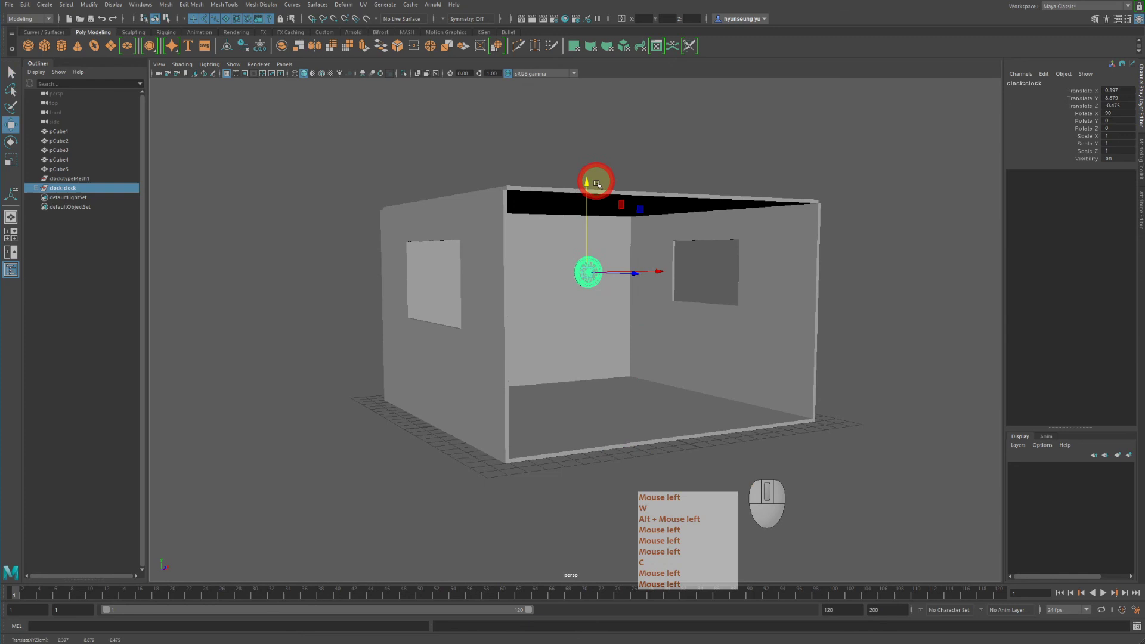
drag(641, 276, 561, 291)
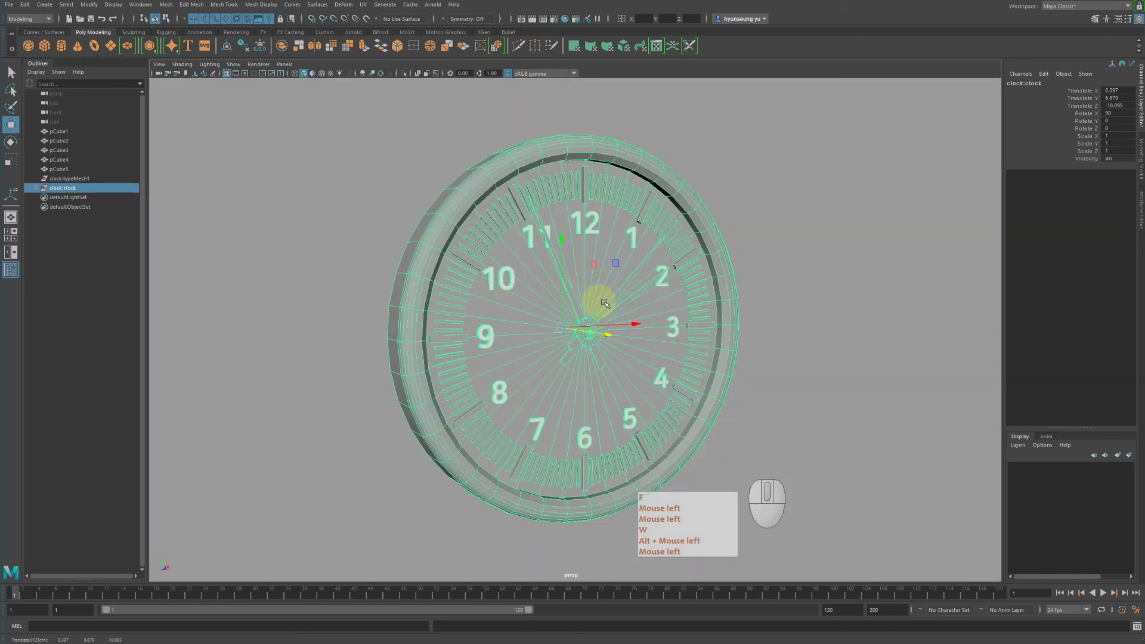
key(f)
drag(612, 304, 480, 307)
right_click(479, 307)
click(478, 305)
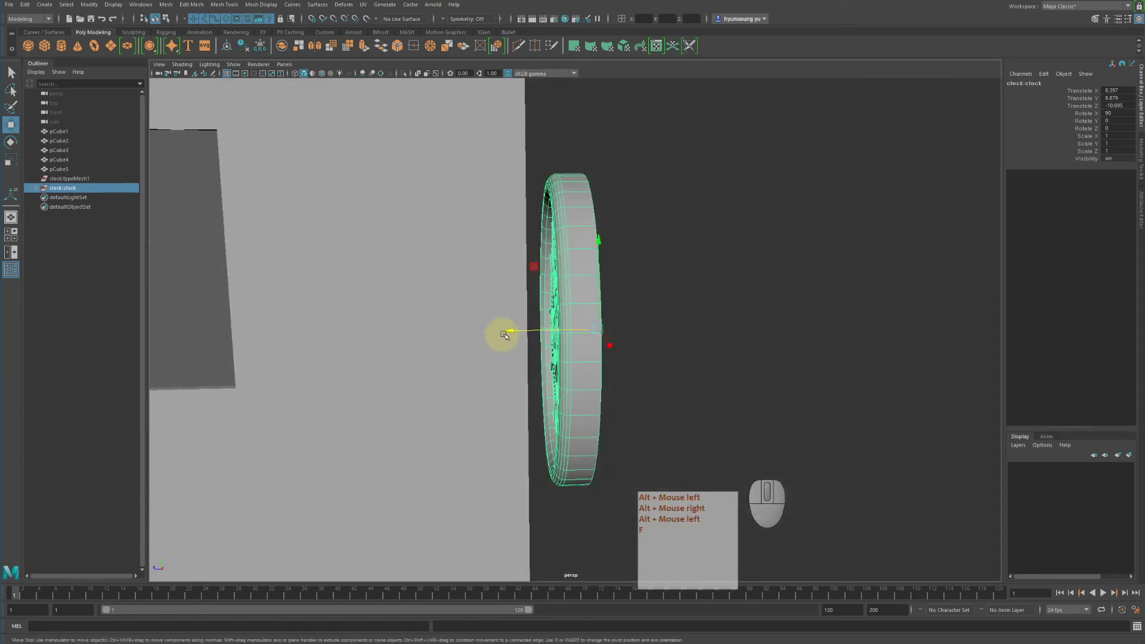
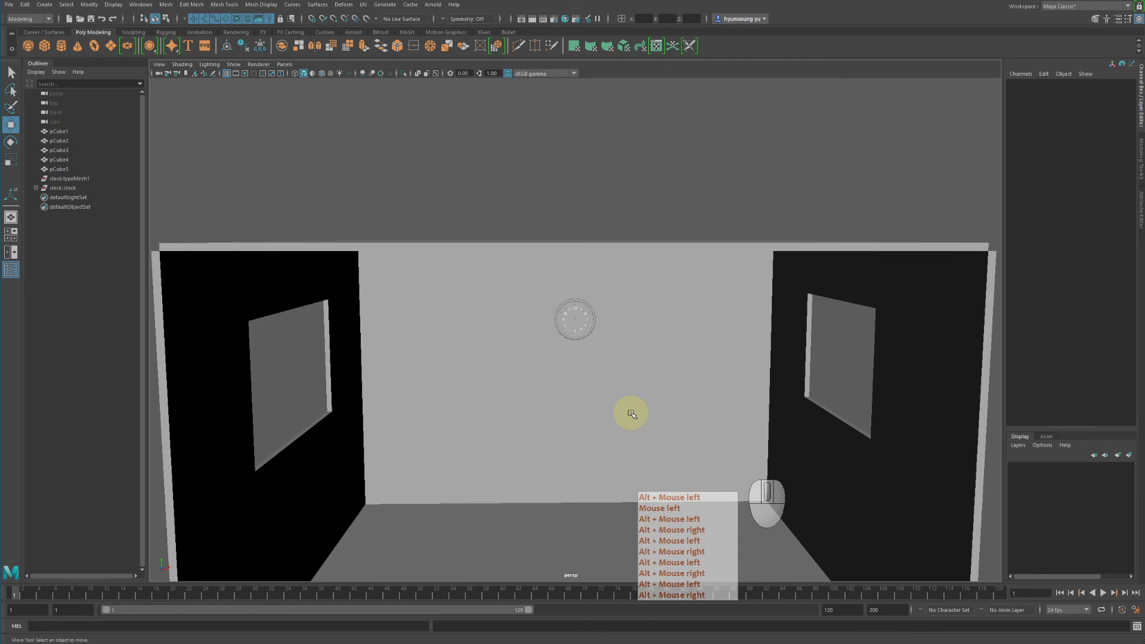
click(635, 412)
right_click(635, 412)
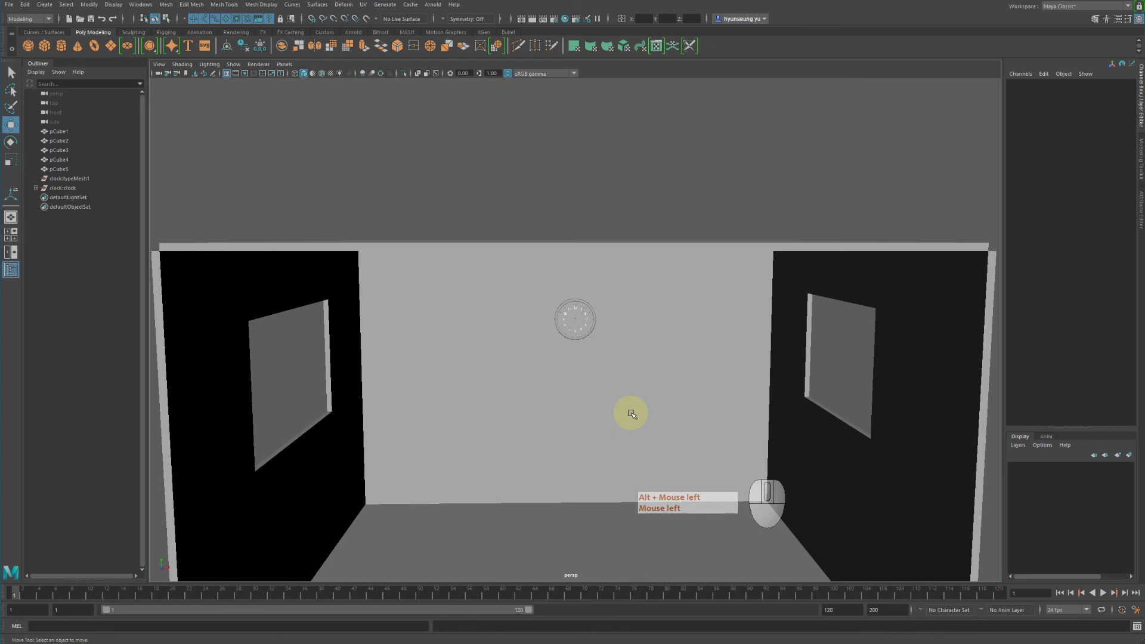
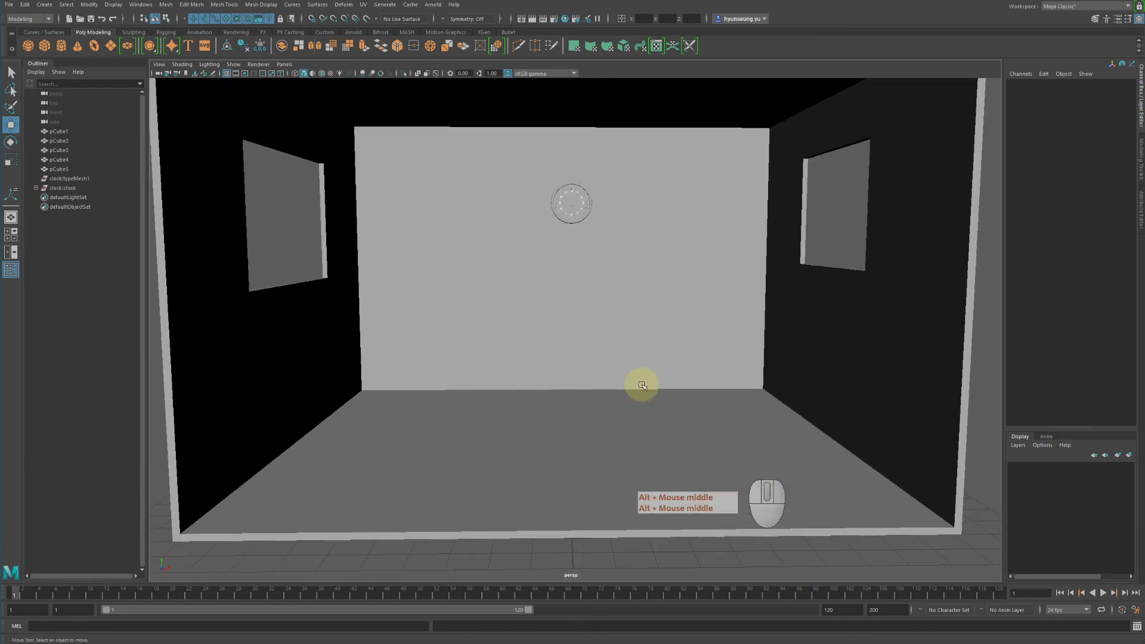
middle_click(646, 384)
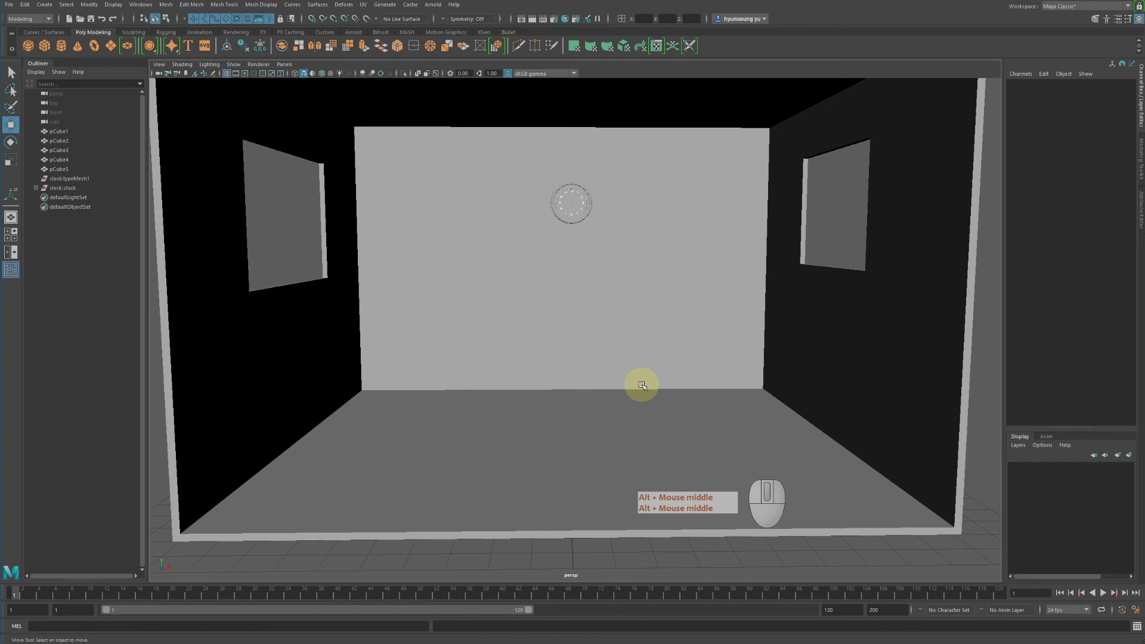